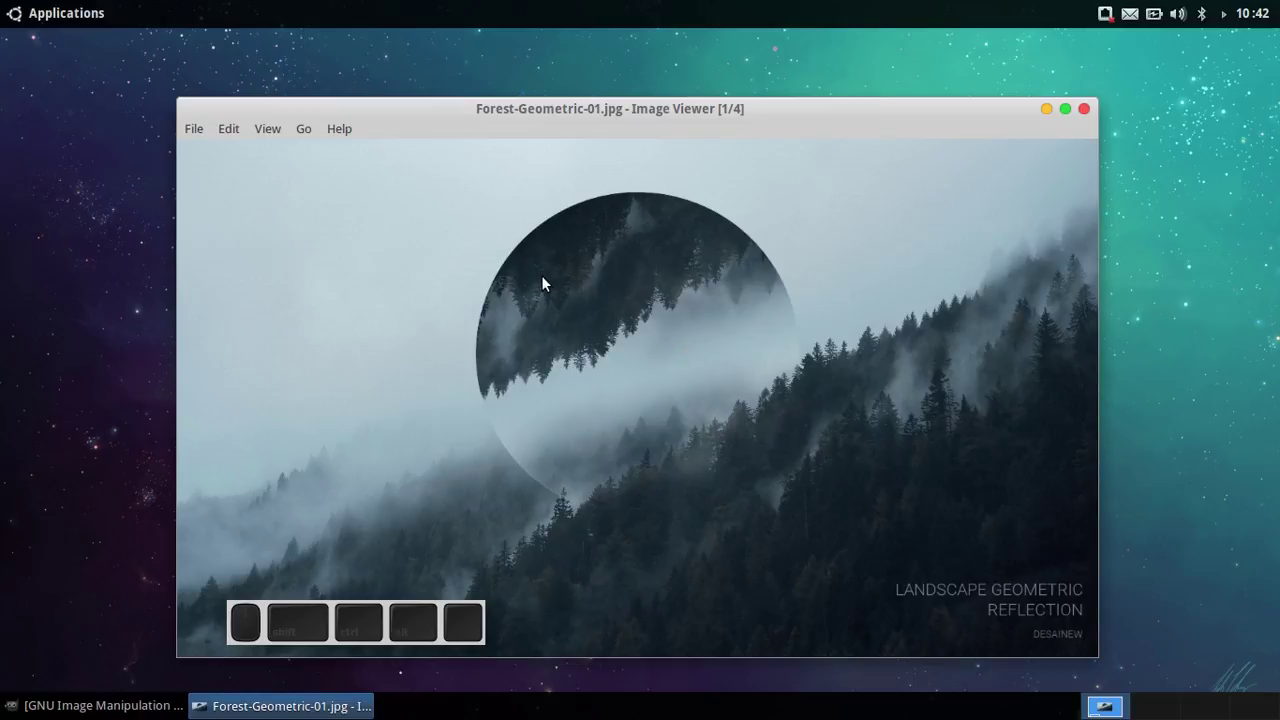
Scroll through the four Forest-Geometric reference photos, ending on Forest-Geometric-04.jpg
{"action": "scroll", "scroll_direction": "down", "scroll_amount": 3}
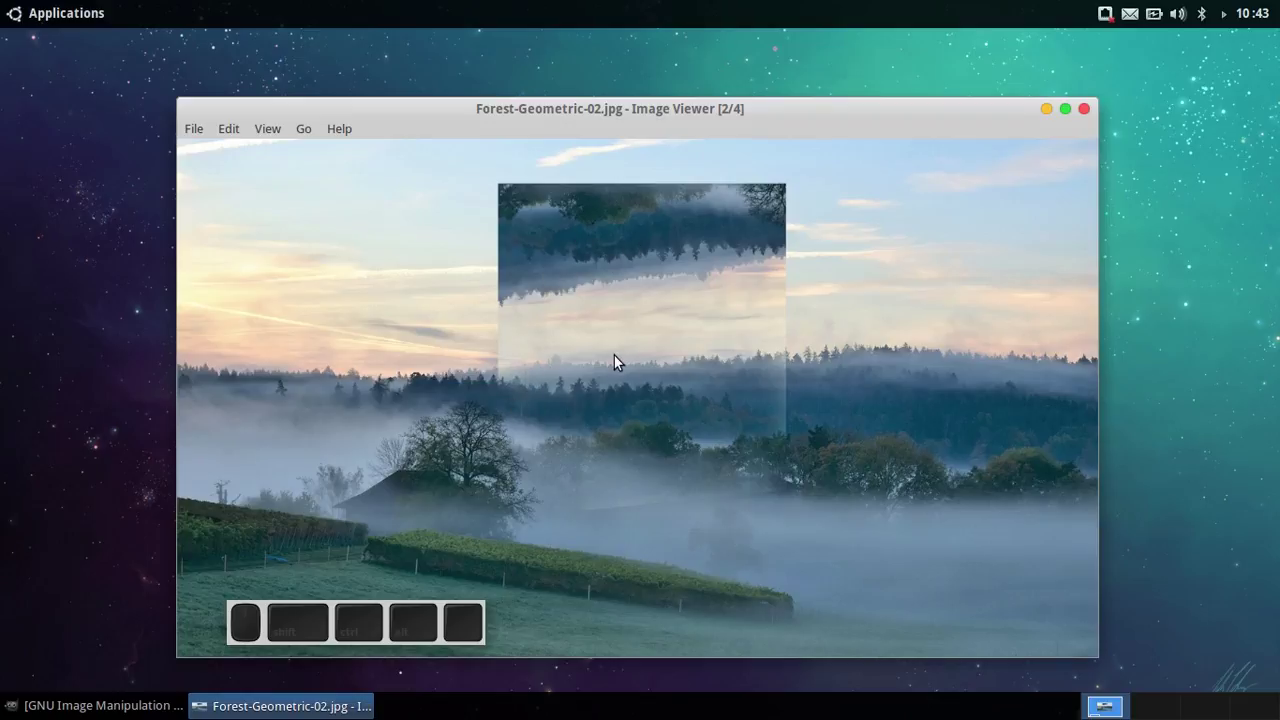
{"action": "scroll", "scroll_direction": "down", "scroll_amount": 3}
{"action": "scroll", "scroll_direction": "up", "scroll_amount": 3}
{"action": "scroll", "scroll_direction": "down", "scroll_amount": 3}
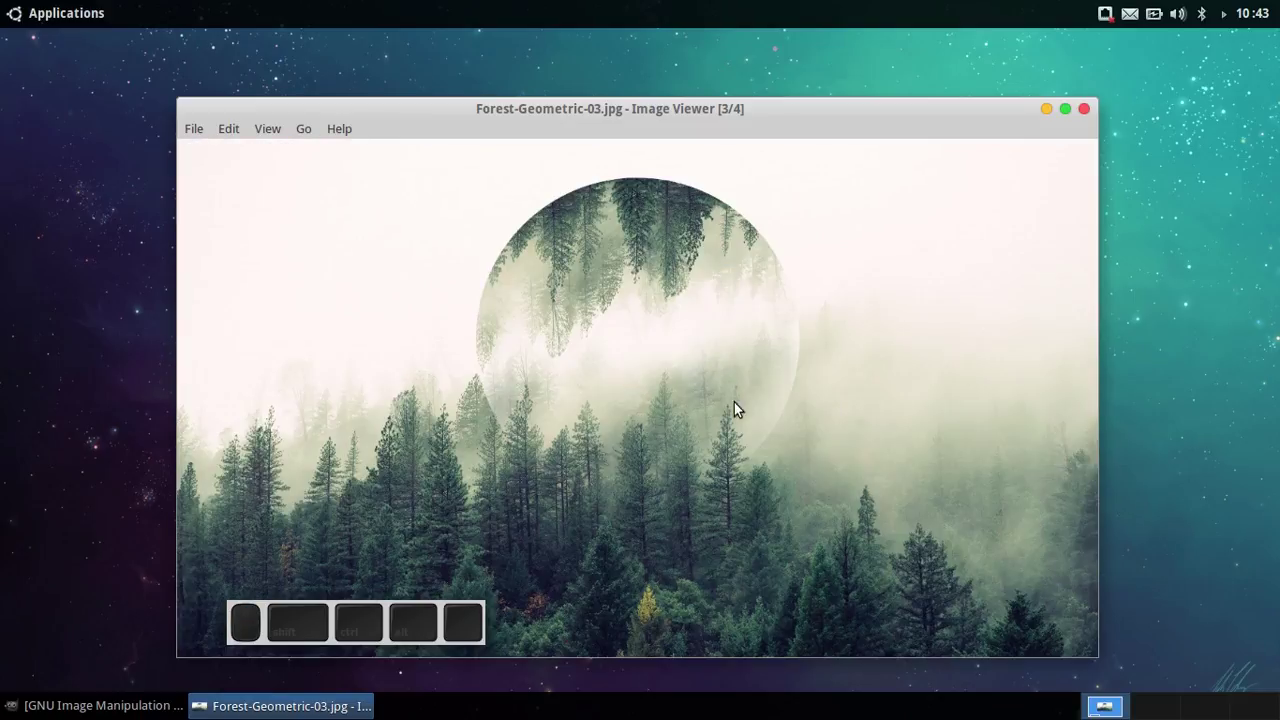
{"action": "scroll", "scroll_direction": "down", "scroll_amount": 3}
{"action": "scroll", "scroll_direction": "down", "scroll_amount": 3}
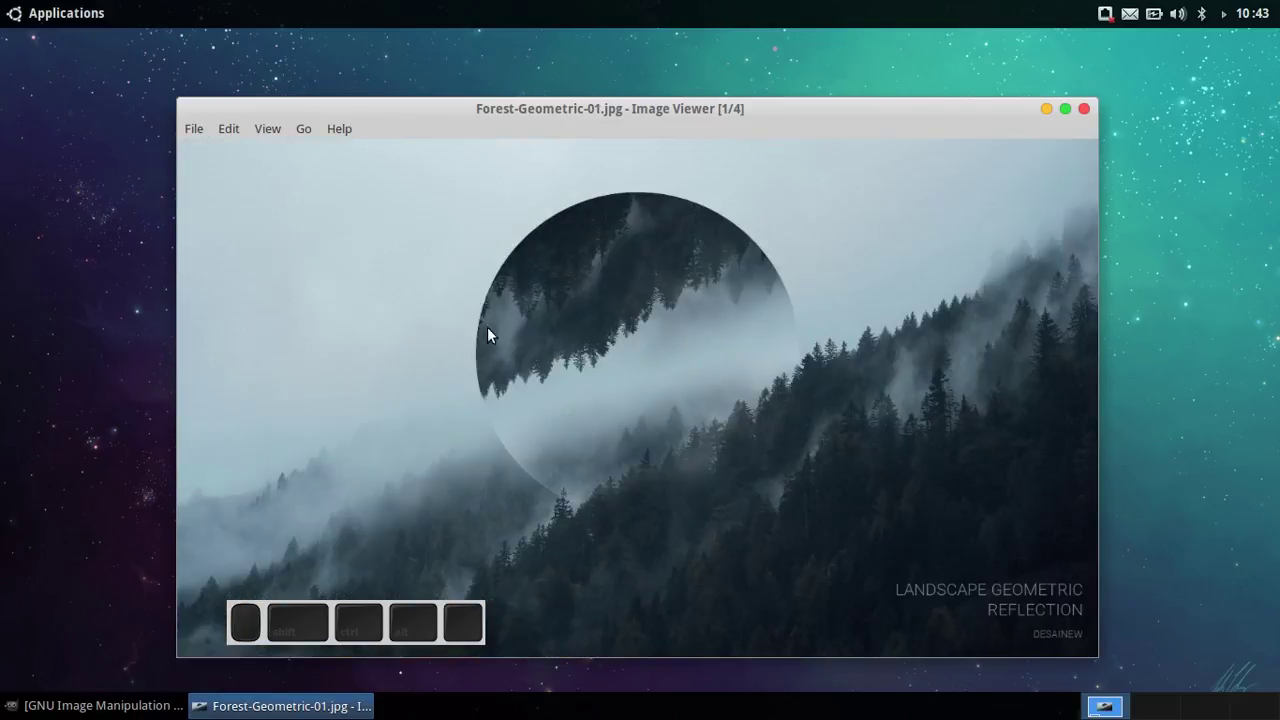
{"action": "scroll", "scroll_direction": "down", "scroll_amount": 3}
{"action": "scroll", "scroll_direction": "up", "scroll_amount": 3}
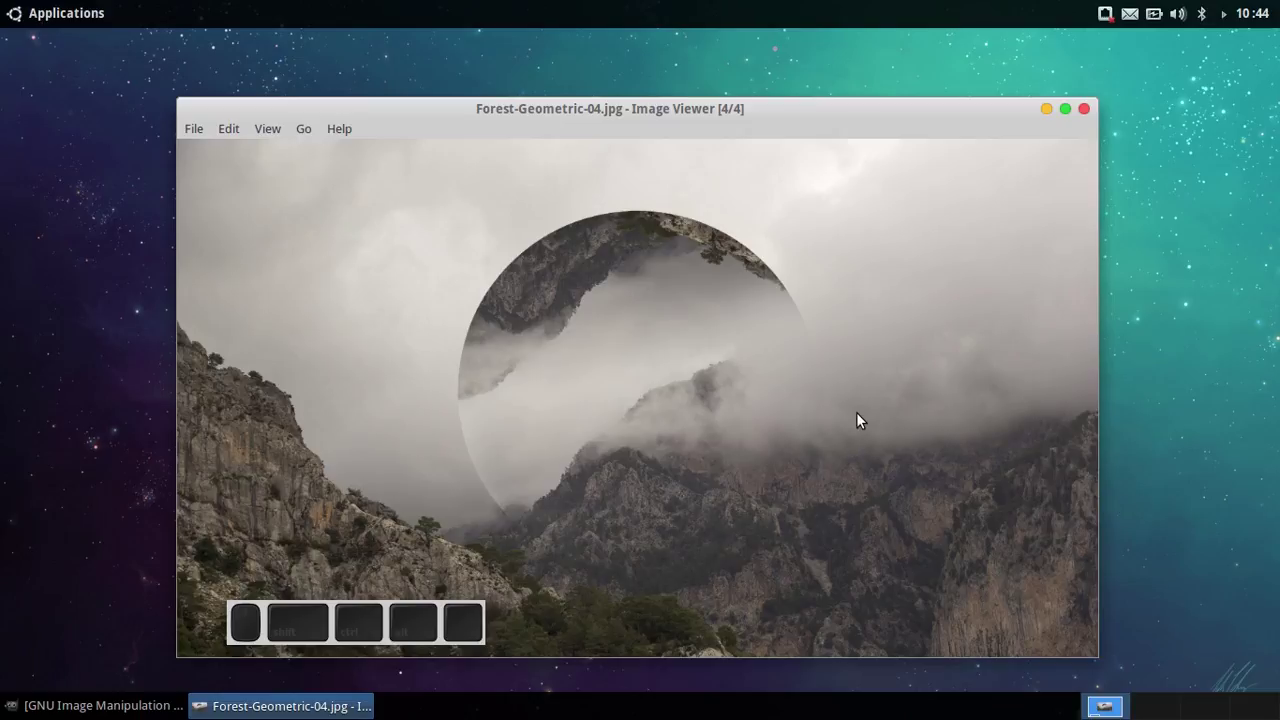
Hide the viewer and browse the Open Image dialog to the Koleksi project folder
{"action": "left_click", "coordinate": [1040, 119]}
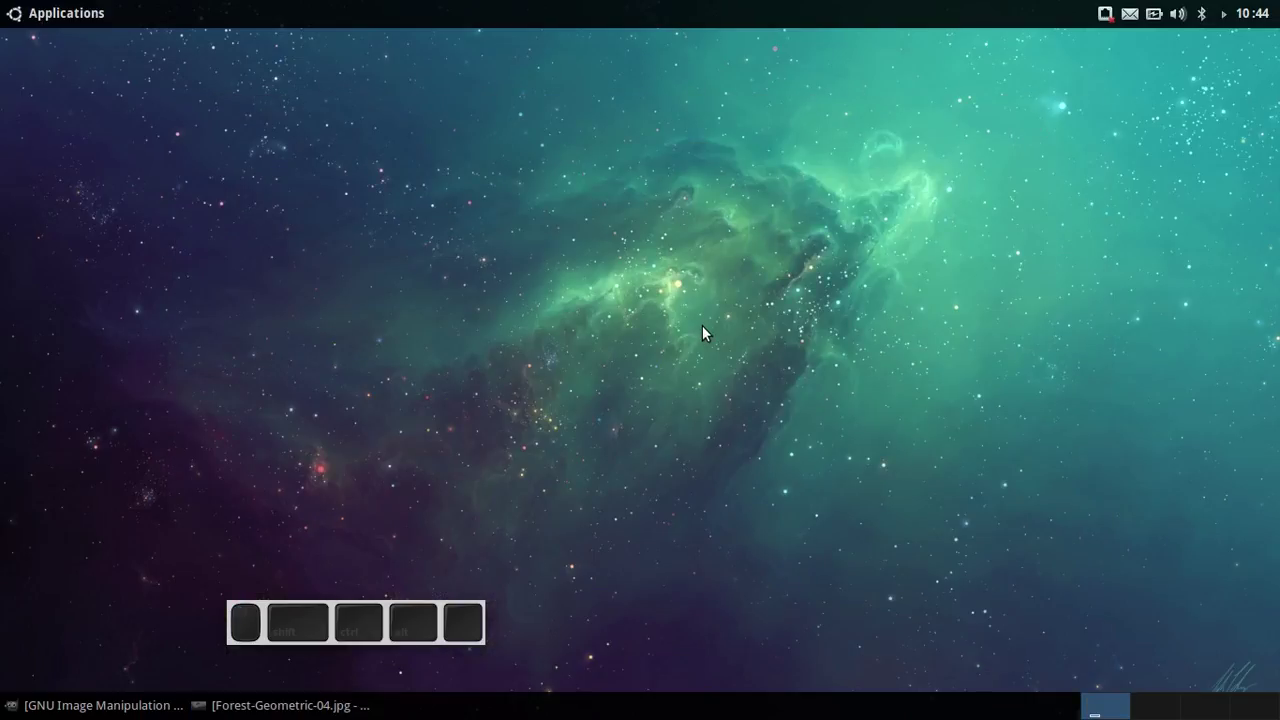
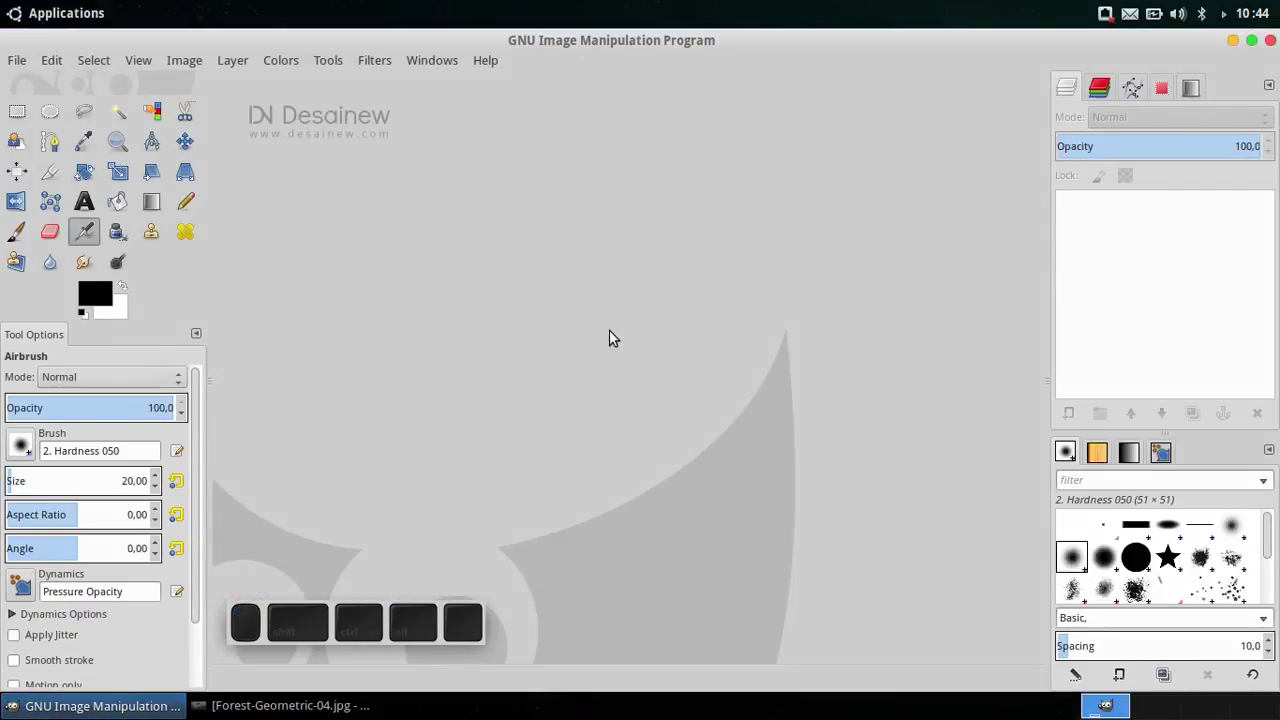
{"action": "left_click", "coordinate": [14, 65]}
{"action": "left_click", "coordinate": [60, 132]}
{"action": "left_click", "coordinate": [359, 353]}
{"action": "left_click", "coordinate": [350, 380]}
{"action": "left_click", "coordinate": [363, 325]}
{"action": "left_click", "coordinate": [550, 368]}
{"action": "left_click", "coordinate": [514, 177]}
Open fog-forest.jpg as a 1280×720 image in GIMP
{"action": "scroll", "scroll_direction": "down", "scroll_amount": 3}
{"action": "scroll", "scroll_direction": "down", "scroll_amount": 3}
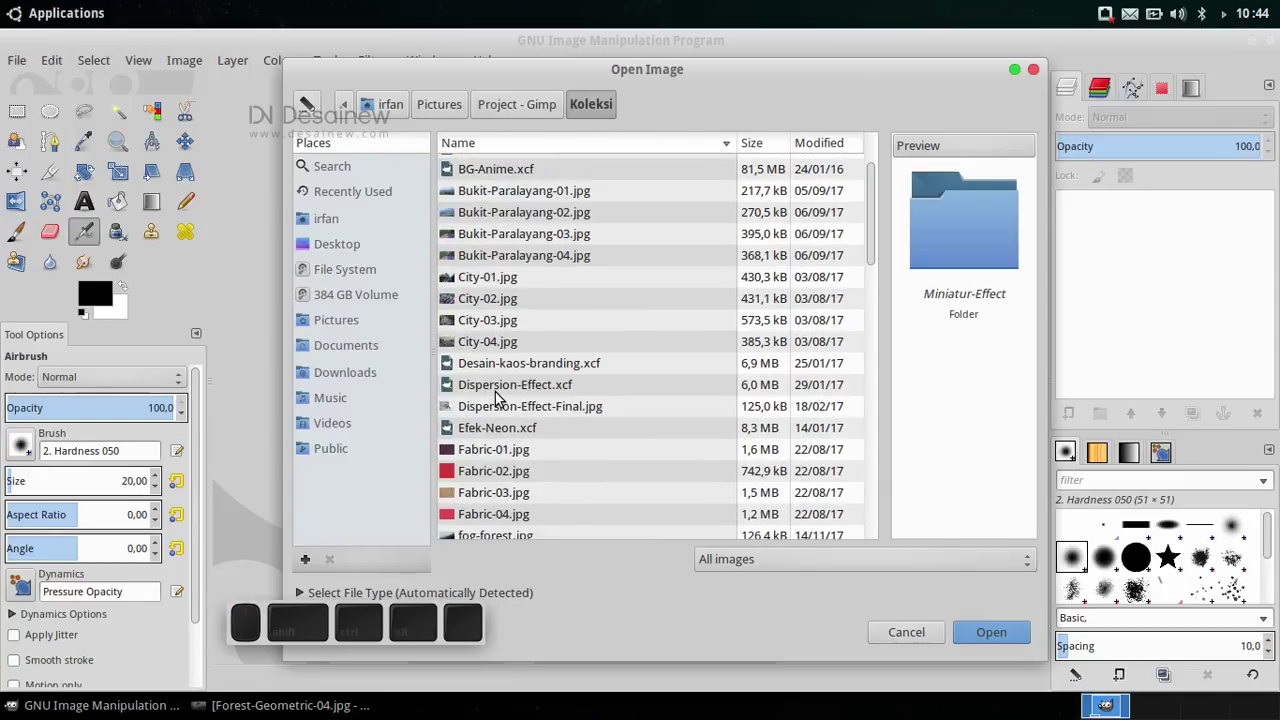
{"action": "scroll", "scroll_direction": "down", "scroll_amount": 3}
{"action": "scroll", "scroll_direction": "down", "scroll_amount": 3}
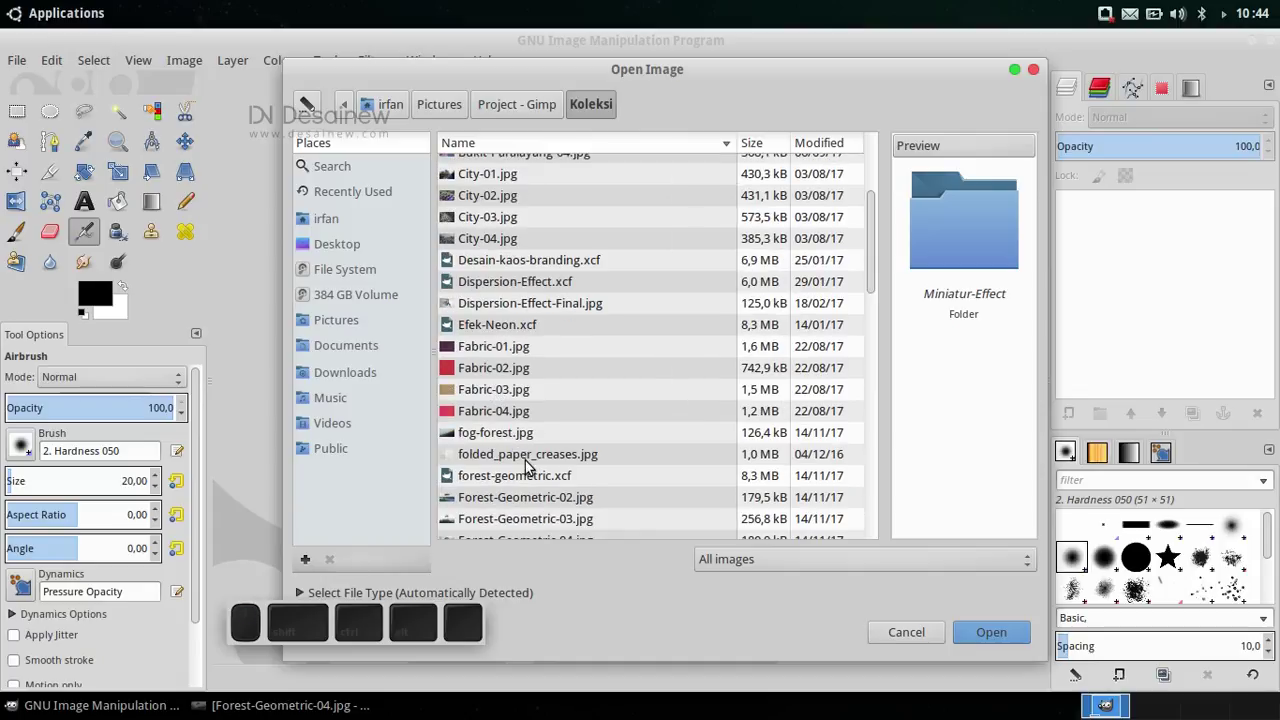
{"action": "scroll", "scroll_direction": "down", "scroll_amount": 3}
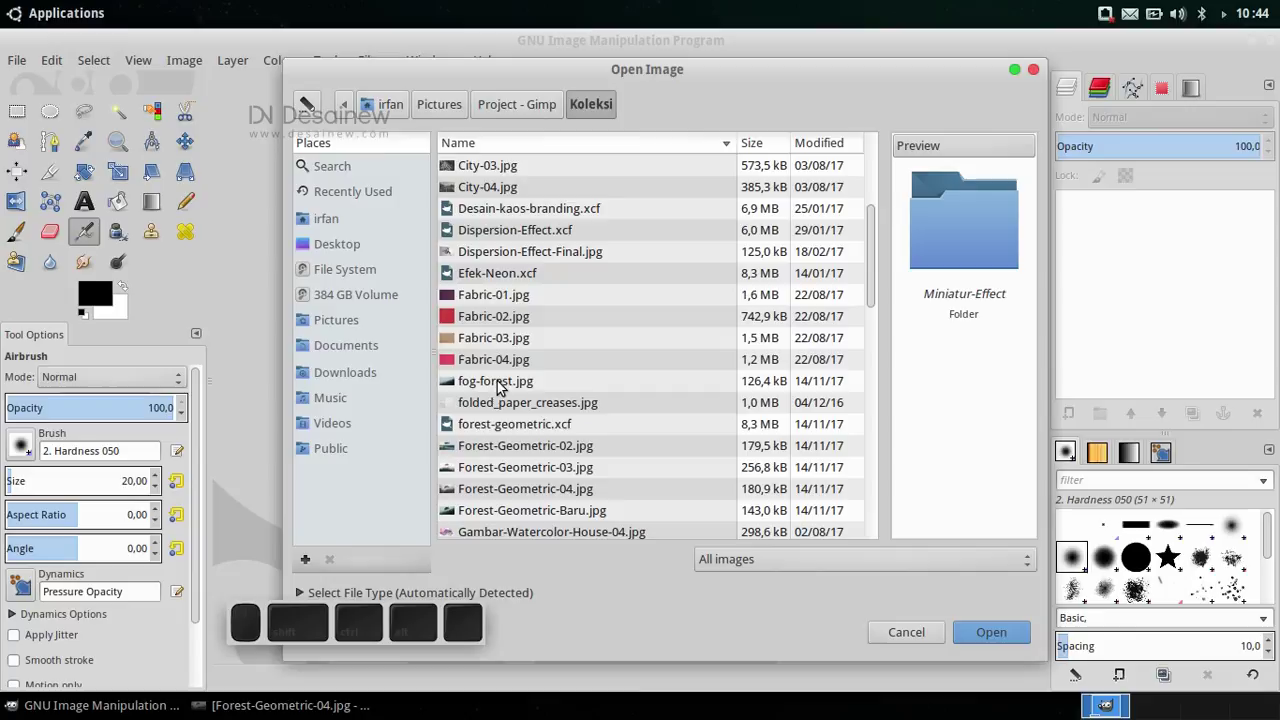
{"action": "left_click", "coordinate": [502, 384]}
{"action": "left_click", "coordinate": [990, 645]}
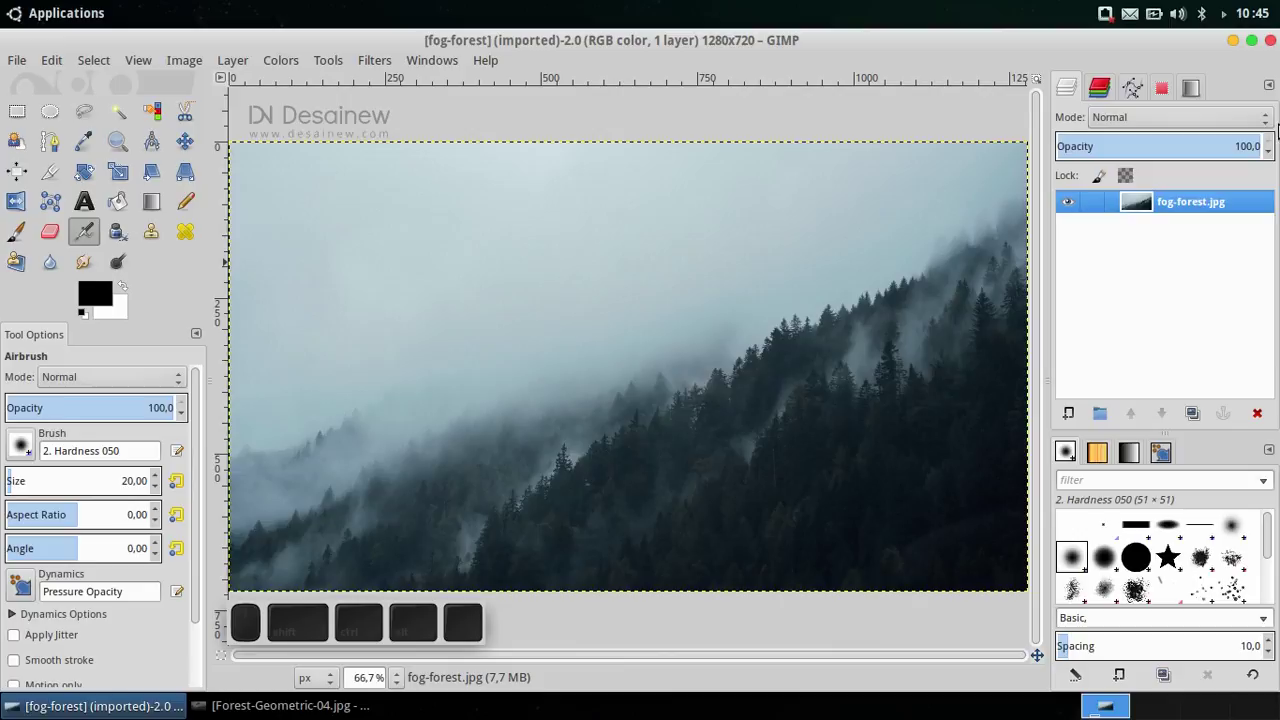
Rename the photo's layer to Forest
{"action": "left_click", "coordinate": [1197, 213]}
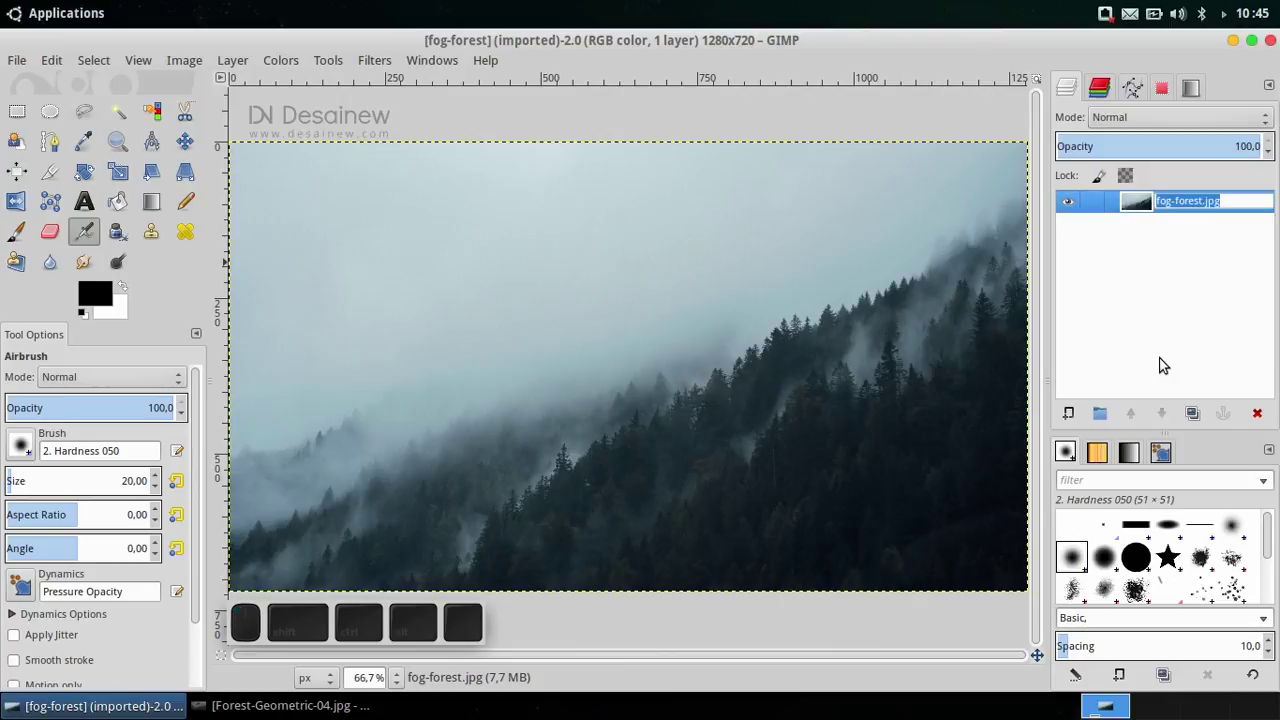
{"action": "key", "text": "Return"}
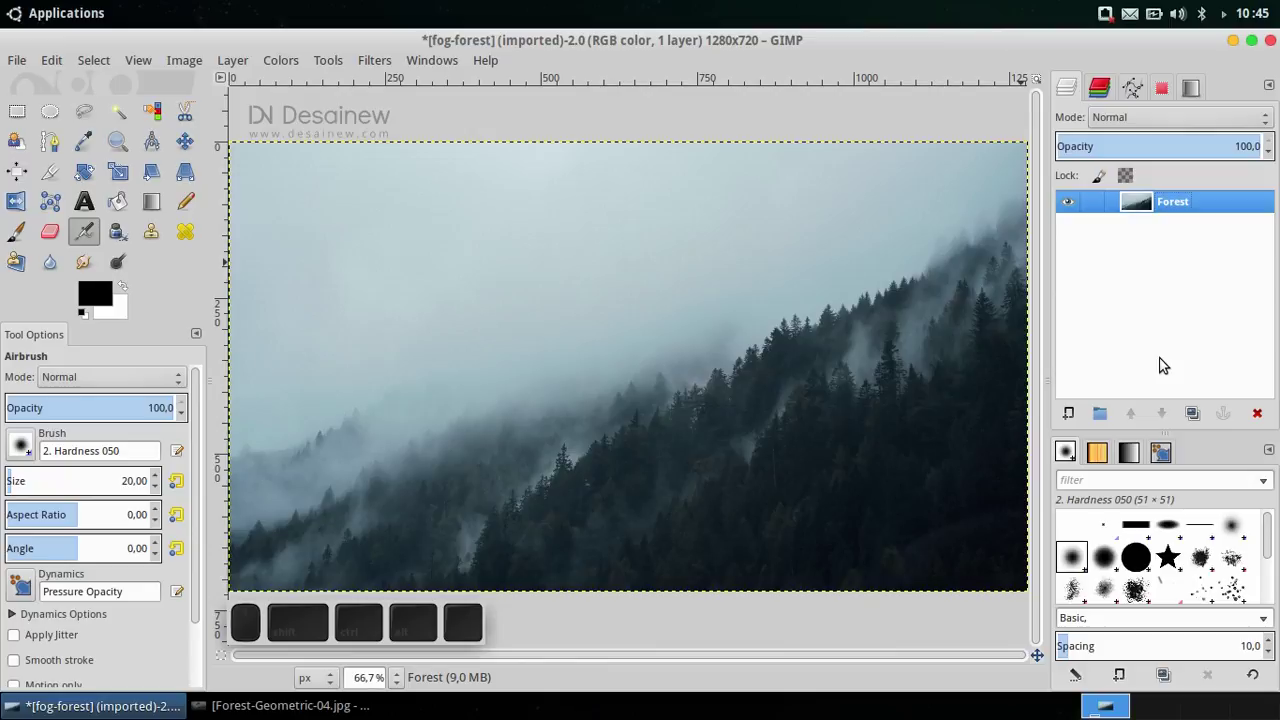
{"action": "right_click", "coordinate": [1223, 203]}
{"action": "left_click", "coordinate": [1137, 437]}
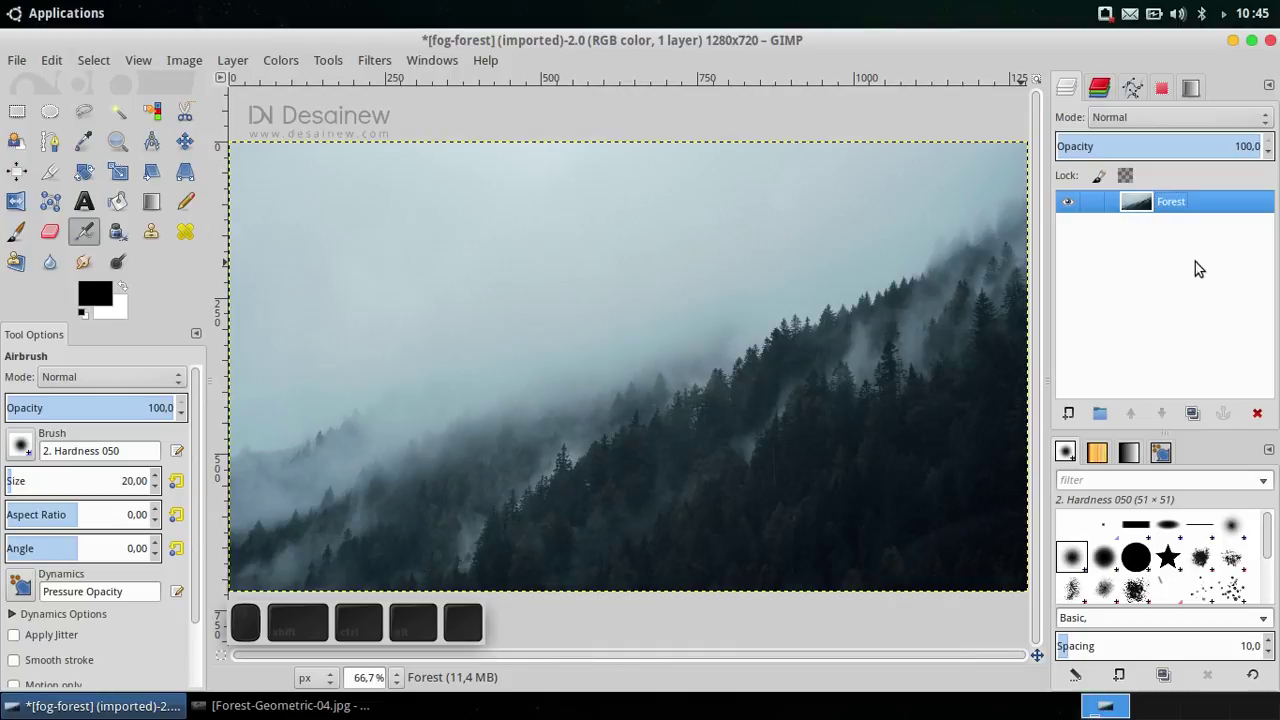
Duplicate the Forest layer and name the copy Forest-Masking
{"action": "right_click", "coordinate": [1199, 203]}
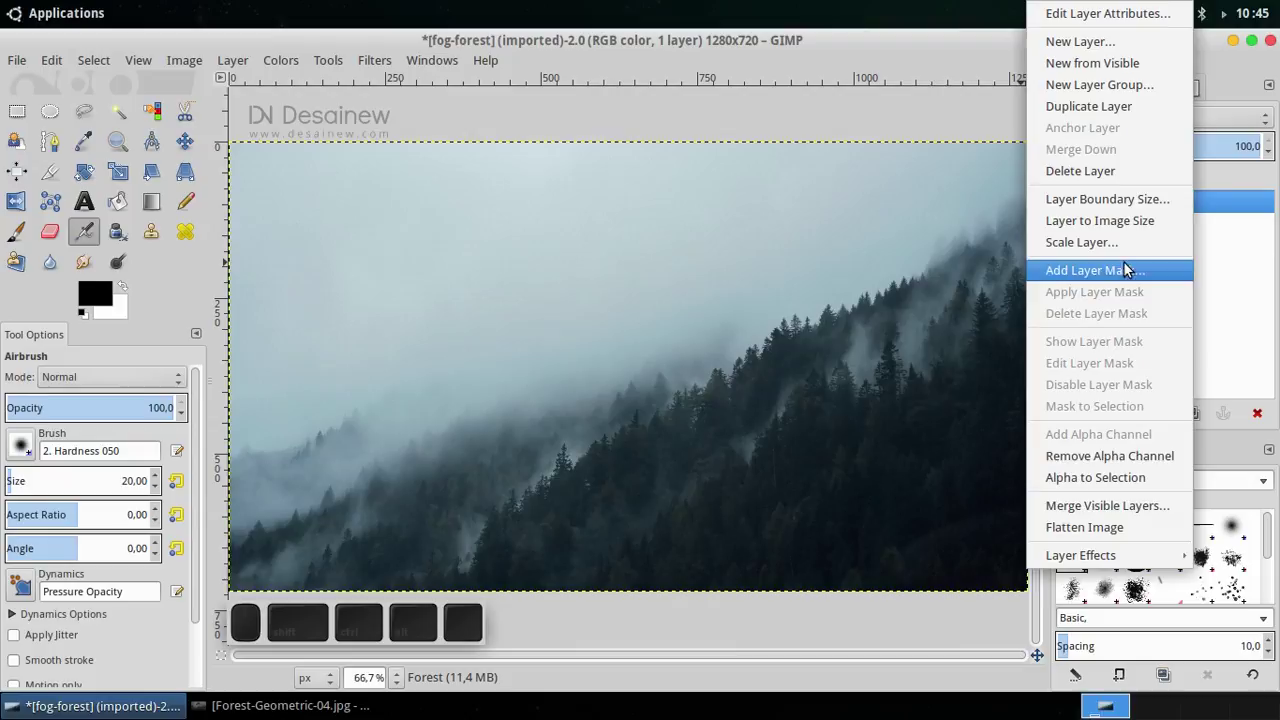
{"action": "left_click", "coordinate": [1243, 306]}
{"action": "left_click", "coordinate": [1202, 422]}
{"action": "left_click", "coordinate": [1204, 211]}
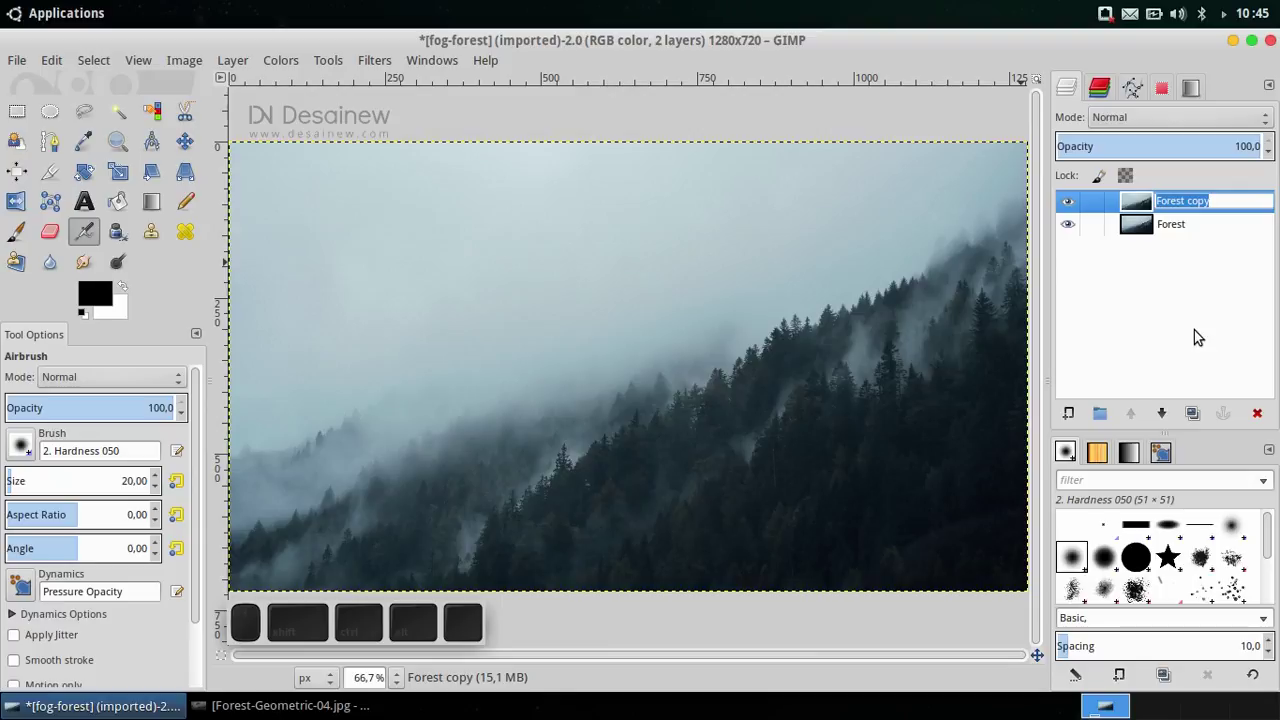
{"action": "key", "text": "Right"}
{"action": "key", "text": "BackSpace"}
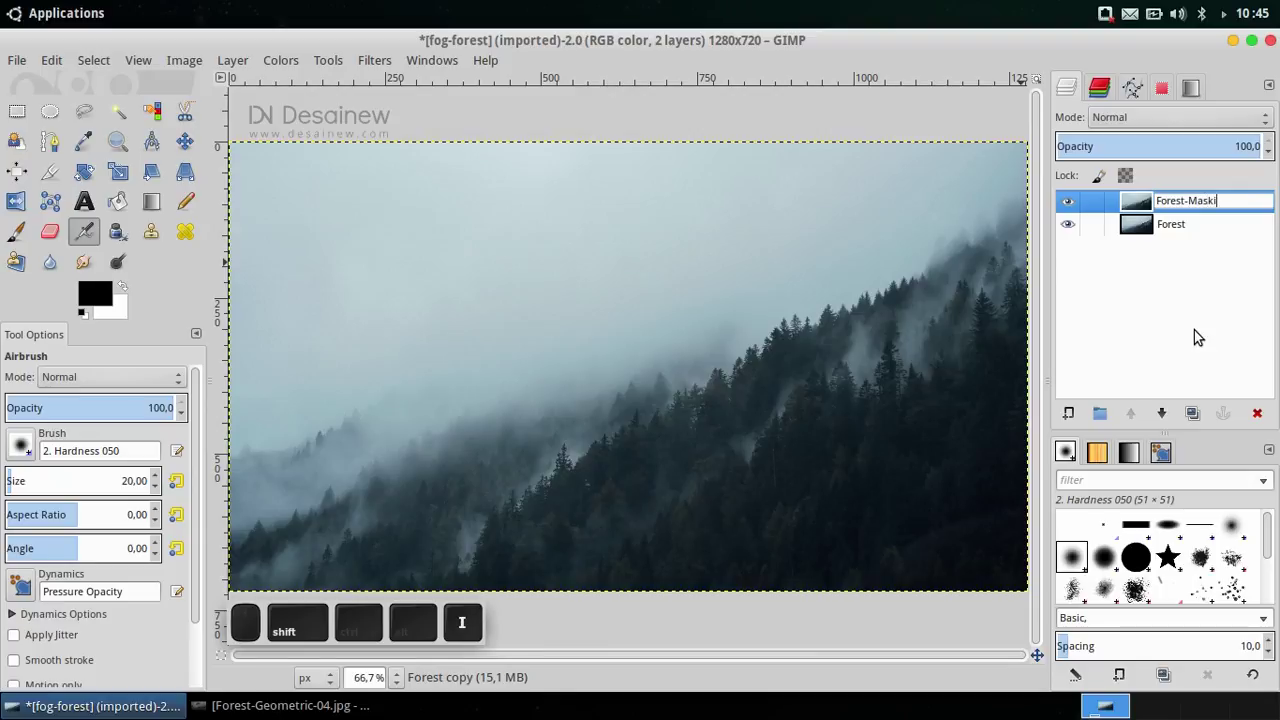
{"action": "key", "text": "shift+Return"}
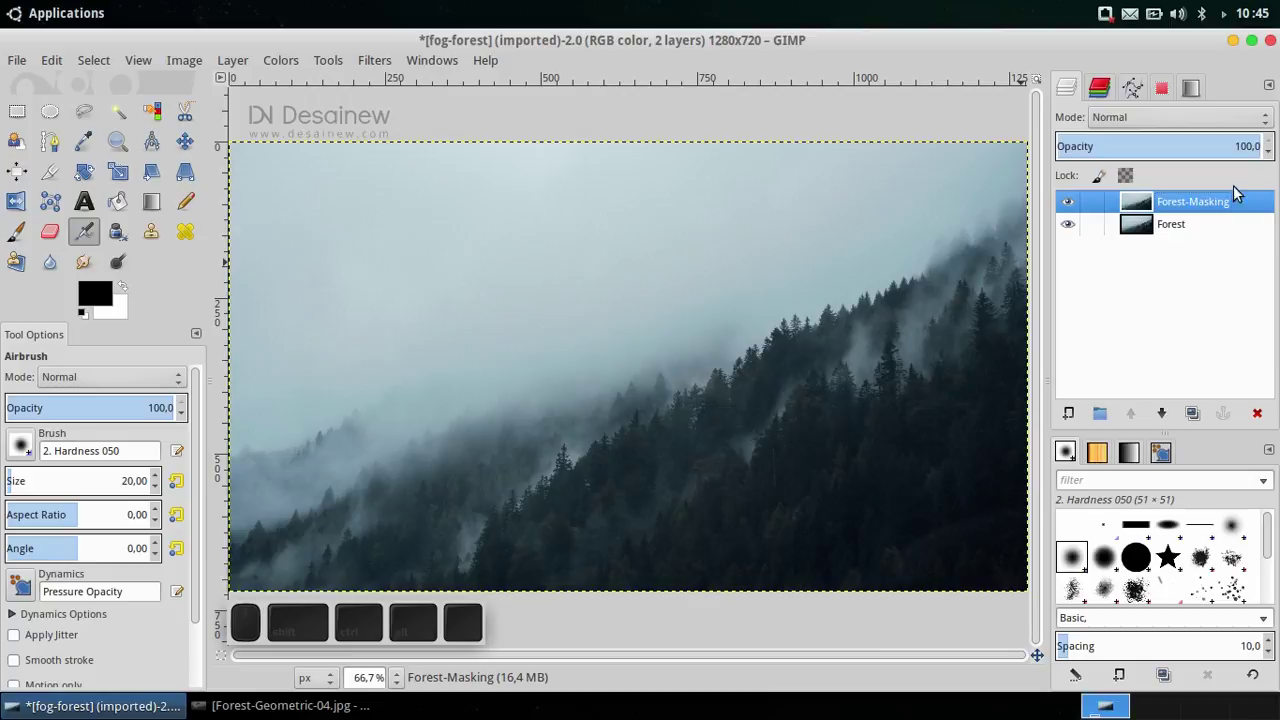
Add a fully white layer mask to Forest-Masking
{"action": "right_click", "coordinate": [1206, 202]}
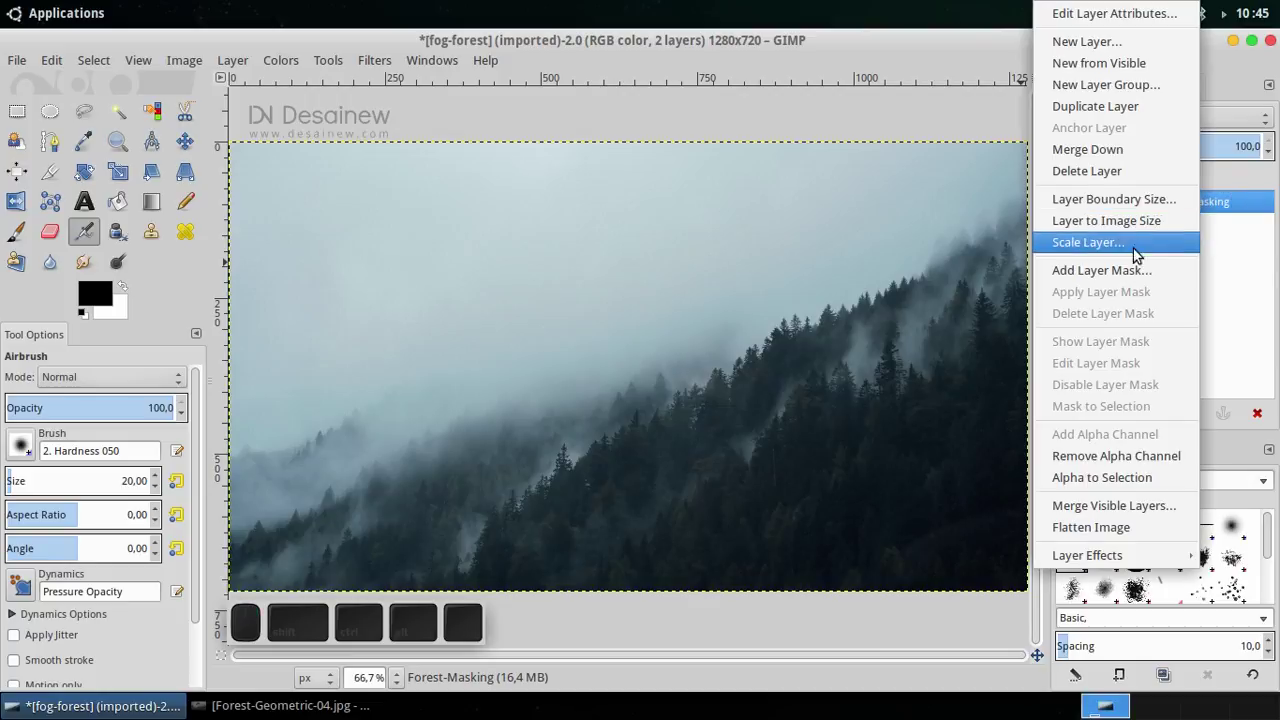
{"action": "left_click", "coordinate": [1110, 277]}
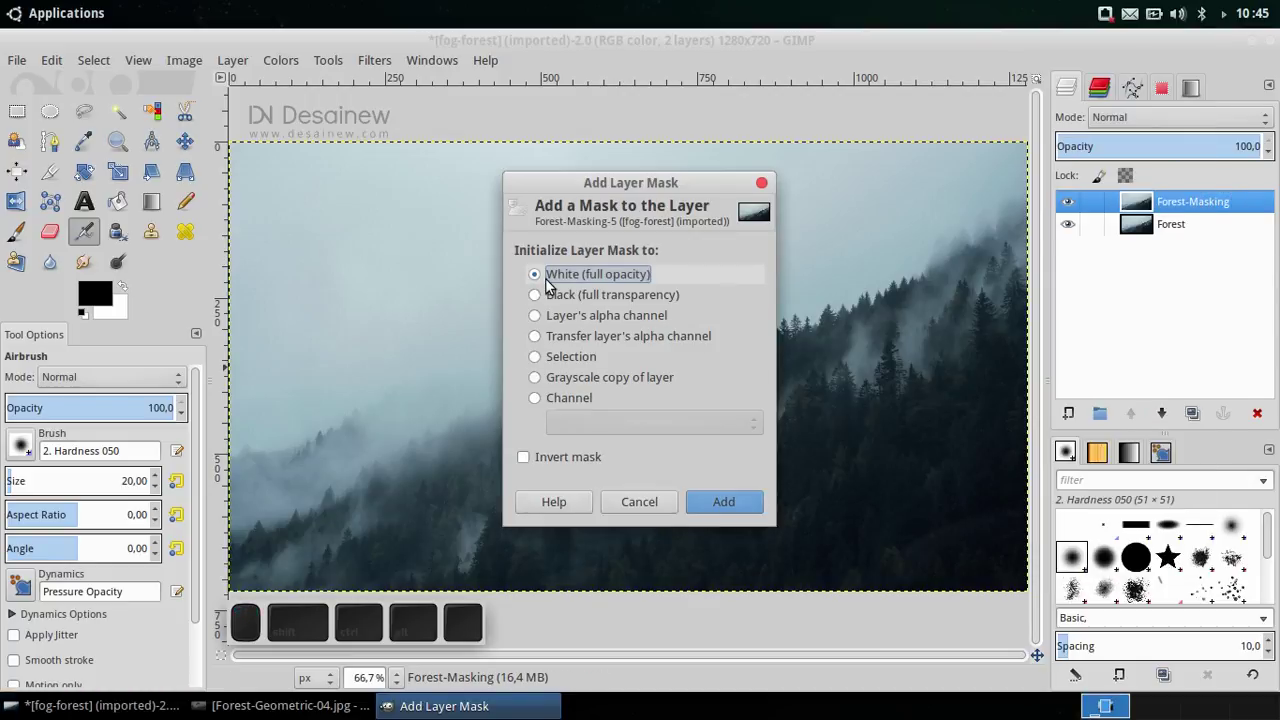
{"action": "left_click", "coordinate": [557, 276]}
{"action": "left_click", "coordinate": [741, 507]}
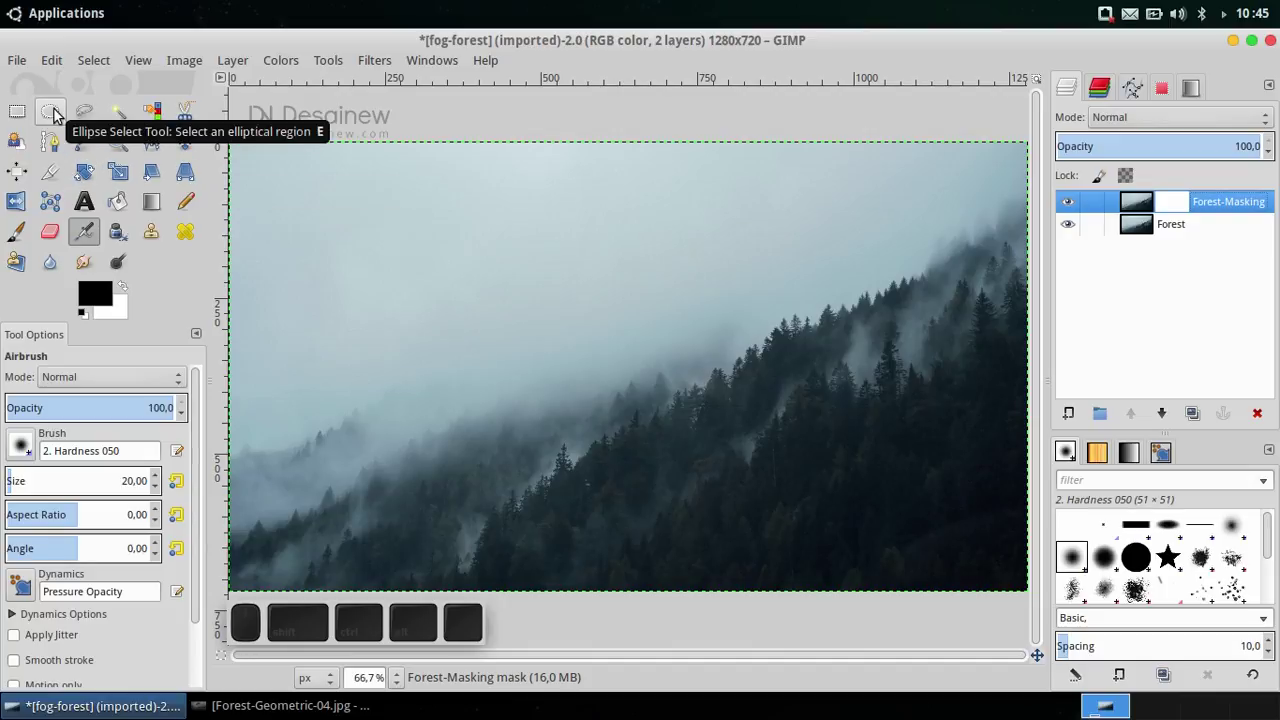
Make a 450 × 450 pixel elliptical selection over the misty left-centre of the photo
{"action": "left_click", "coordinate": [62, 113]}
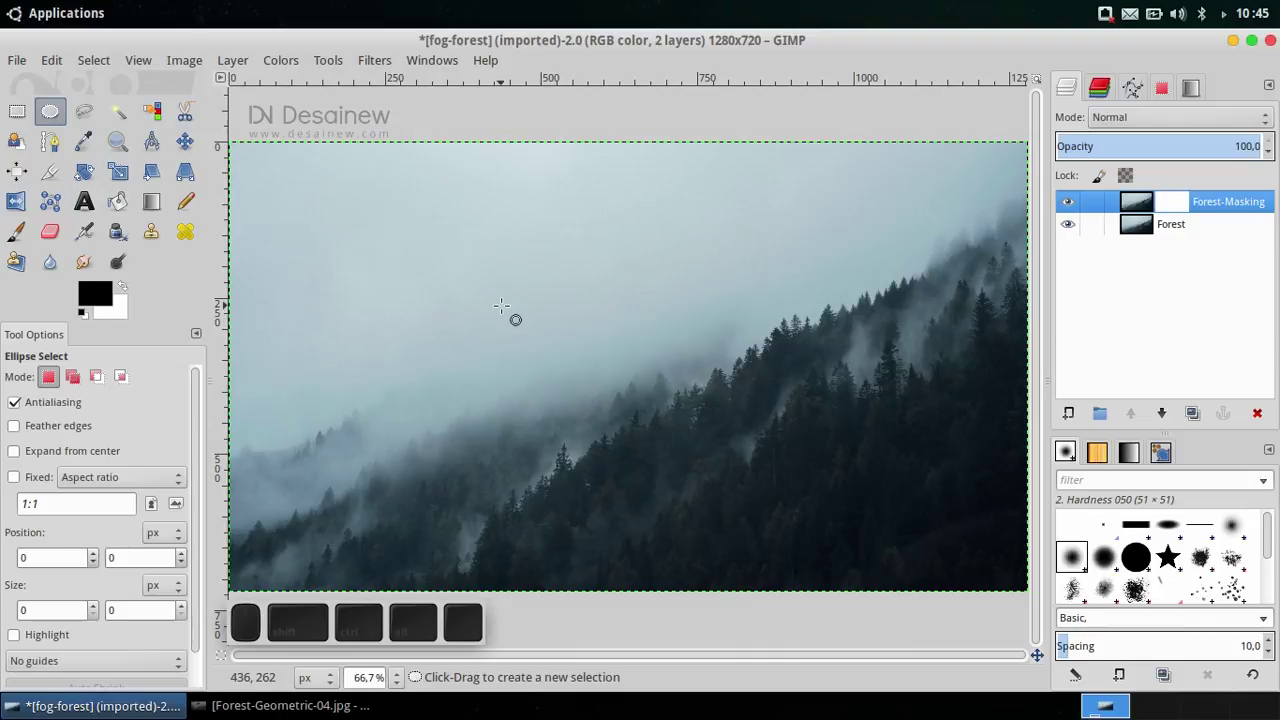
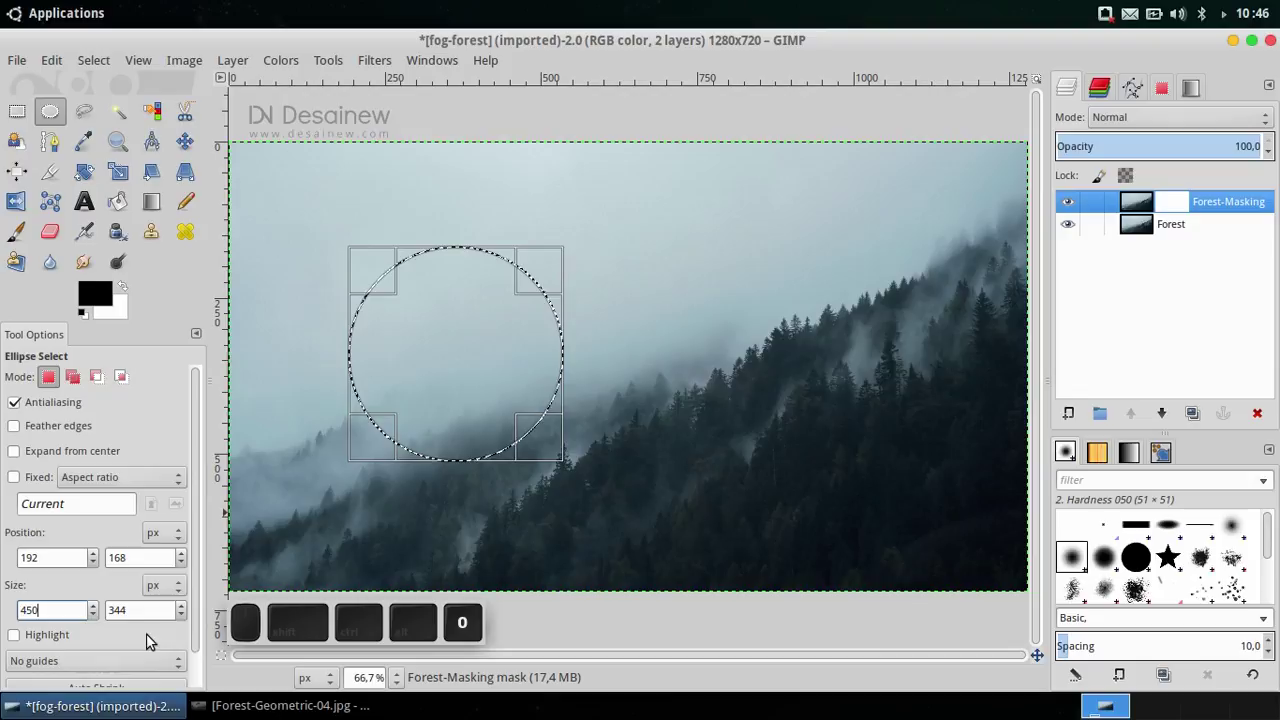
{"action": "key", "text": "Tab"}
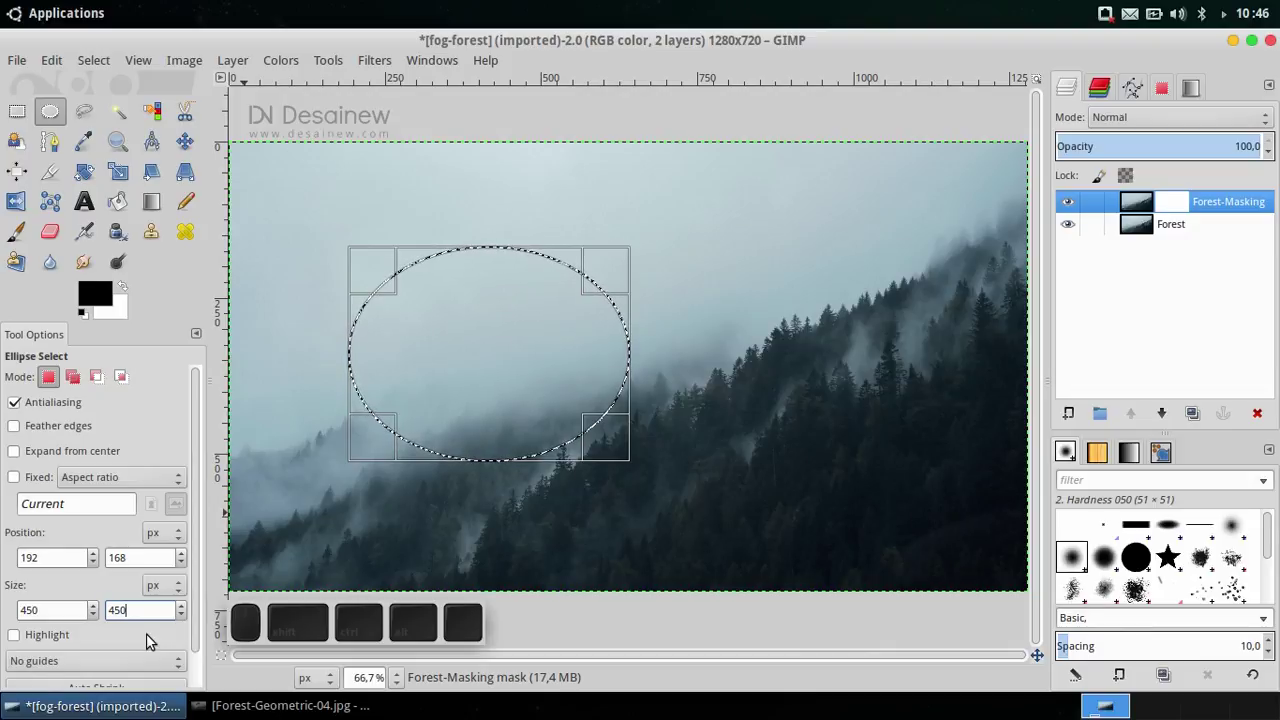
{"action": "key", "text": "Return"}
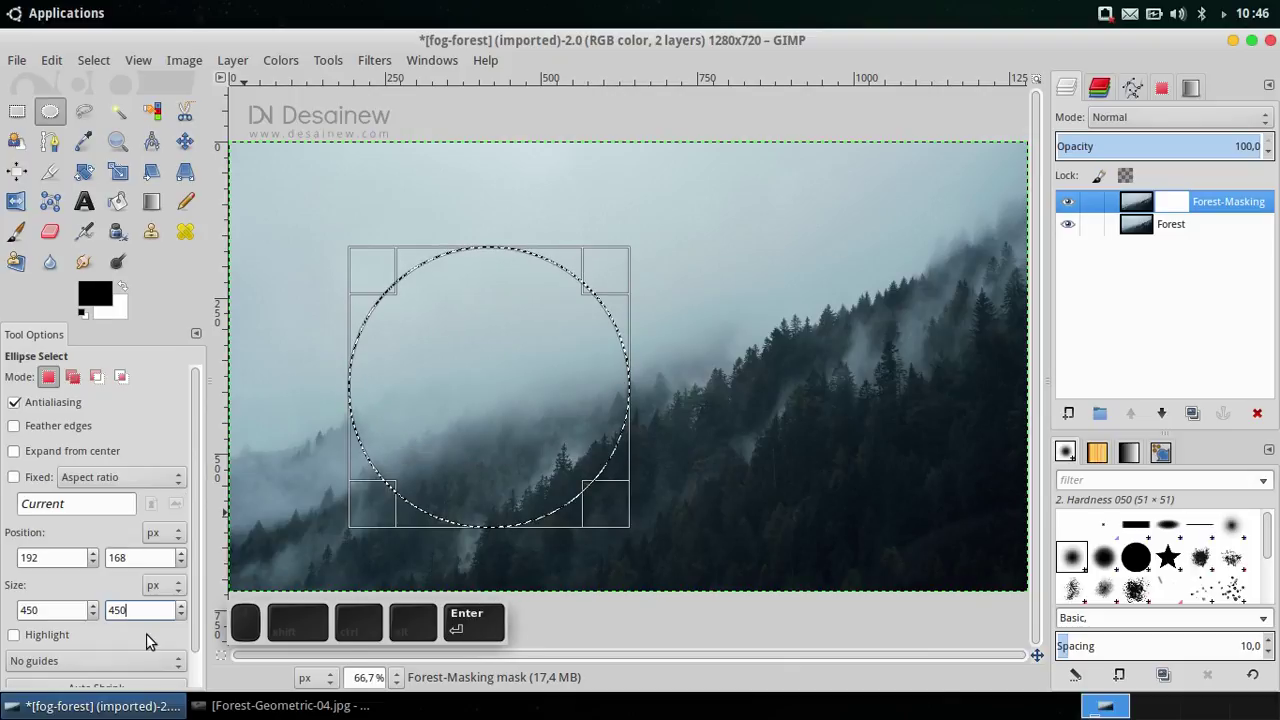
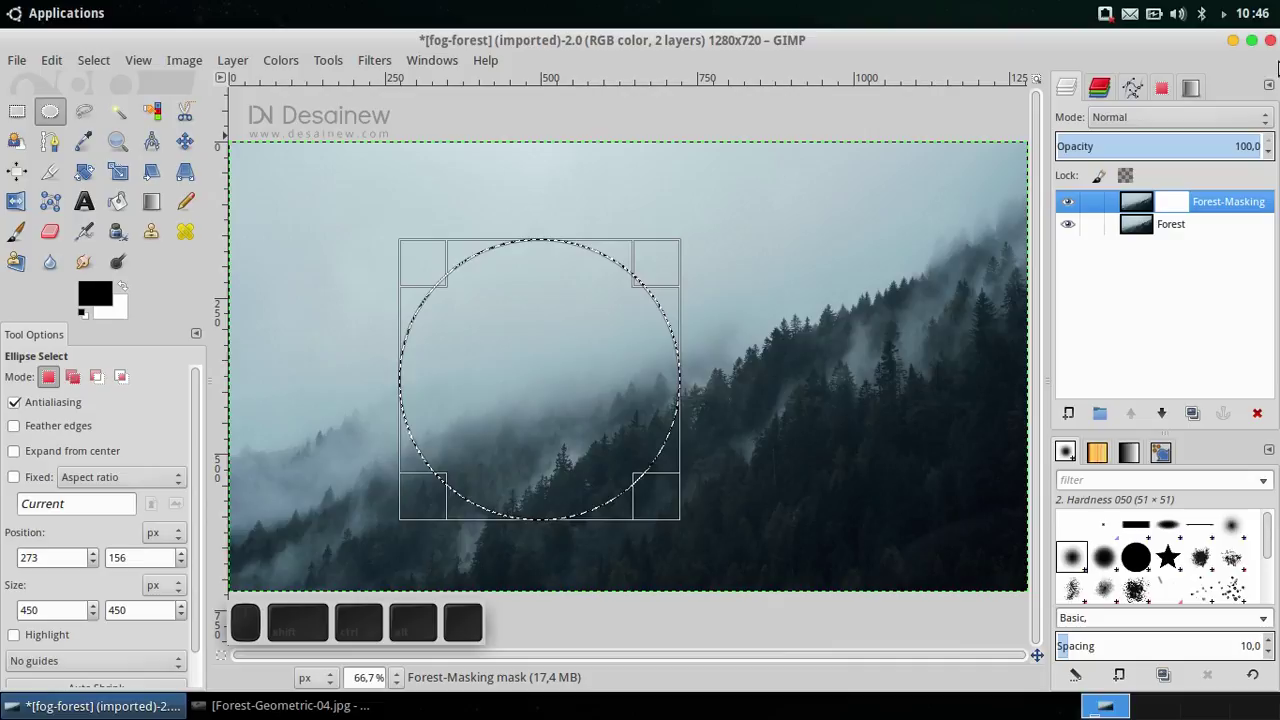
Convert the circular selection to a path named Circle-Path
{"action": "left_click", "coordinate": [1140, 86]}
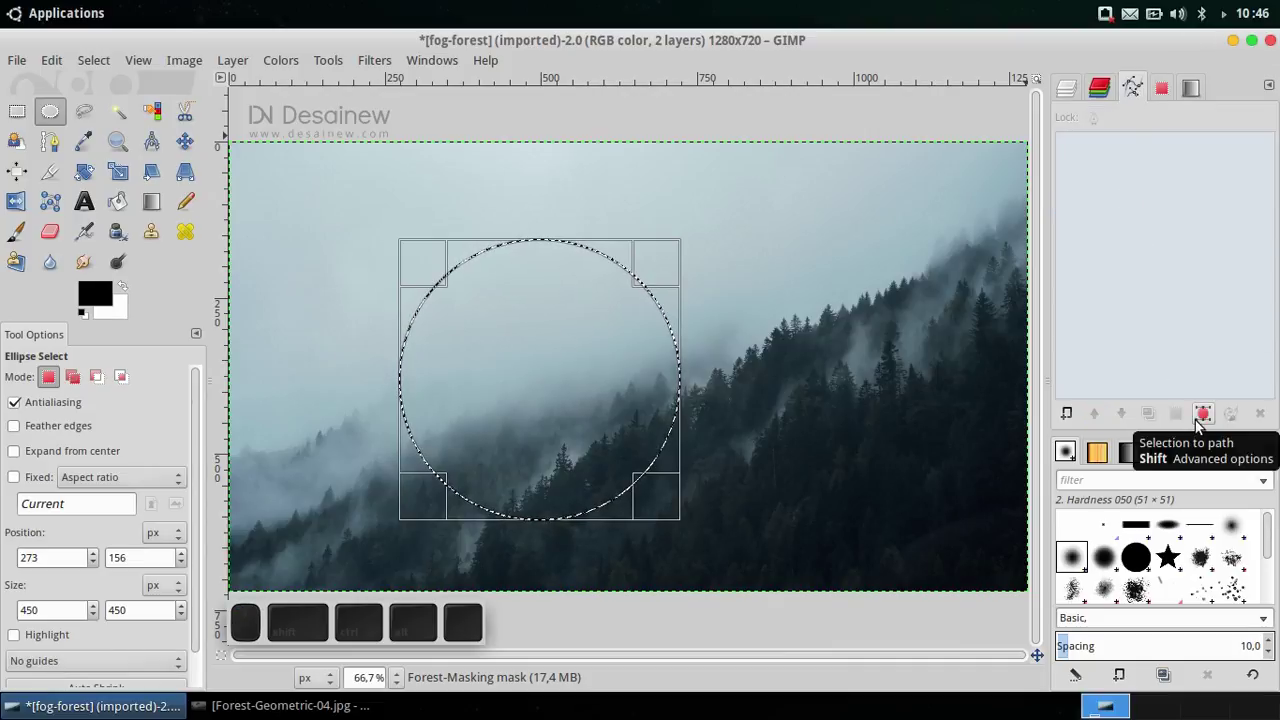
{"action": "left_click", "coordinate": [1209, 418]}
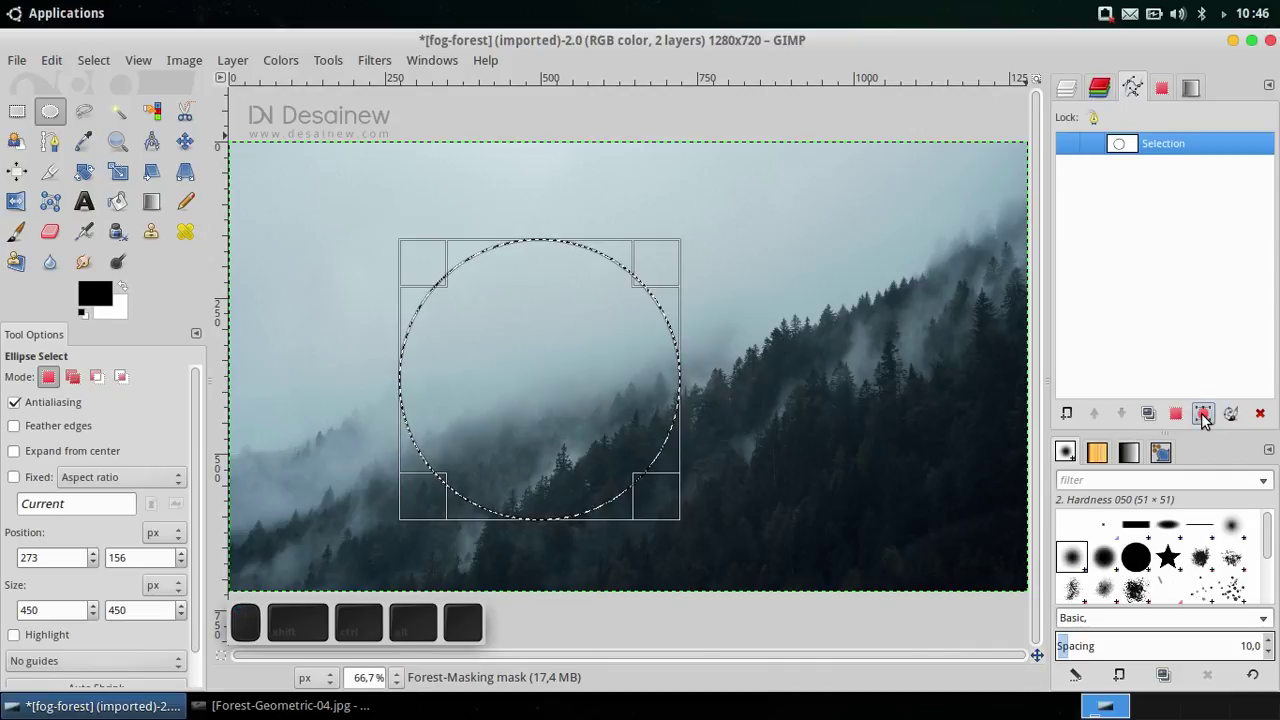
{"action": "left_click", "coordinate": [1165, 148]}
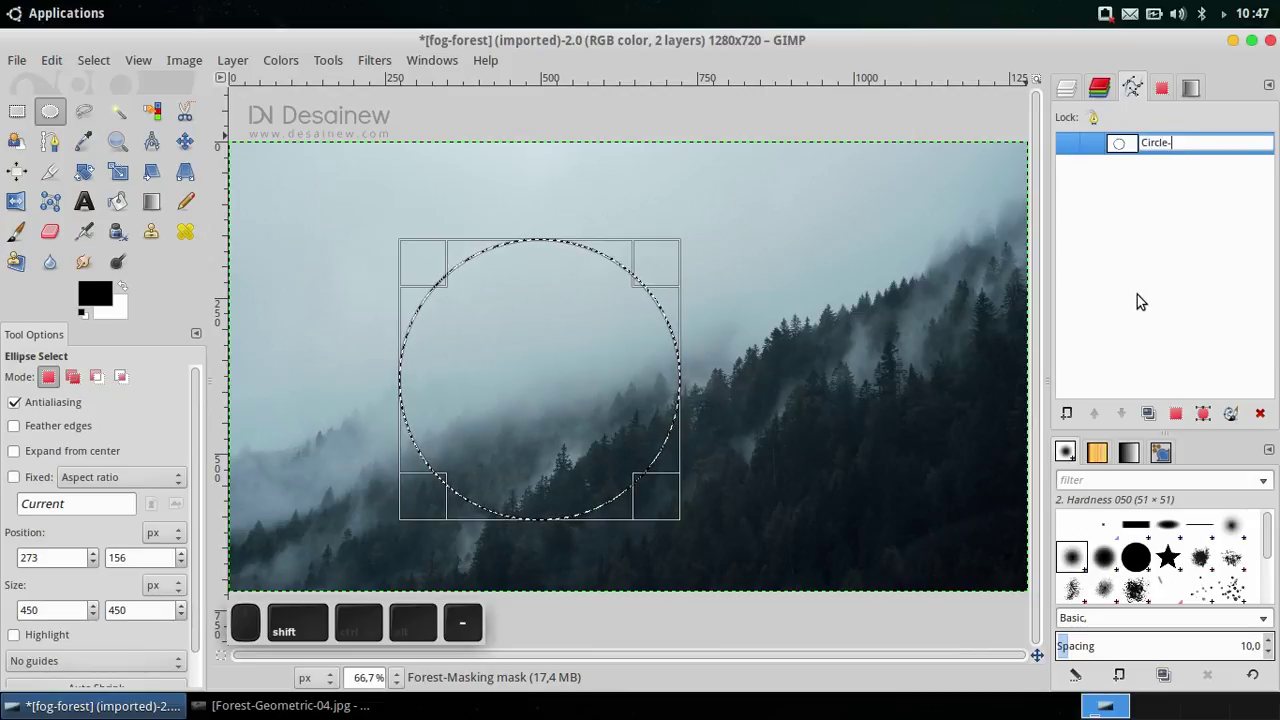
{"action": "key", "text": "Return"}
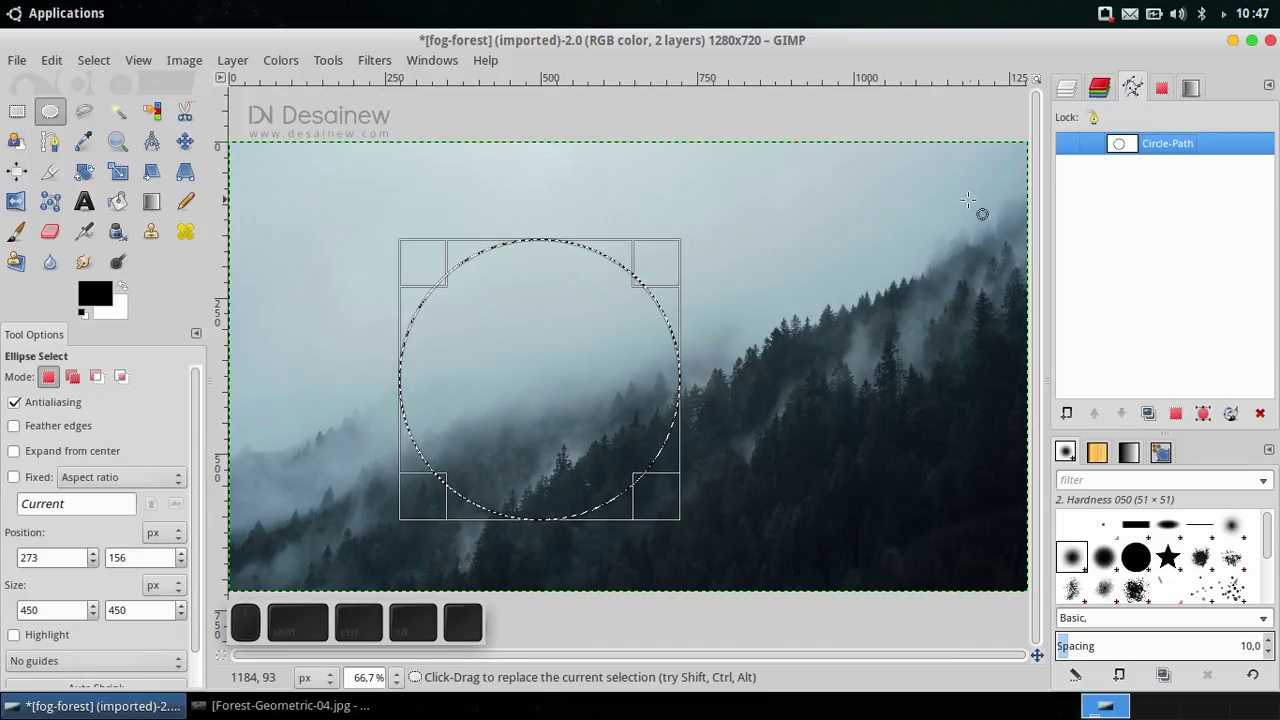
Clear the selection and show the Circle-Path outline on the photo
{"action": "left_click", "coordinate": [101, 64]}
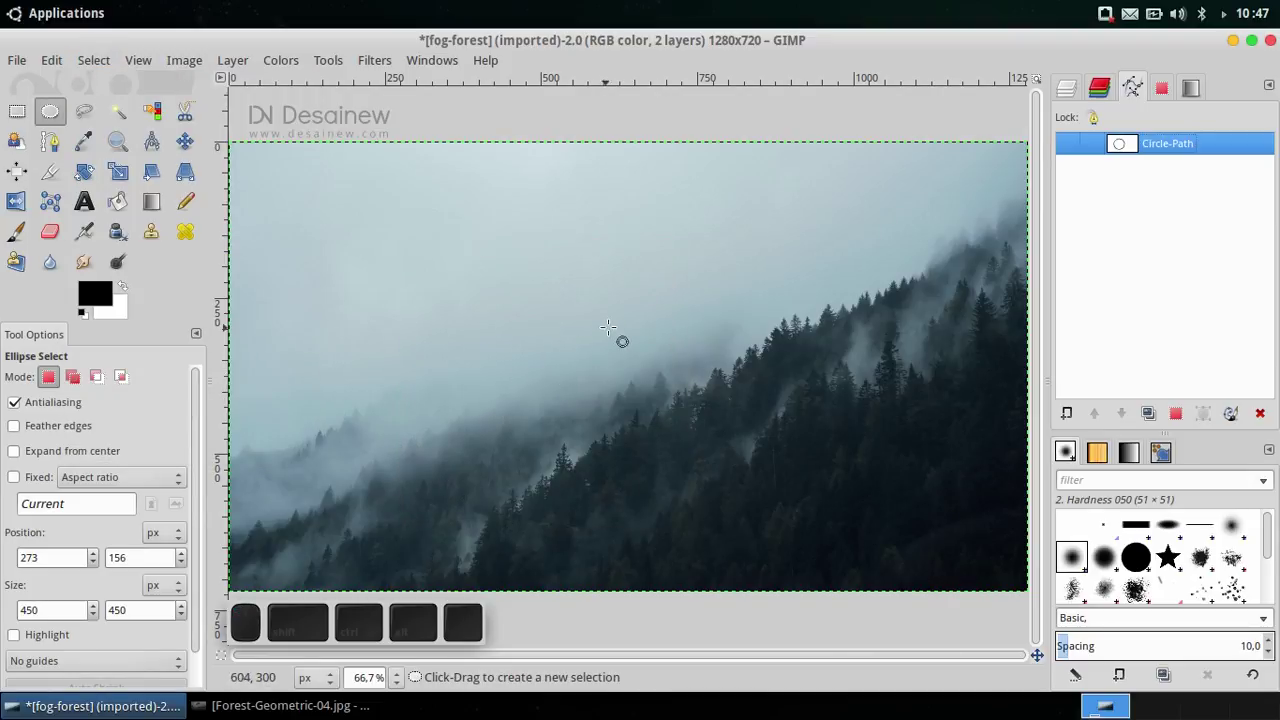
{"action": "left_click", "coordinate": [1072, 154]}
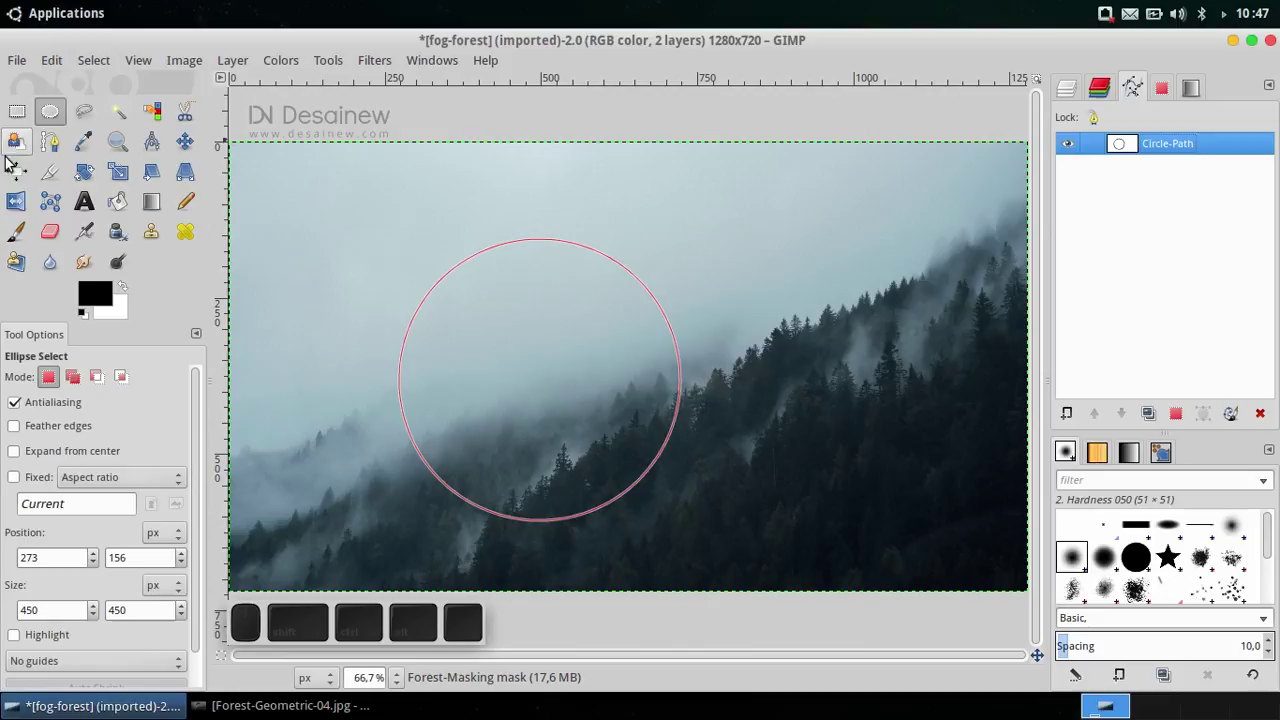
Pick the circle path as the item to align with the Alignment tool
{"action": "left_click", "coordinate": [17, 175]}
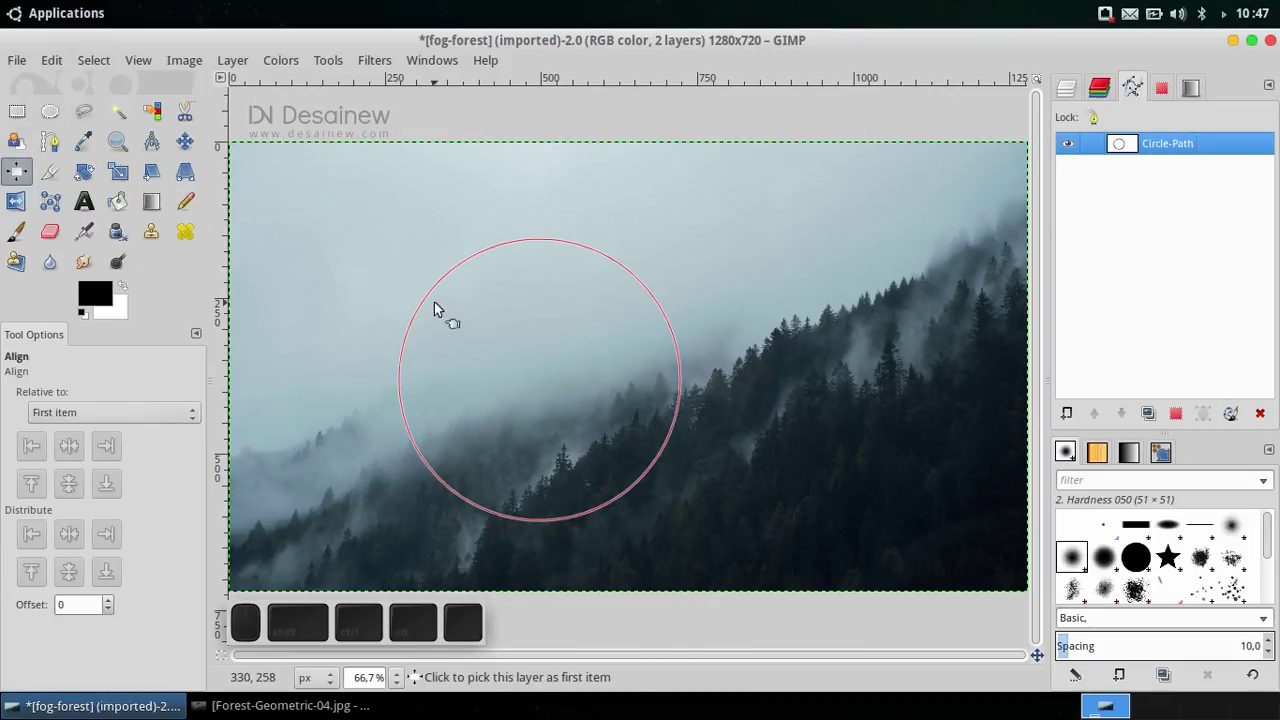
{"action": "left_click", "coordinate": [323, 264]}
{"action": "scroll", "scroll_direction": "up", "scroll_amount": 3}
{"action": "scroll", "scroll_direction": "up", "scroll_amount": 3}
{"action": "scroll", "scroll_direction": "down", "scroll_amount": 3}
{"action": "left_click", "coordinate": [395, 233]}
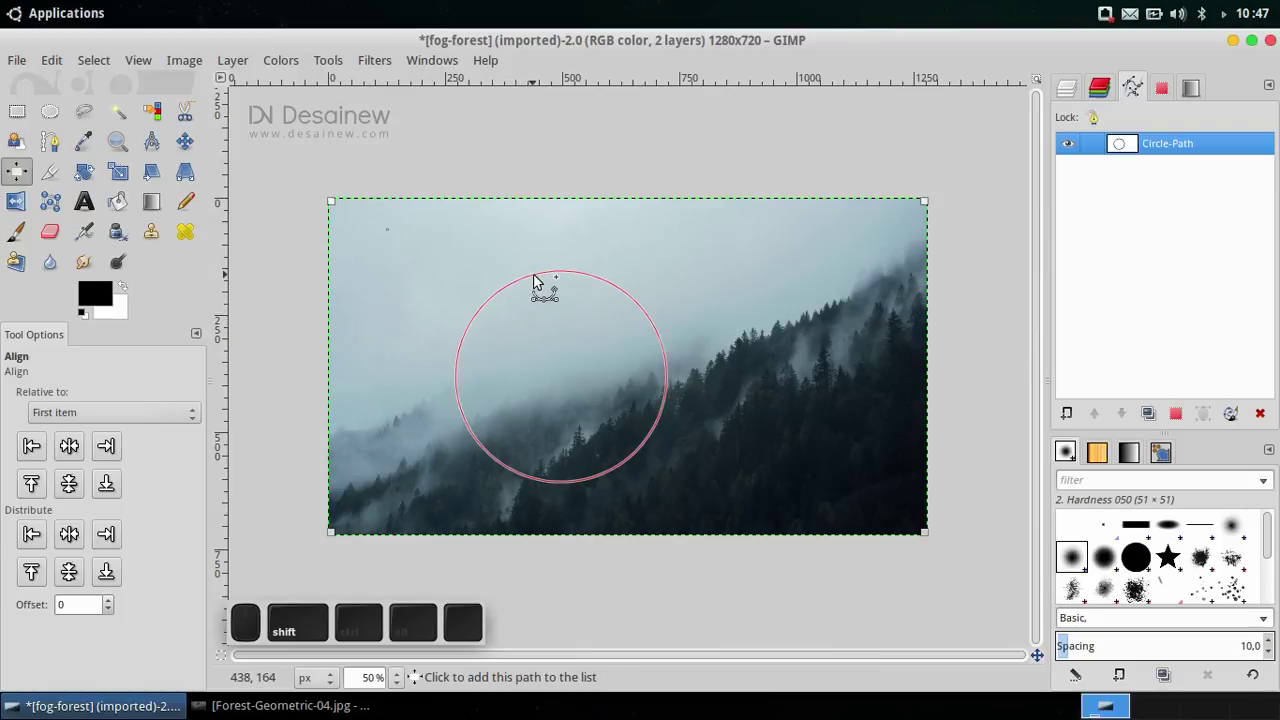
{"action": "left_click", "coordinate": [538, 277]}
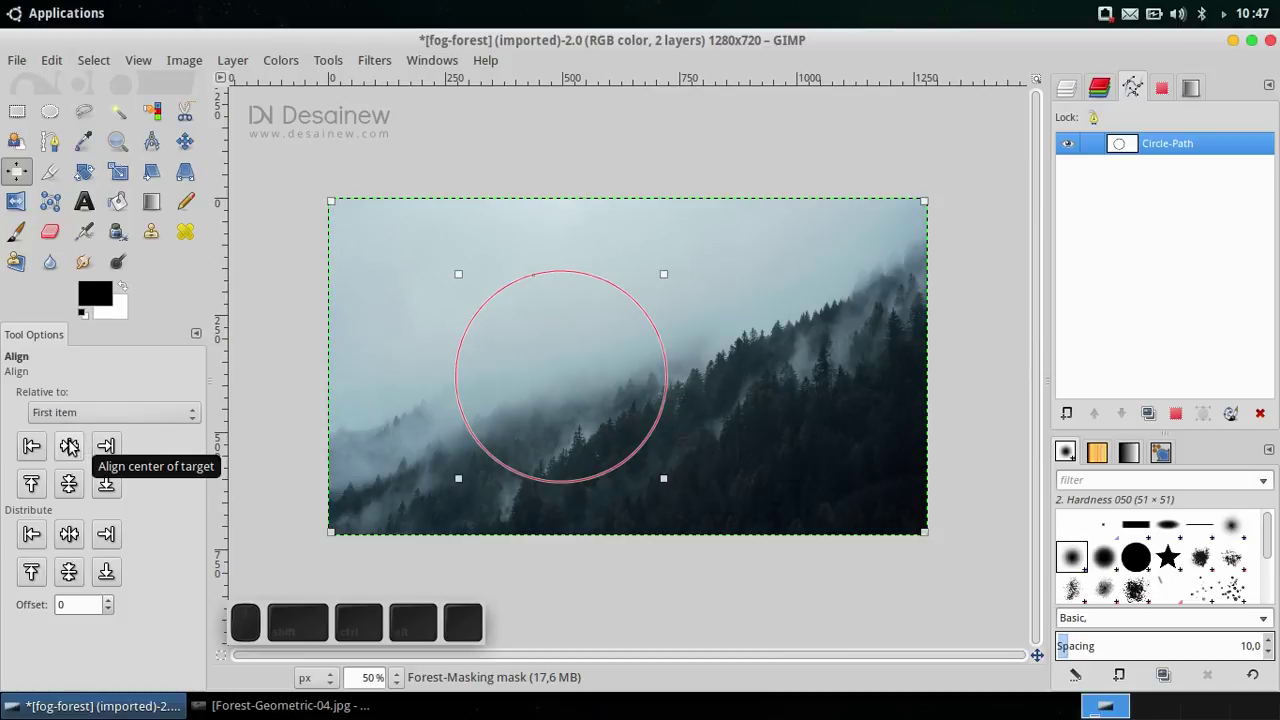
Centre the circle path horizontally and vertically on the image
{"action": "left_click", "coordinate": [77, 445]}
{"action": "left_click", "coordinate": [72, 490]}
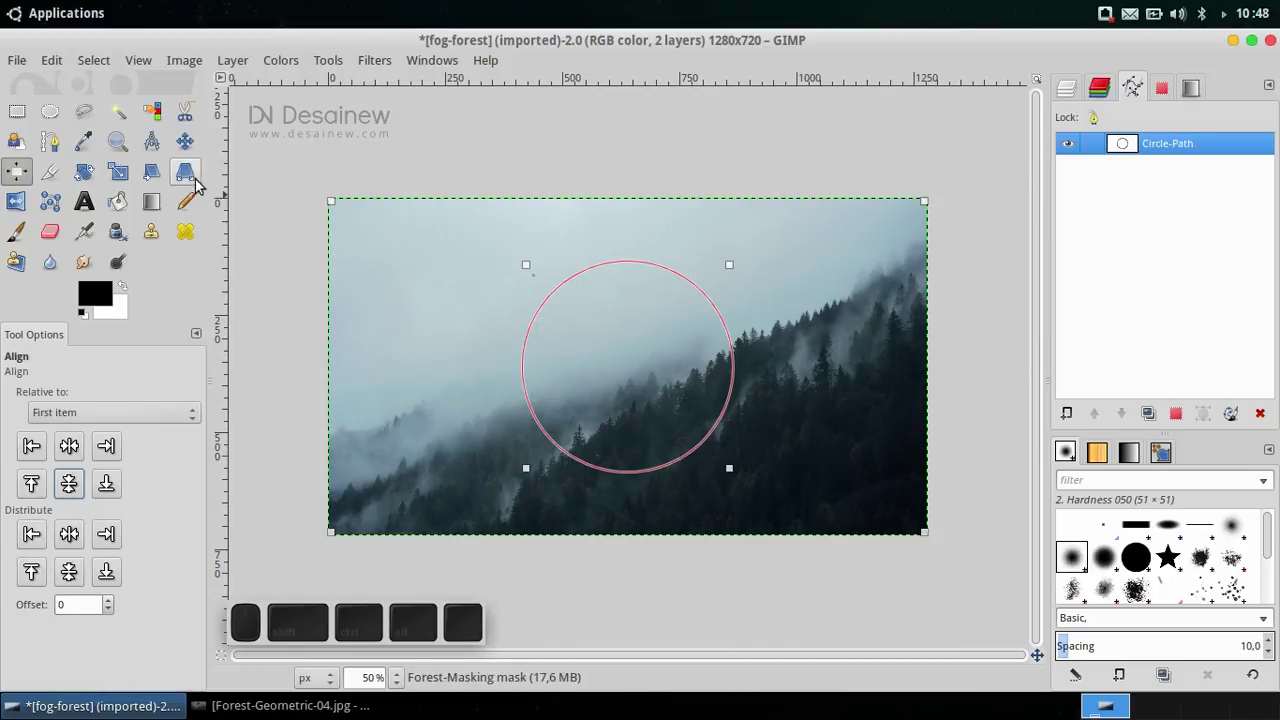
{"action": "left_click", "coordinate": [197, 150]}
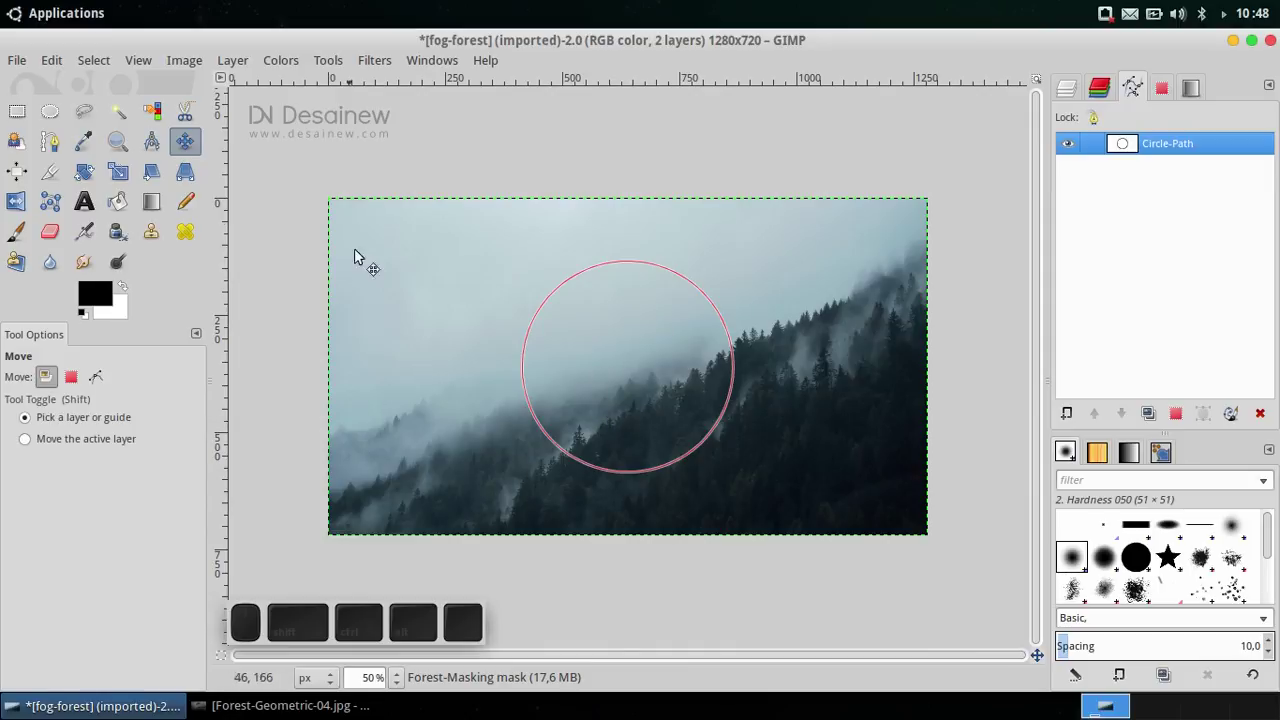
Nudge Circle-Path upward with the Move tool in path mode, then hide its outline
{"action": "left_click", "coordinate": [156, 148]}
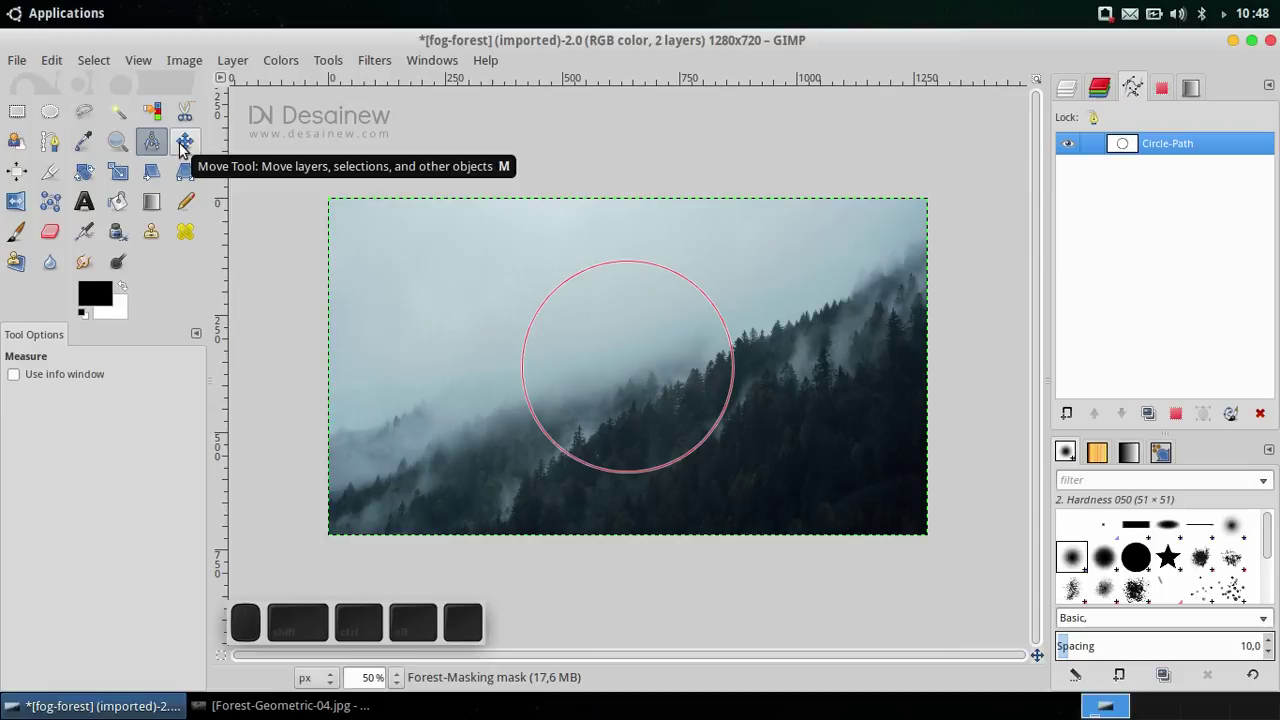
{"action": "left_click", "coordinate": [187, 149]}
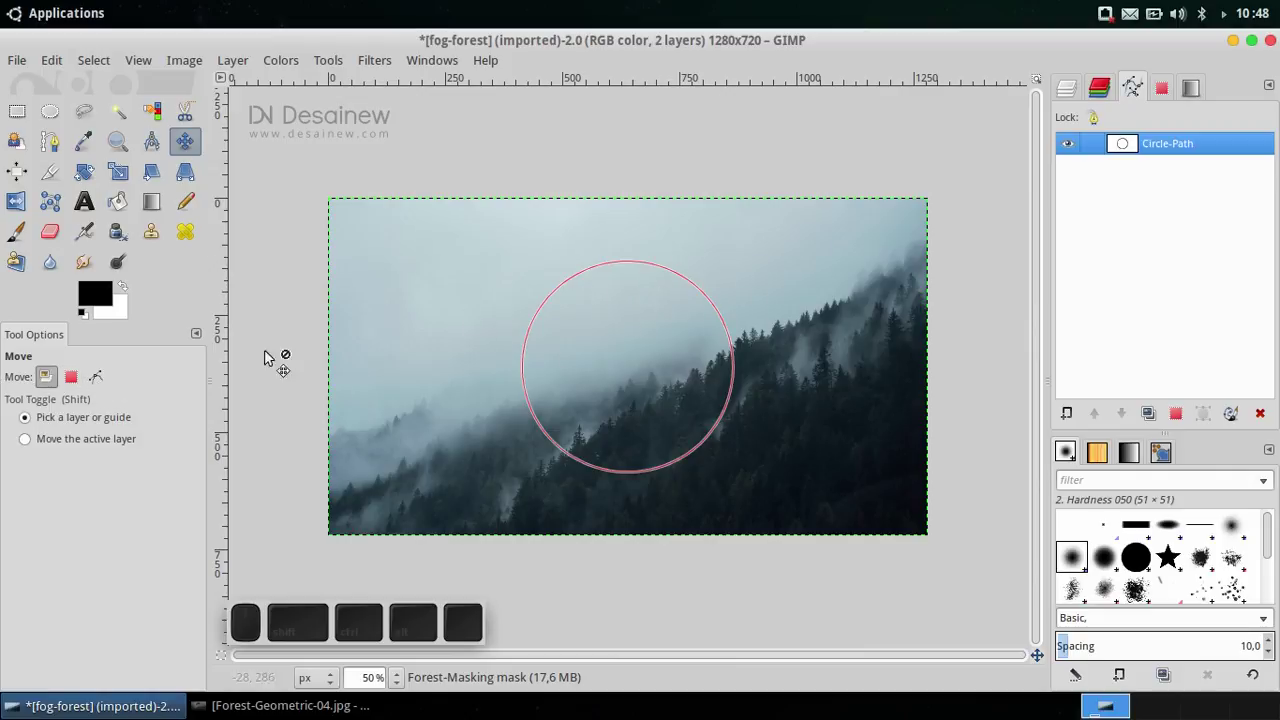
{"action": "left_click", "coordinate": [97, 376]}
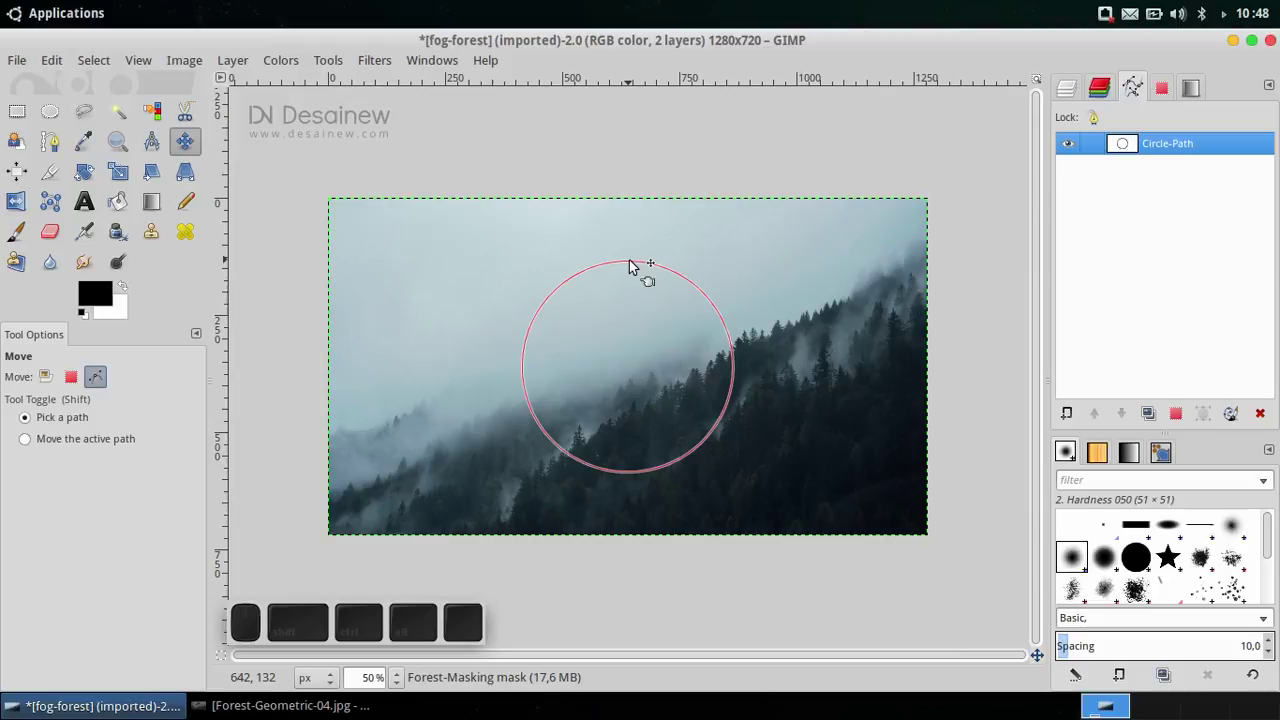
{"action": "left_click", "coordinate": [633, 265]}
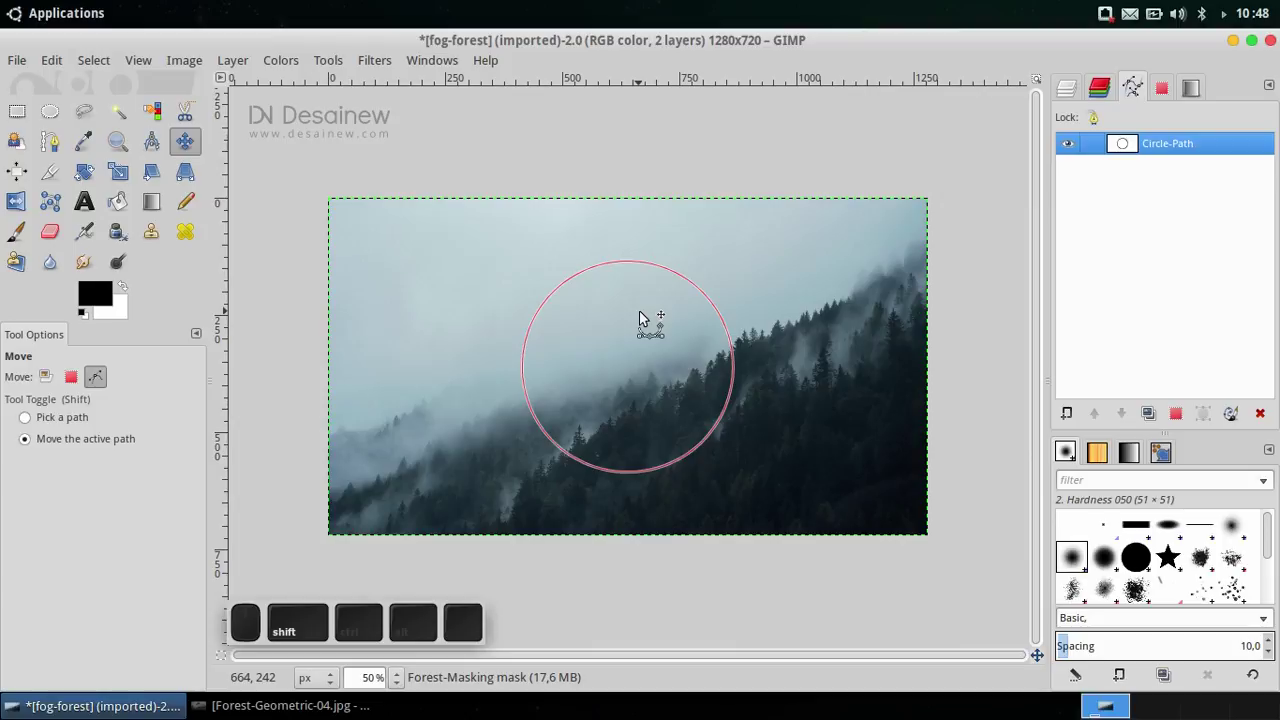
{"action": "key", "text": "shift+Up"}
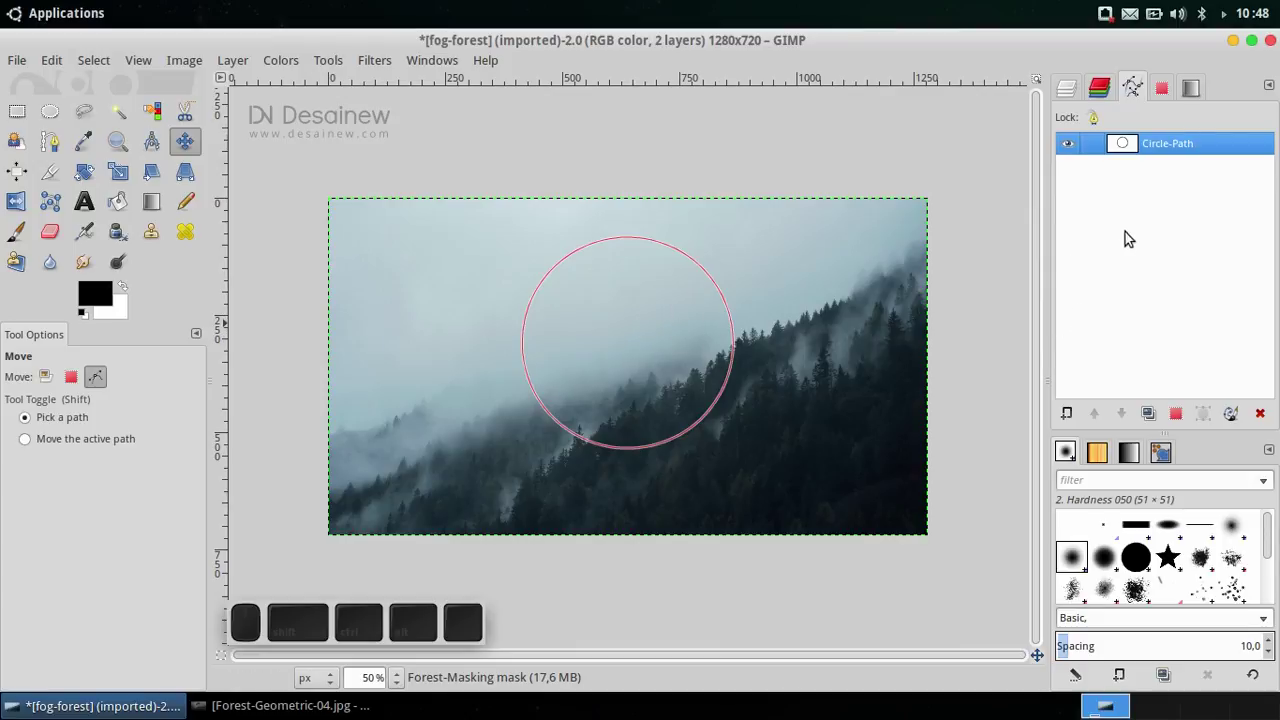
{"action": "left_click", "coordinate": [1081, 152]}
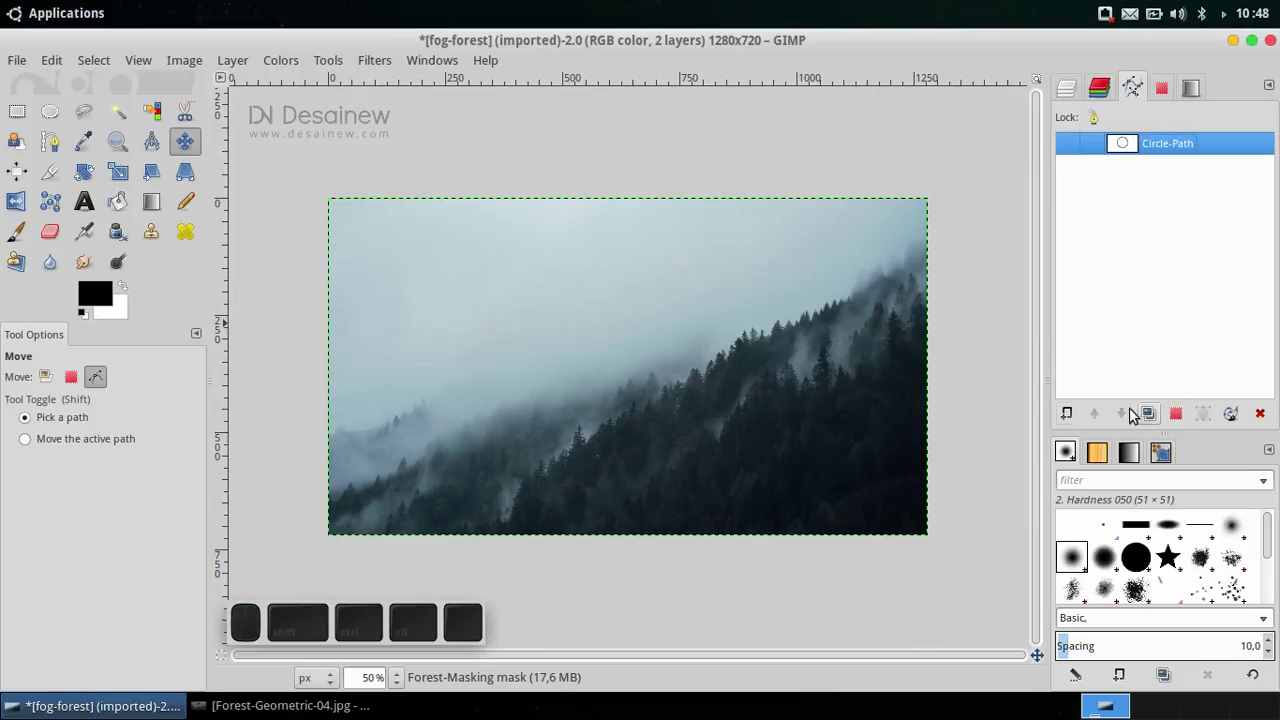
Load Circle-Path as a circular selection slightly above the image centre
{"action": "left_click", "coordinate": [1082, 156]}
{"action": "left_click", "coordinate": [1074, 144]}
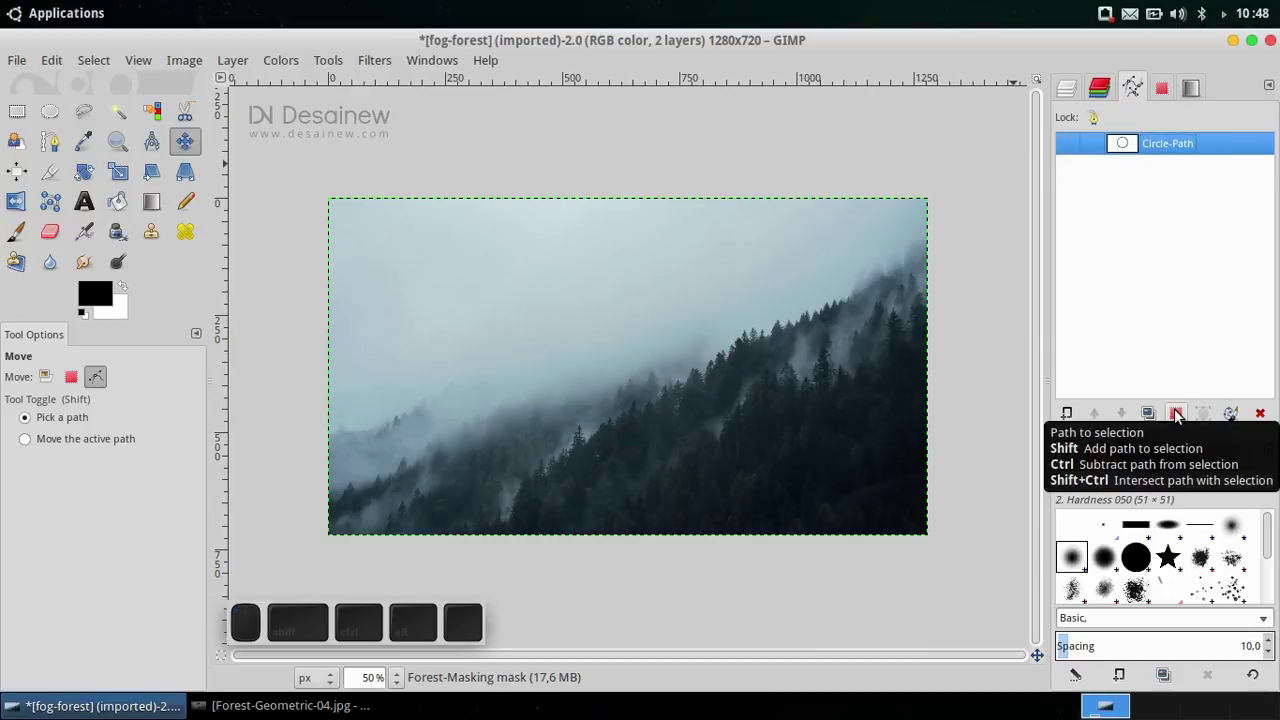
{"action": "left_click", "coordinate": [1179, 412]}
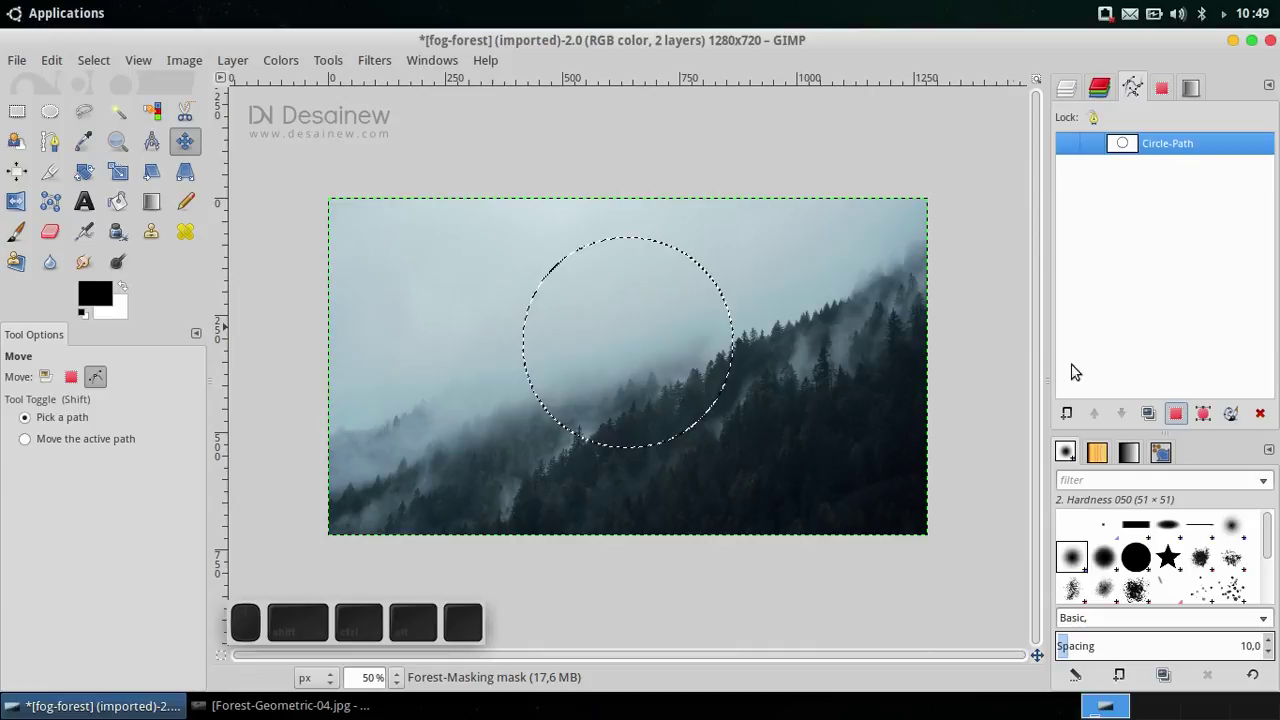
Make the Forest-Masking layer's mask the active editing target
{"action": "left_click", "coordinate": [1076, 86]}
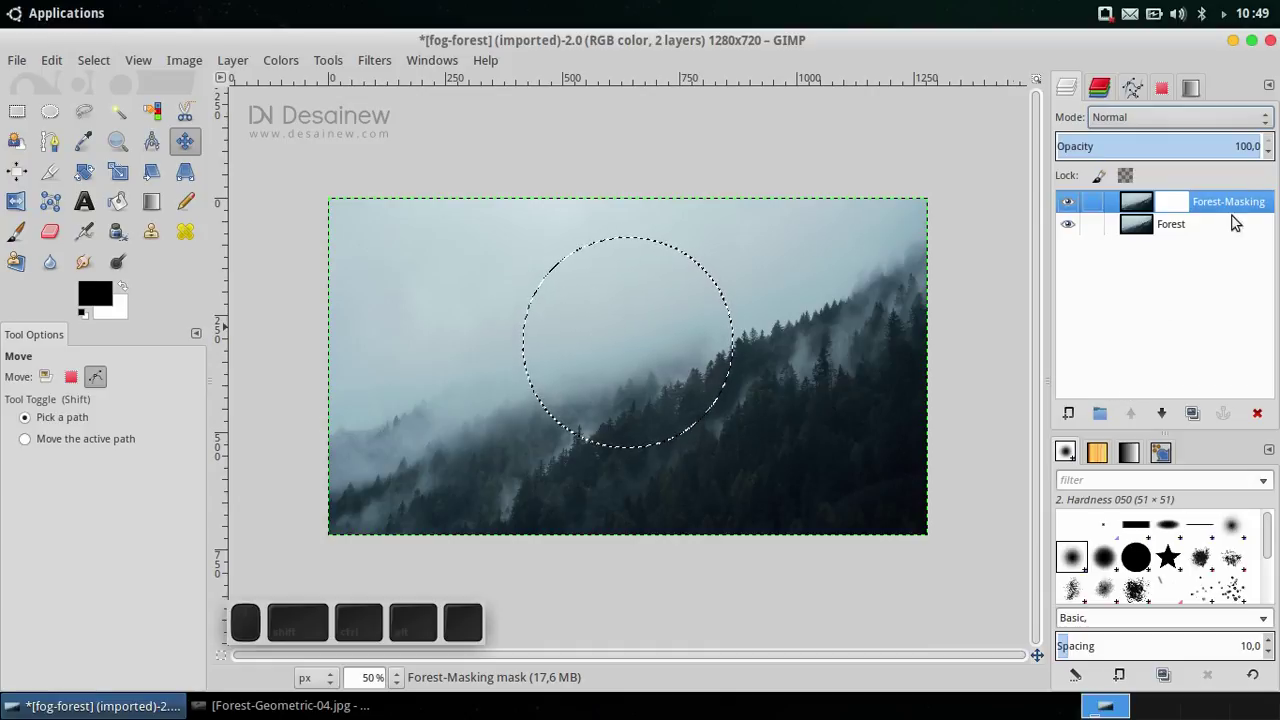
{"action": "left_click", "coordinate": [1190, 238]}
{"action": "left_click", "coordinate": [1202, 205]}
{"action": "left_click", "coordinate": [1156, 204]}
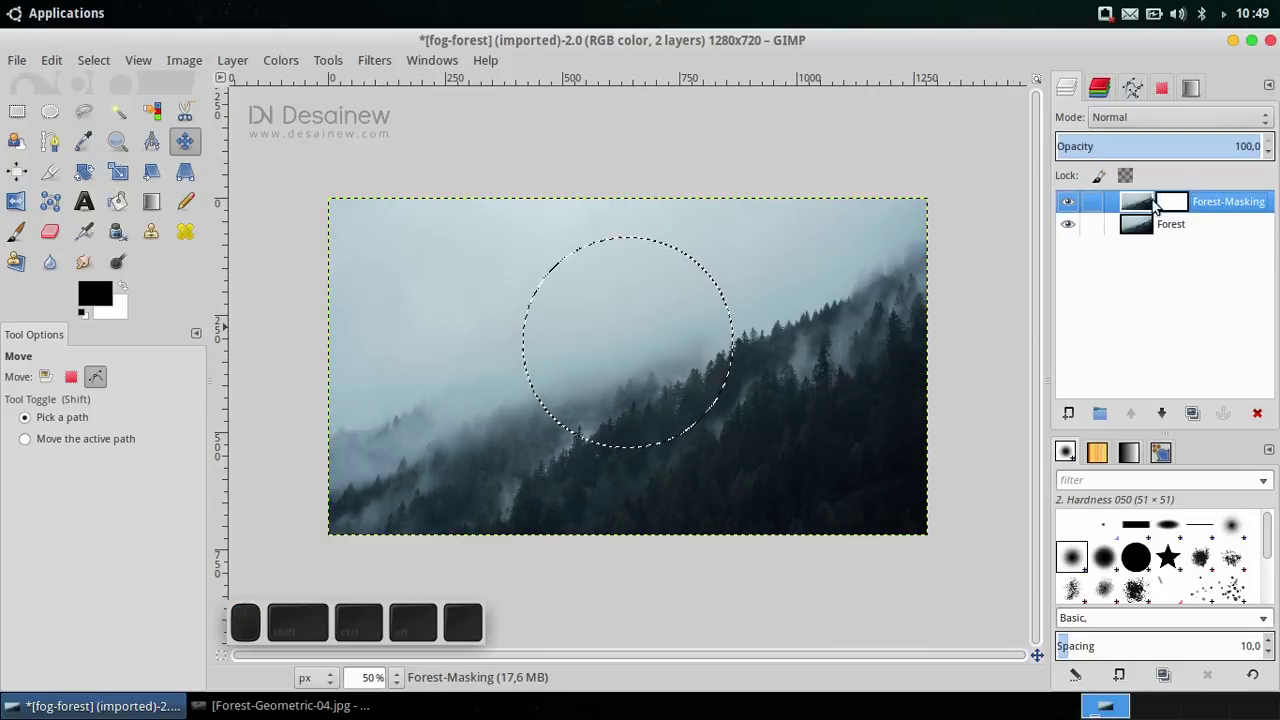
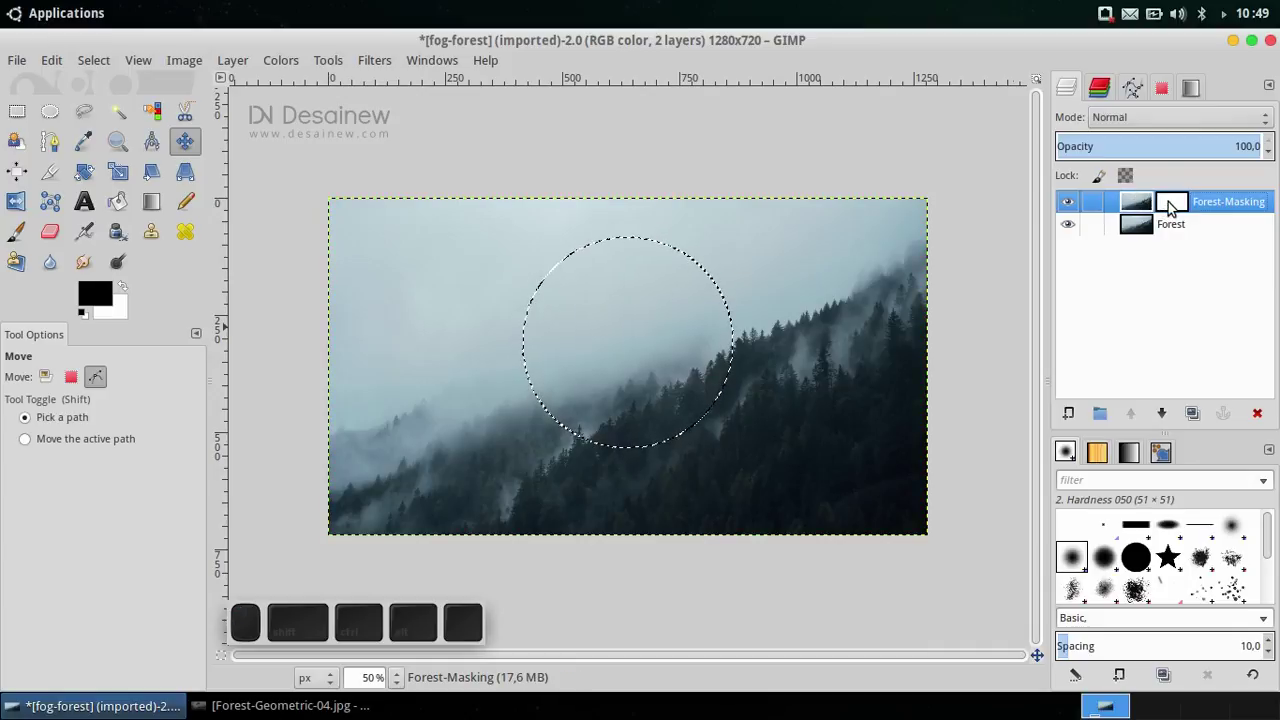
{"action": "left_click", "coordinate": [1174, 208]}
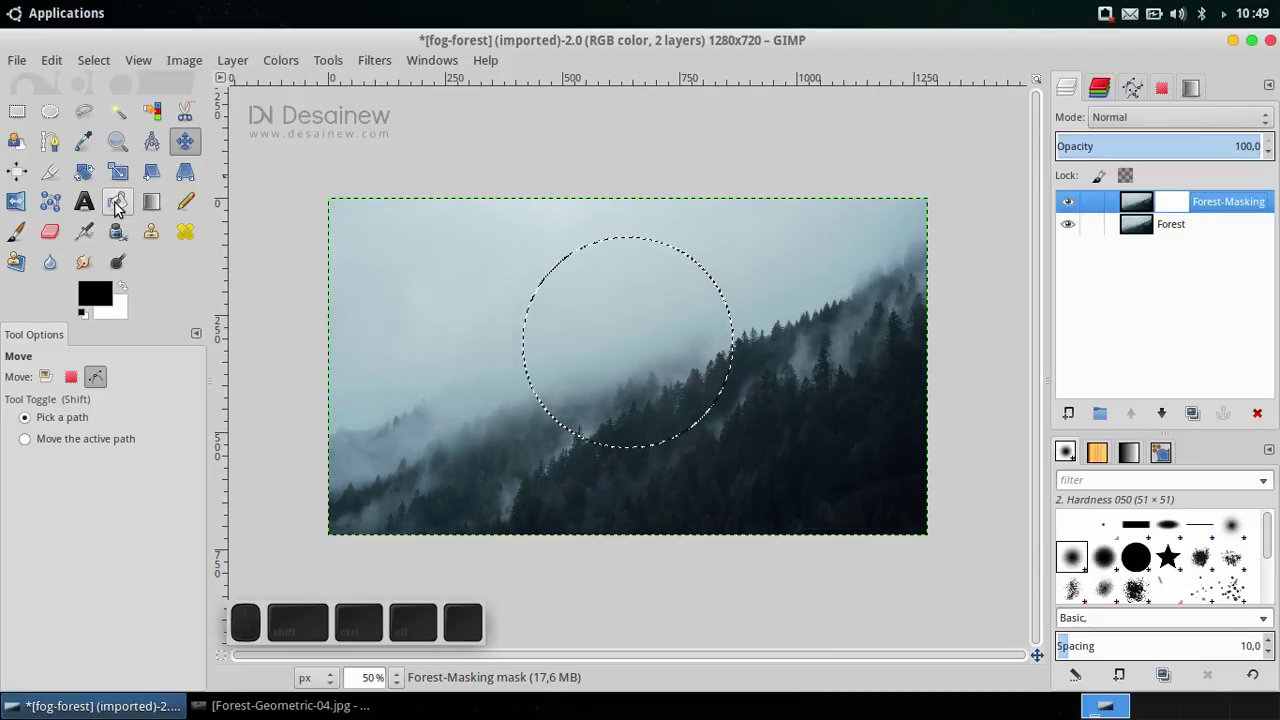
Bucket-fill the circular selection on the mask with black
{"action": "left_click", "coordinate": [119, 208]}
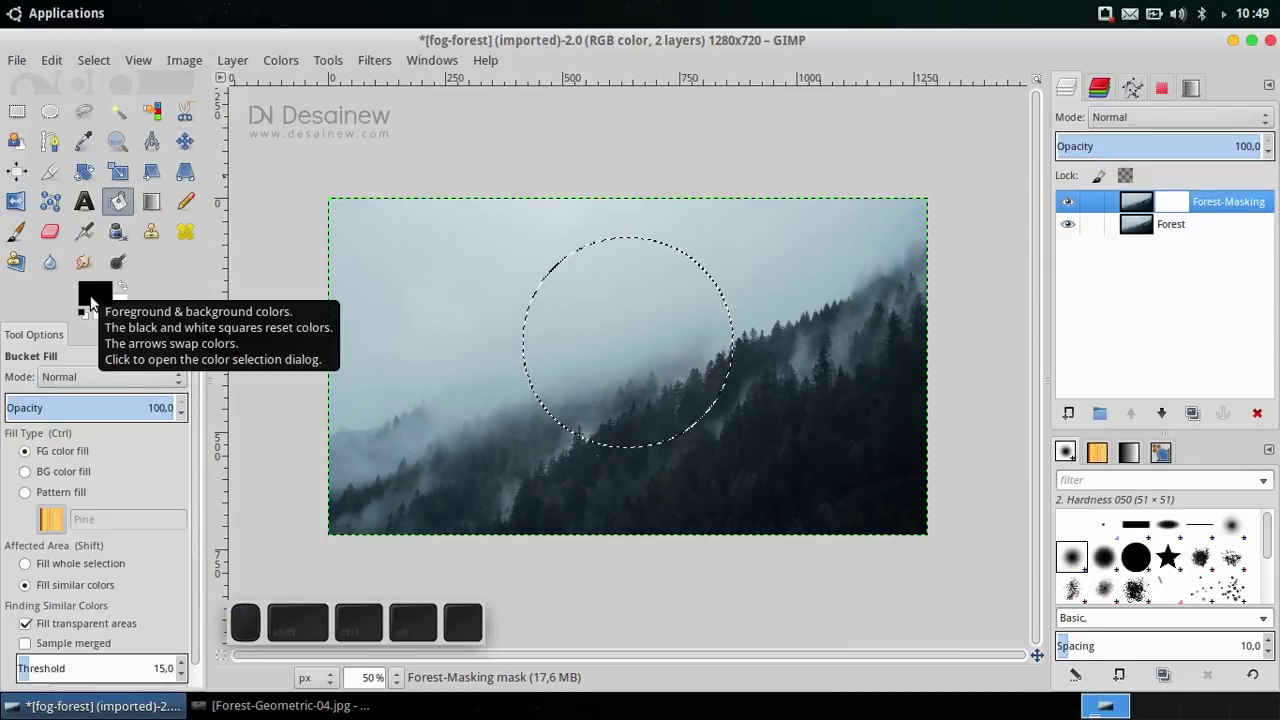
{"action": "left_click", "coordinate": [99, 302]}
{"action": "left_click_drag", "start_coordinate": [315, 189], "coordinate": [497, 326]}
{"action": "left_click", "coordinate": [545, 354]}
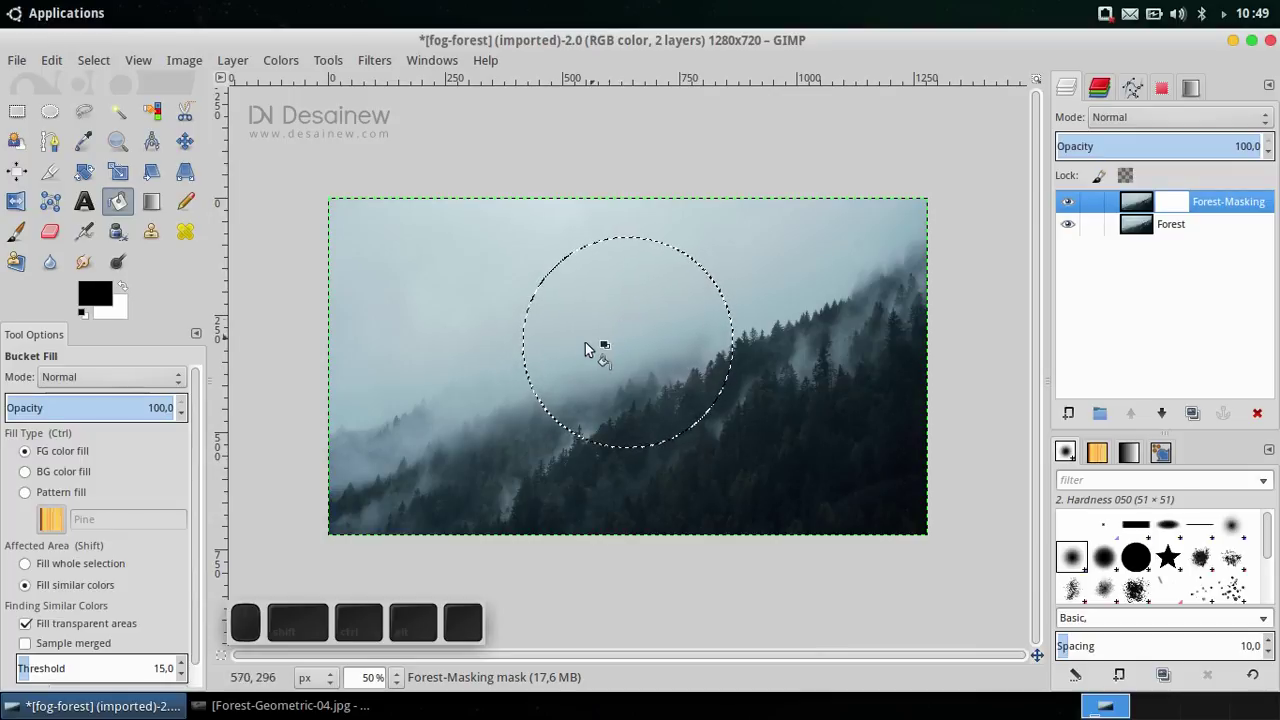
{"action": "left_click", "coordinate": [641, 291]}
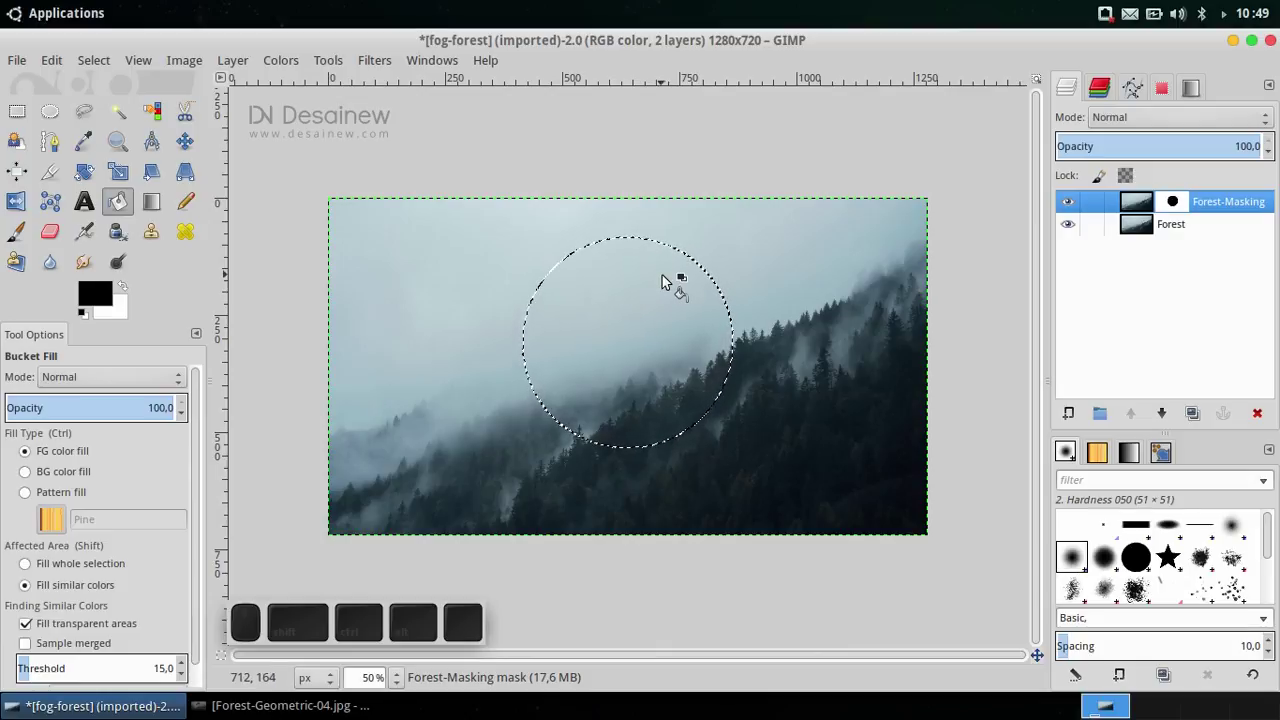
Remove the selection and toggle the Forest layer hidden then visible again
{"action": "left_click", "coordinate": [100, 64]}
{"action": "left_click", "coordinate": [117, 104]}
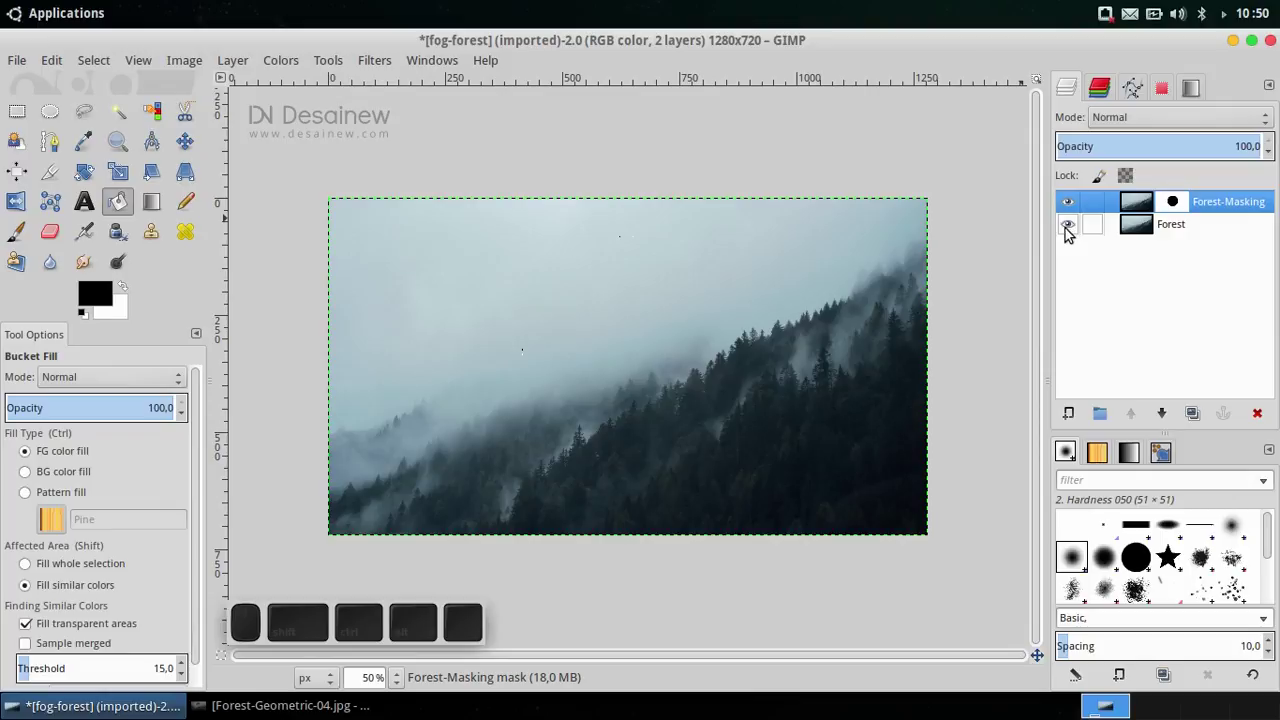
{"action": "left_click", "coordinate": [1070, 235]}
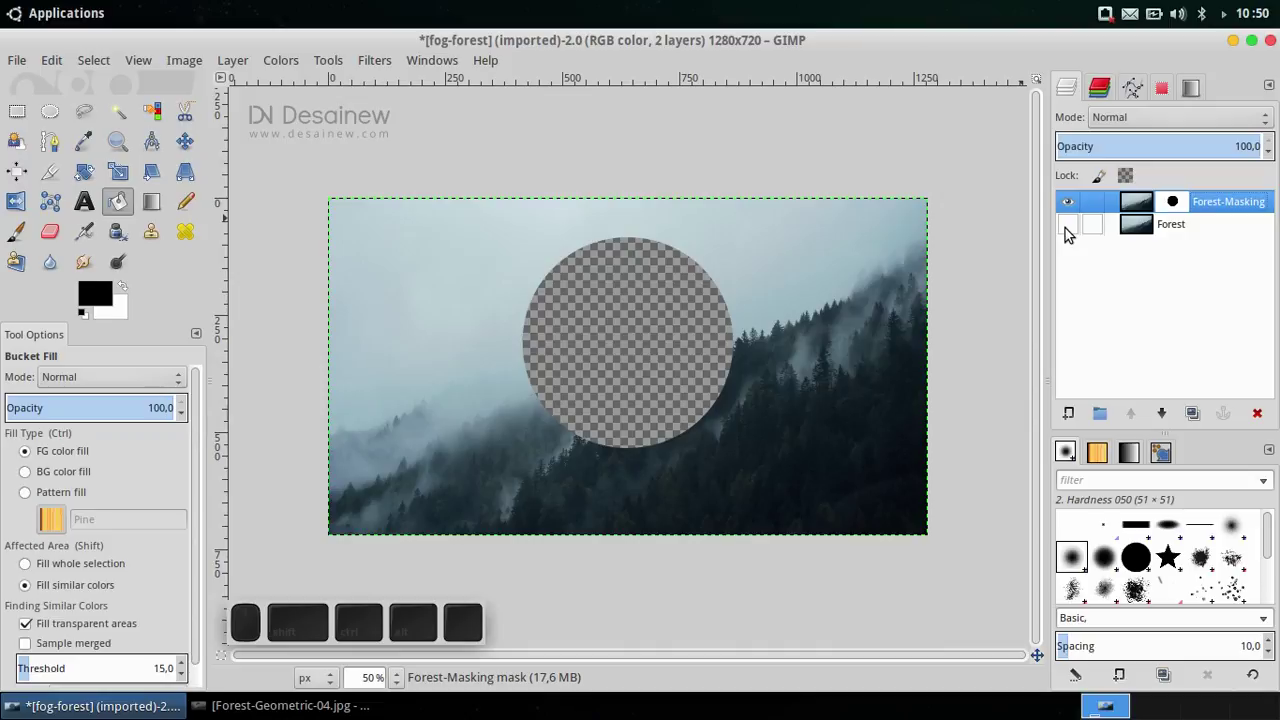
{"action": "left_click", "coordinate": [1070, 235]}
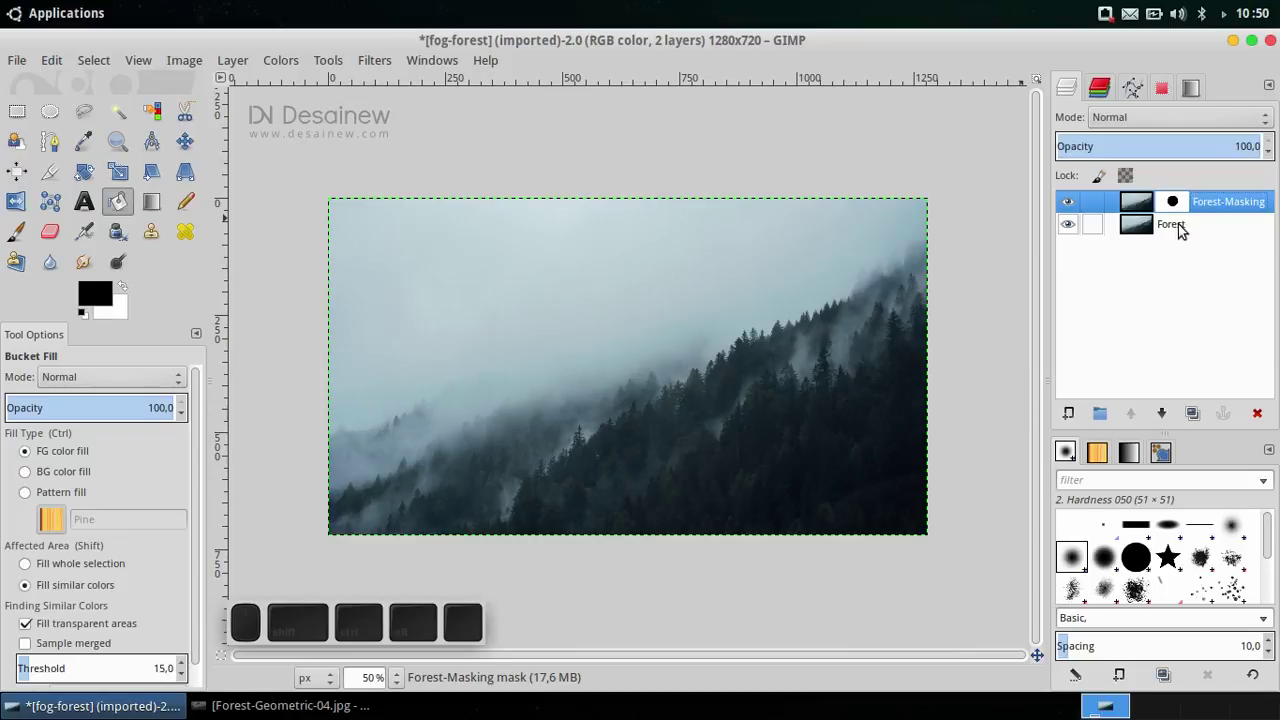
Rotate the Forest layer 180° so an upside-down forest shows through the circle
{"action": "left_click", "coordinate": [1187, 228]}
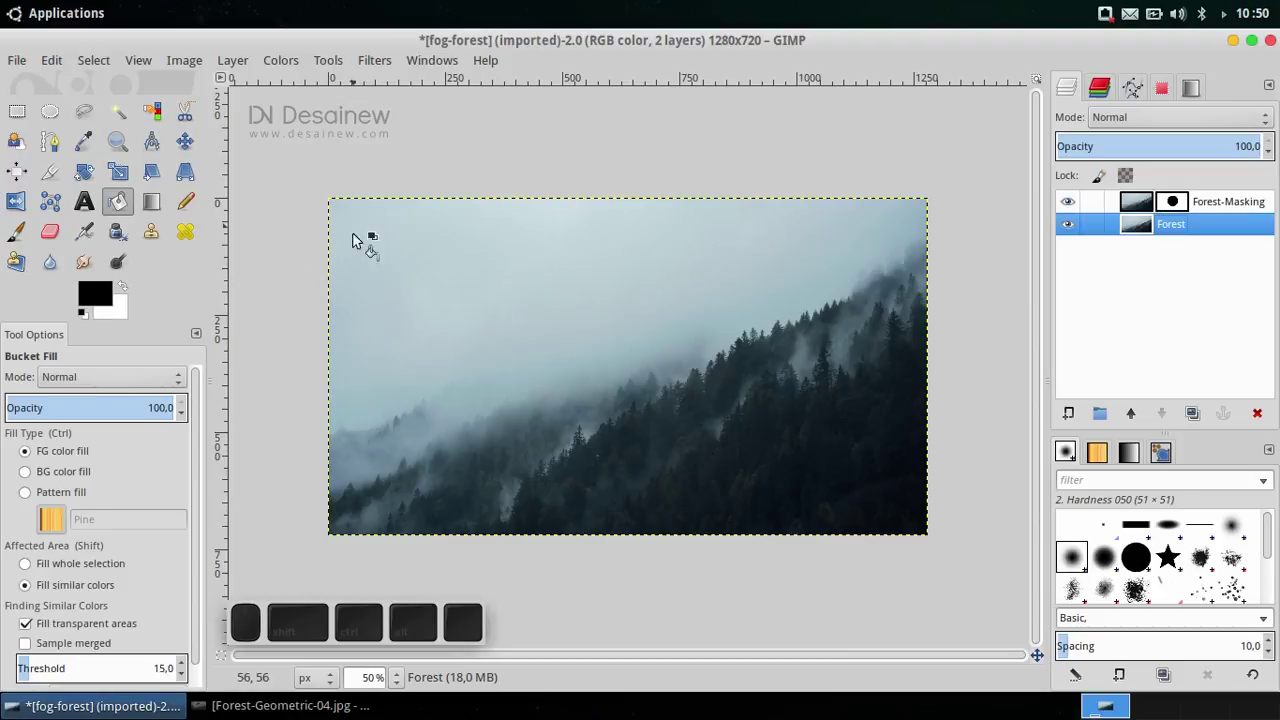
{"action": "left_click", "coordinate": [236, 71]}
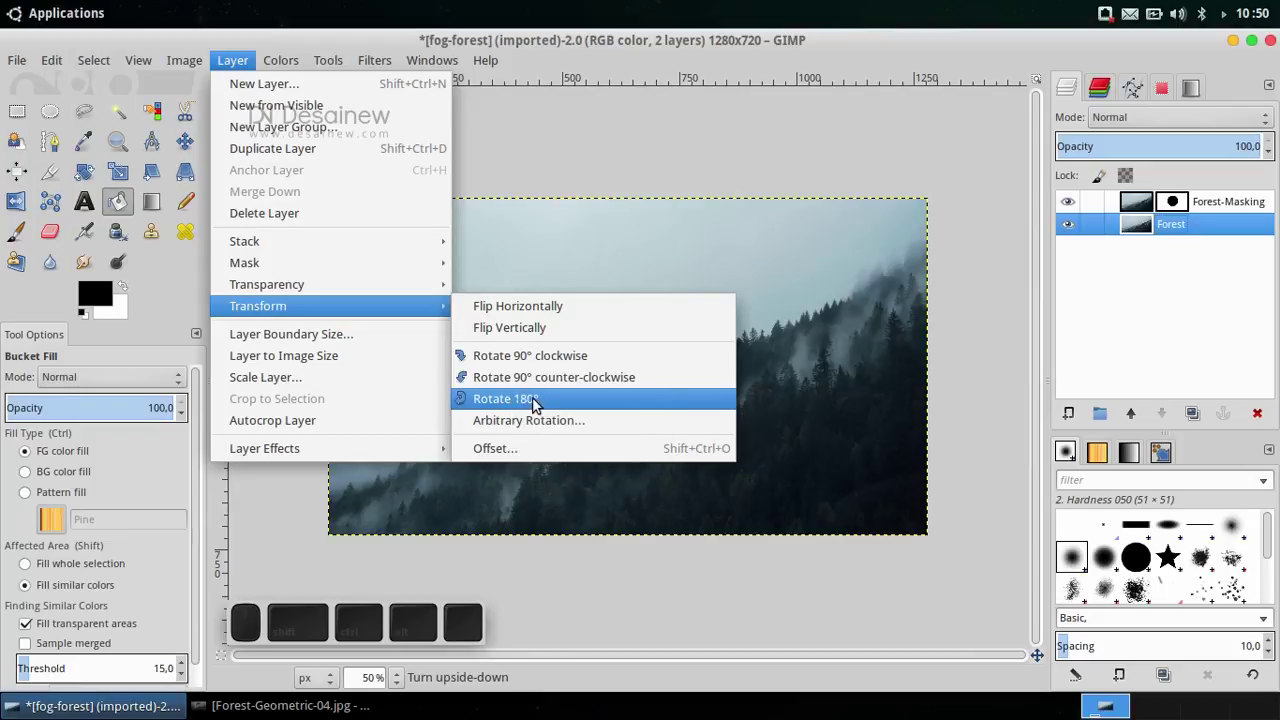
{"action": "left_click", "coordinate": [522, 401]}
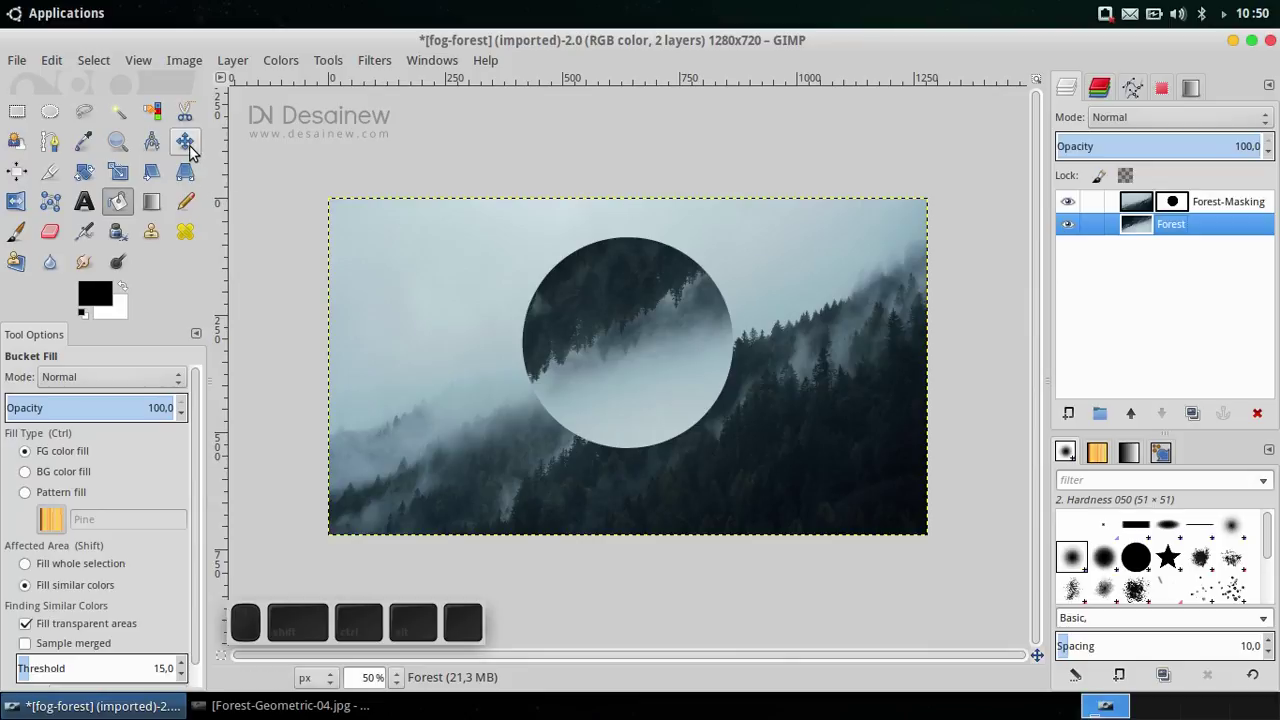
With the Move tool set to layers, drag the inverted Forest so its treeline crosses the circle's middle
{"action": "left_click", "coordinate": [196, 150]}
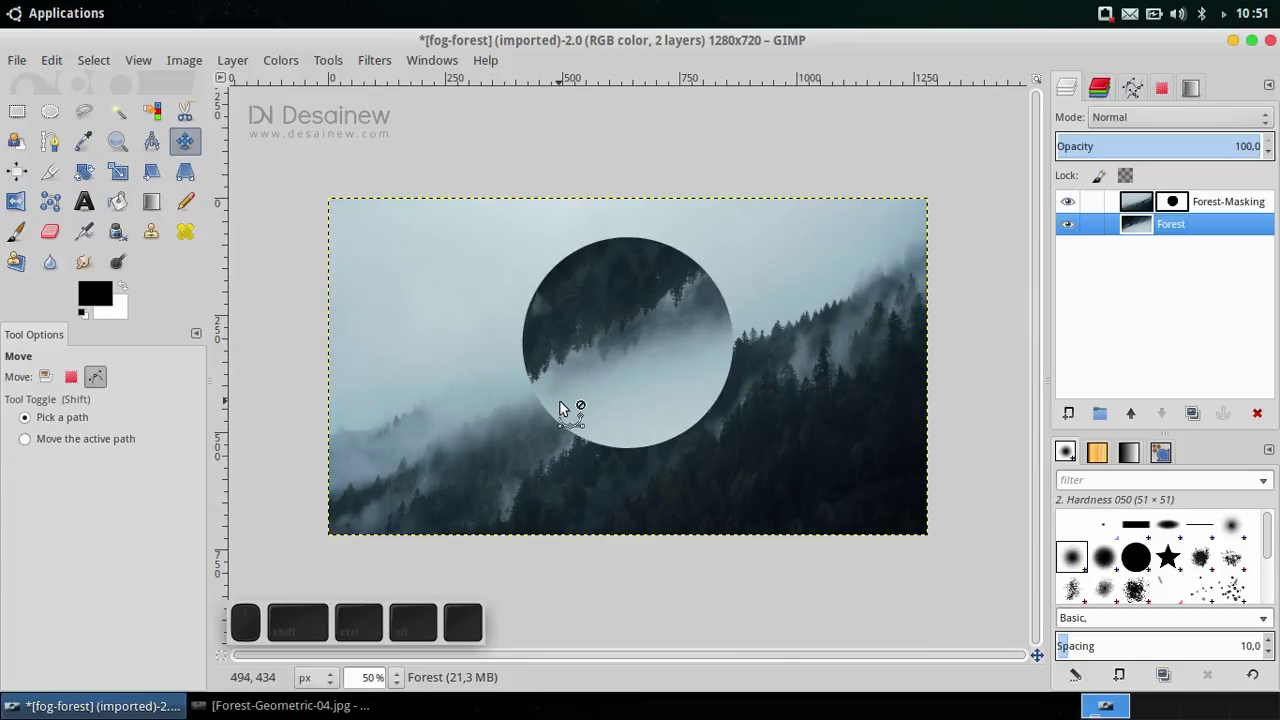
{"action": "left_click_drag", "start_coordinate": [650, 362], "coordinate": [627, 323]}
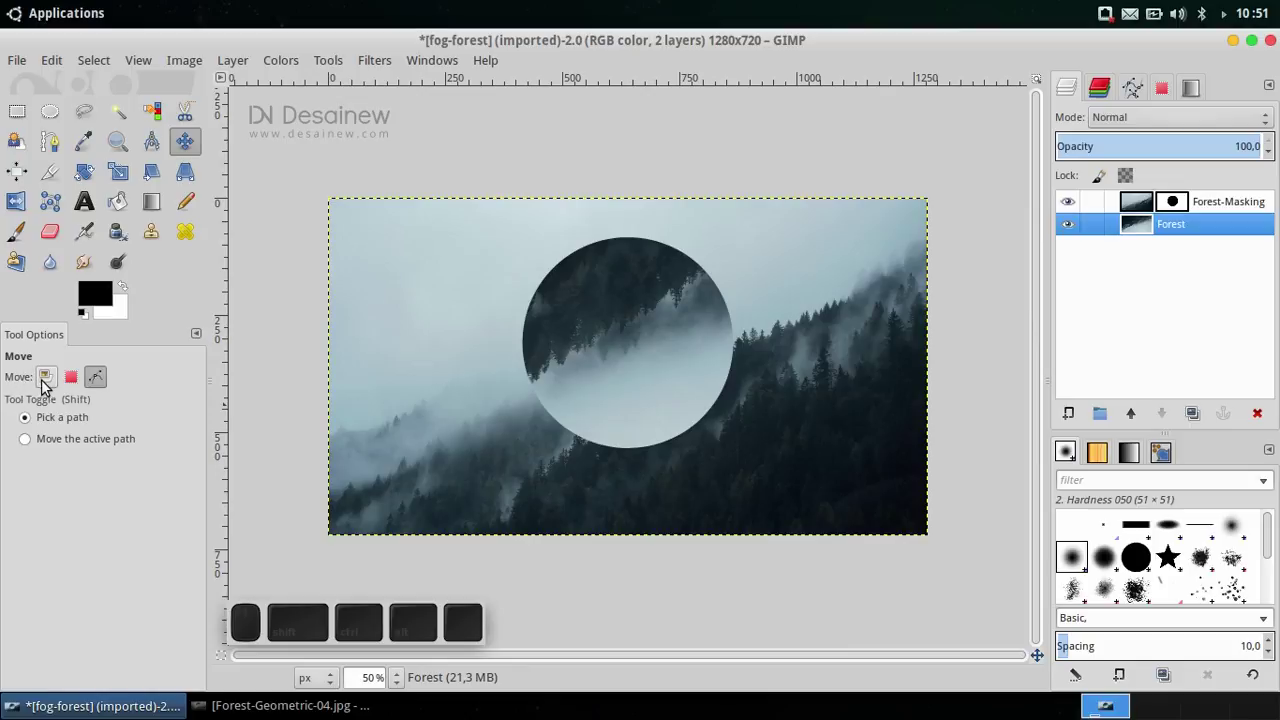
{"action": "left_click", "coordinate": [47, 383]}
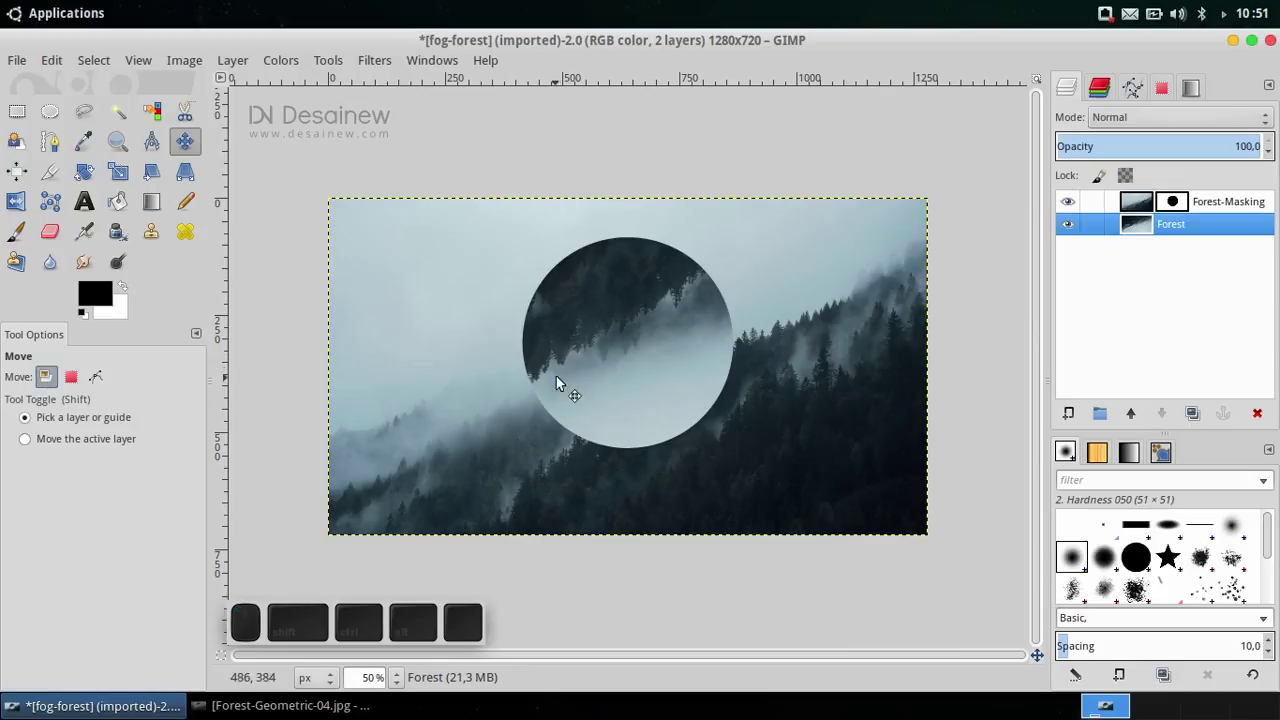
{"action": "left_click_drag", "start_coordinate": [660, 352], "coordinate": [551, 354]}
{"action": "left_click_drag", "start_coordinate": [567, 353], "coordinate": [659, 342]}
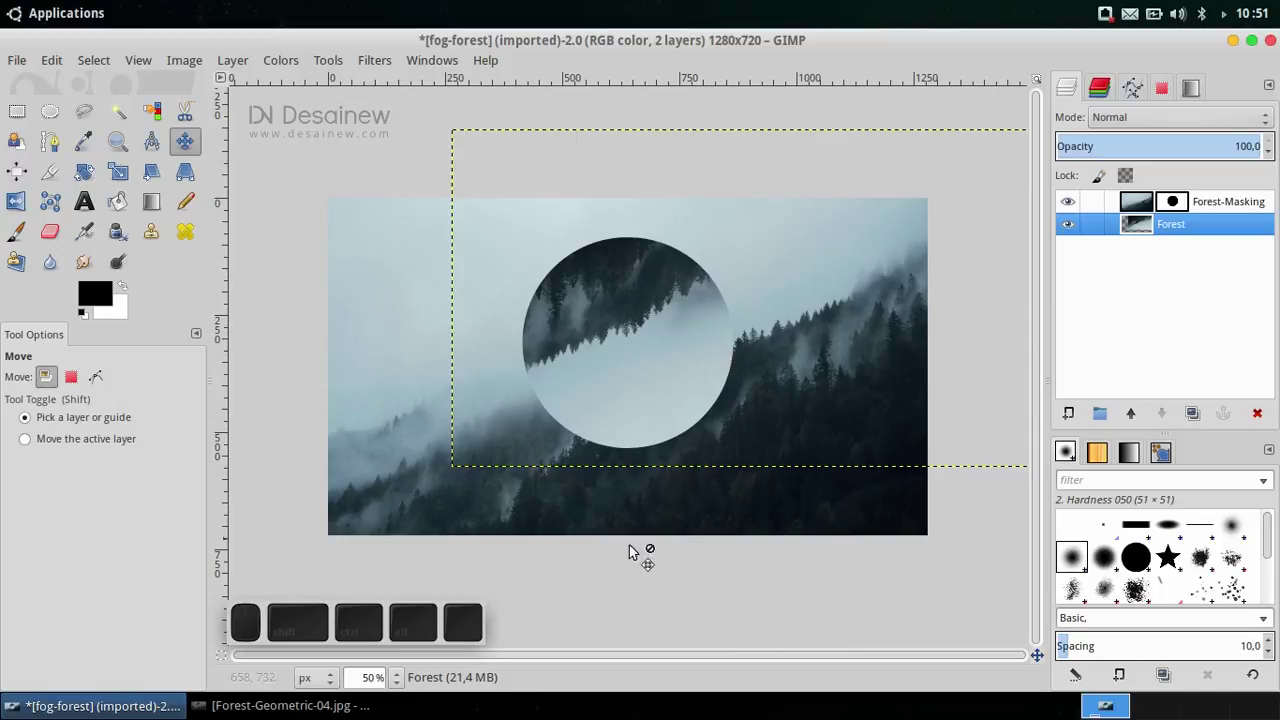
{"action": "left_click", "coordinate": [1079, 567]}
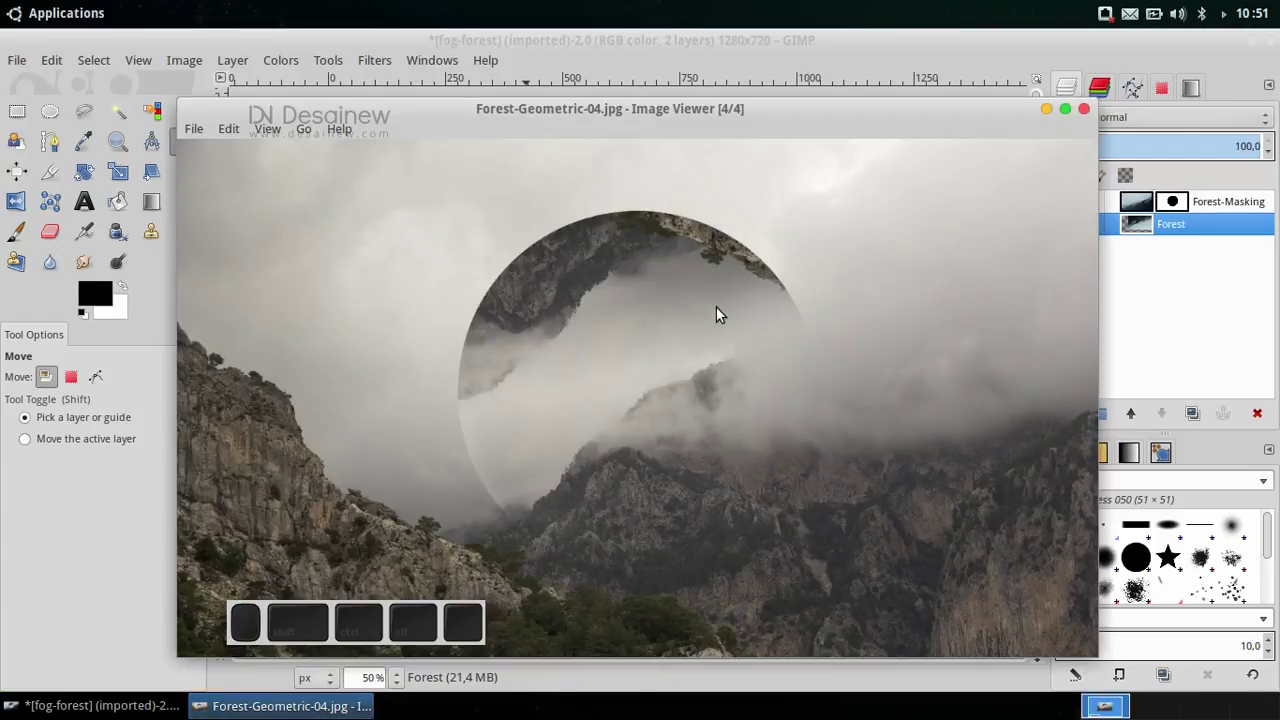
{"action": "scroll", "scroll_direction": "up", "scroll_amount": 3}
{"action": "scroll", "scroll_direction": "down", "scroll_amount": 3}
{"action": "scroll", "scroll_direction": "down", "scroll_amount": 3}
{"action": "scroll", "scroll_direction": "down", "scroll_amount": 3}
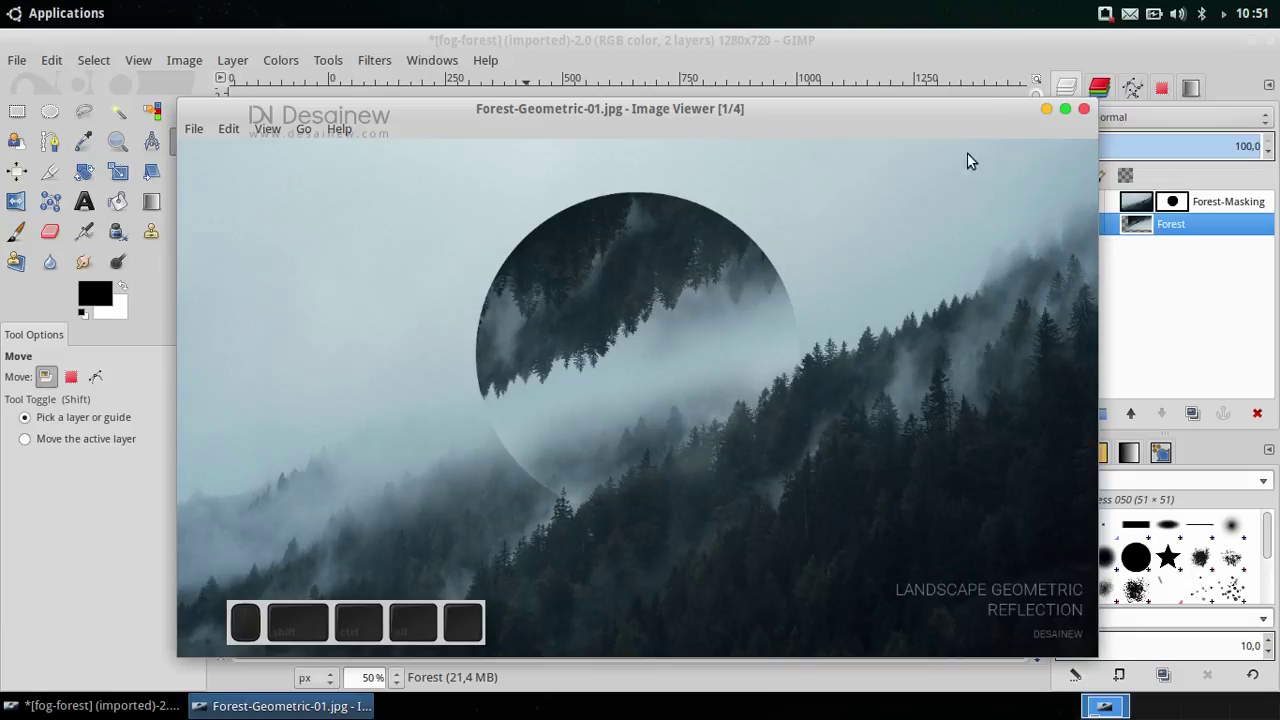
{"action": "left_click", "coordinate": [1056, 119]}
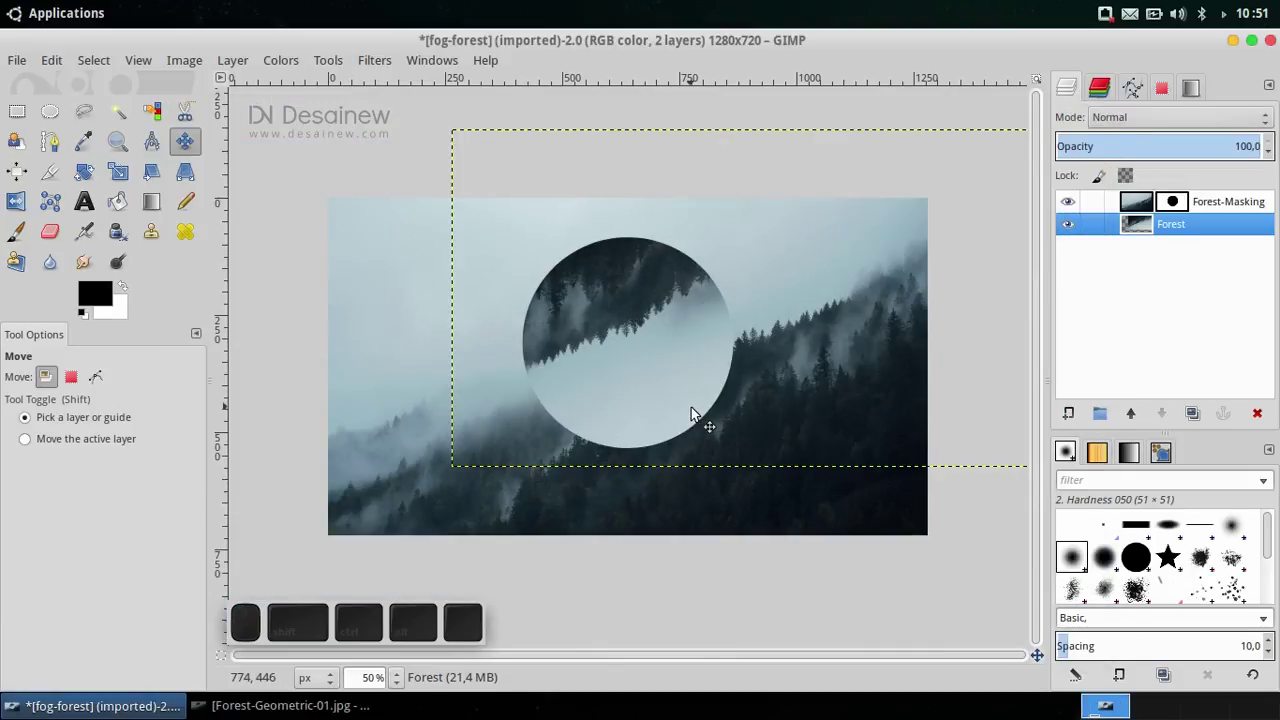
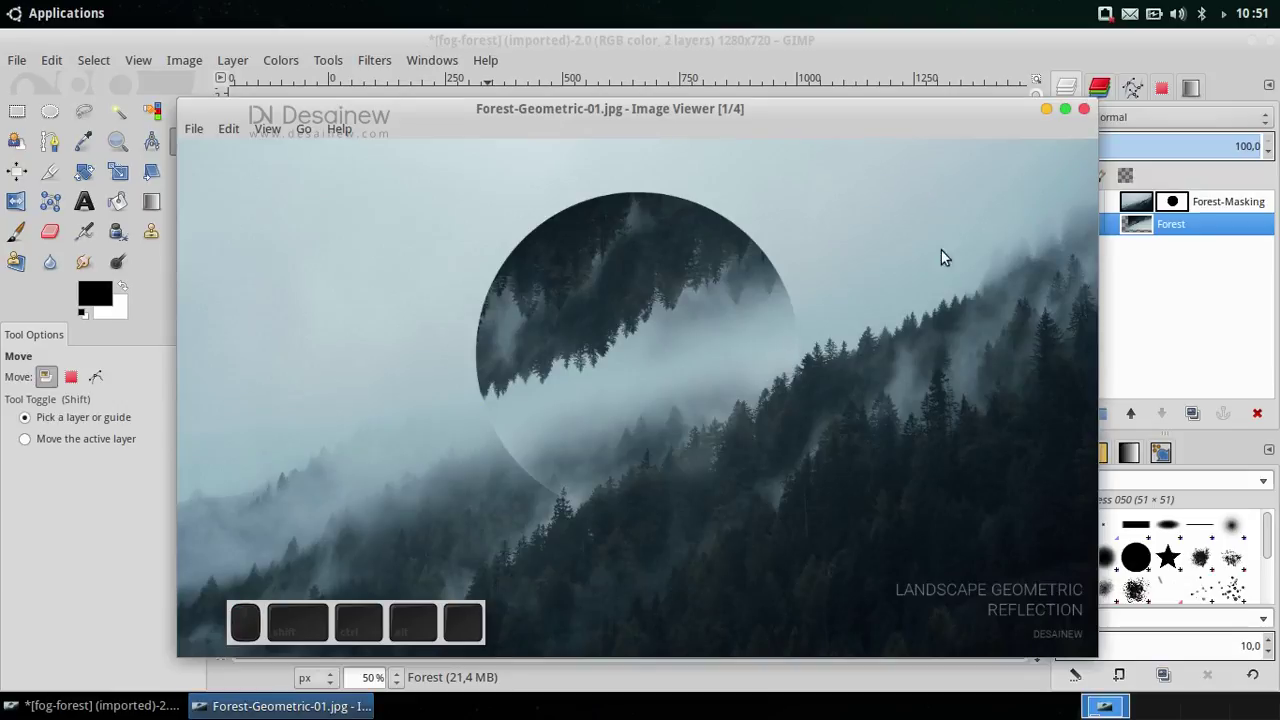
{"action": "left_click", "coordinate": [1057, 117]}
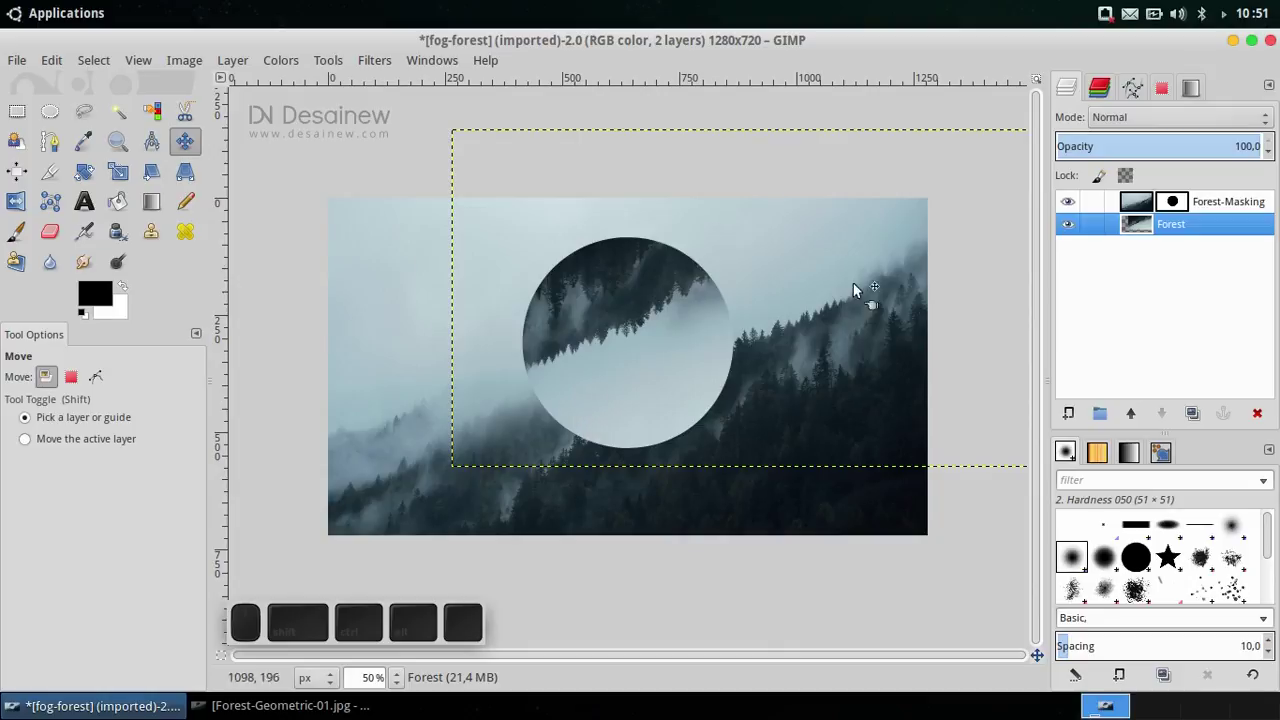
Make the Forest-Masking layer's mask active and switch to the Eraser tool
{"action": "left_click", "coordinate": [1176, 211]}
{"action": "left_click", "coordinate": [1146, 205]}
{"action": "left_click", "coordinate": [1171, 208]}
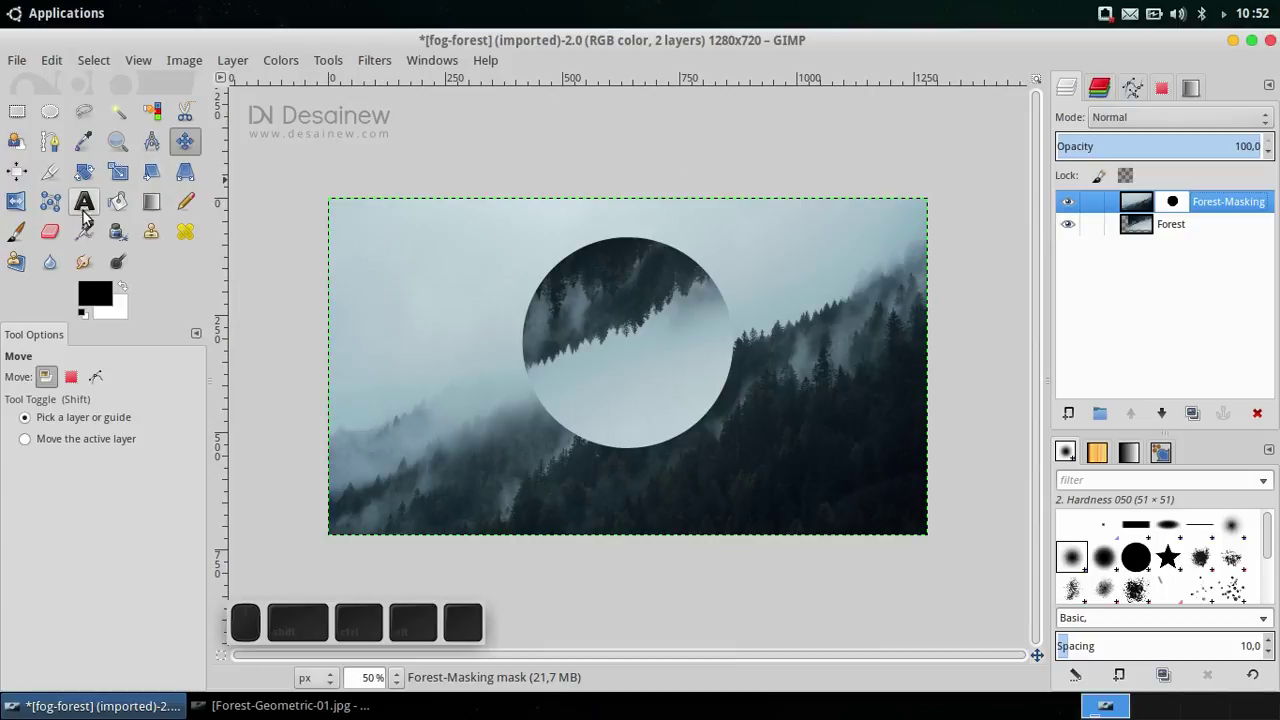
{"action": "left_click", "coordinate": [58, 230]}
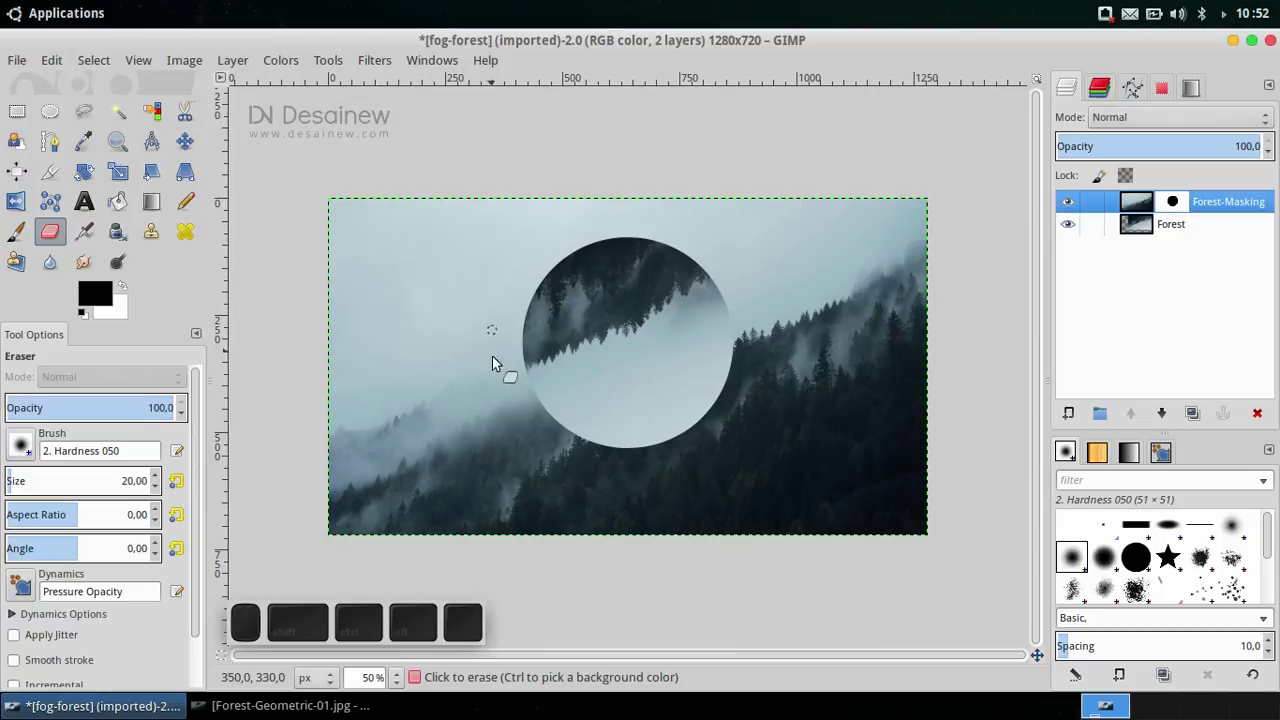
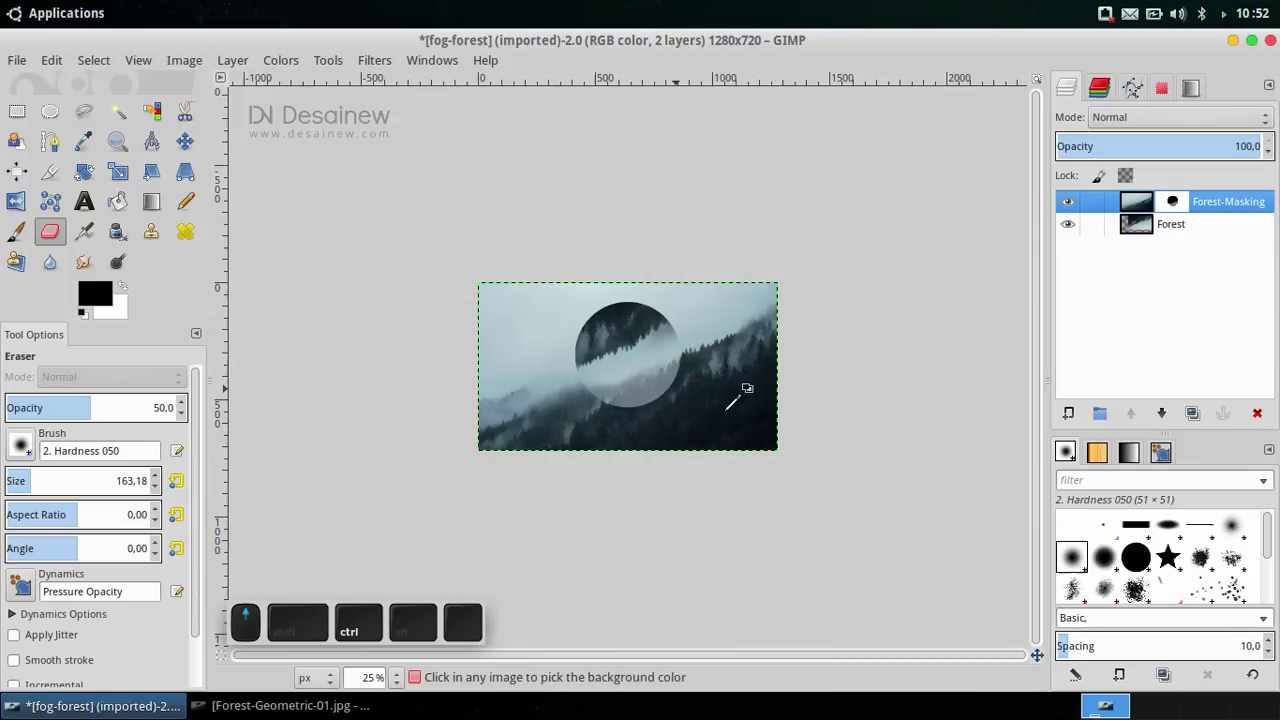
Zoom to the circle and erase along its bottom edge so it starts fading into the fog
{"action": "scroll", "scroll_direction": "down", "scroll_amount": 3}
{"action": "scroll", "scroll_direction": "up", "scroll_amount": 3}
{"action": "scroll", "scroll_direction": "down", "scroll_amount": 3}
{"action": "scroll", "scroll_direction": "up", "scroll_amount": 3}
{"action": "scroll", "scroll_direction": "down", "scroll_amount": 3}
{"action": "scroll", "scroll_direction": "down", "scroll_amount": 3}
{"action": "scroll", "scroll_direction": "up", "scroll_amount": 3}
{"action": "left_click_drag", "start_coordinate": [469, 506], "coordinate": [648, 512]}
{"action": "left_click", "coordinate": [543, 531]}
{"action": "left_click_drag", "start_coordinate": [502, 531], "coordinate": [805, 418]}
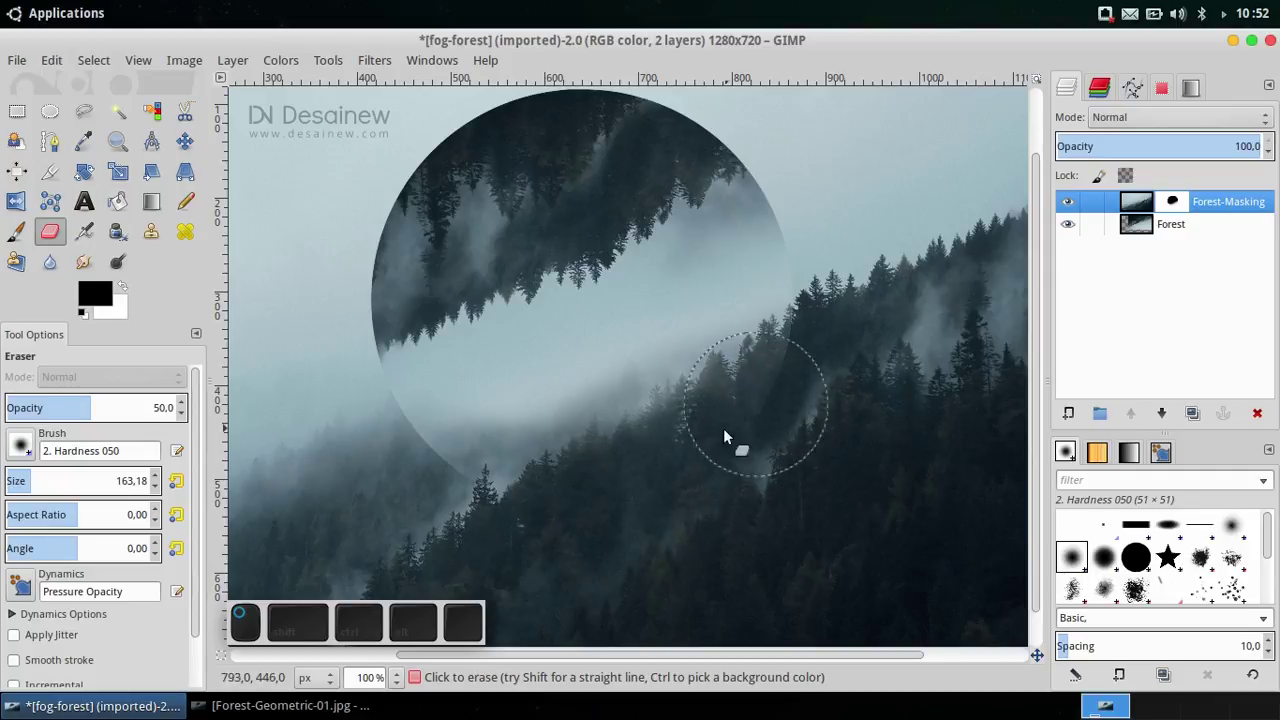
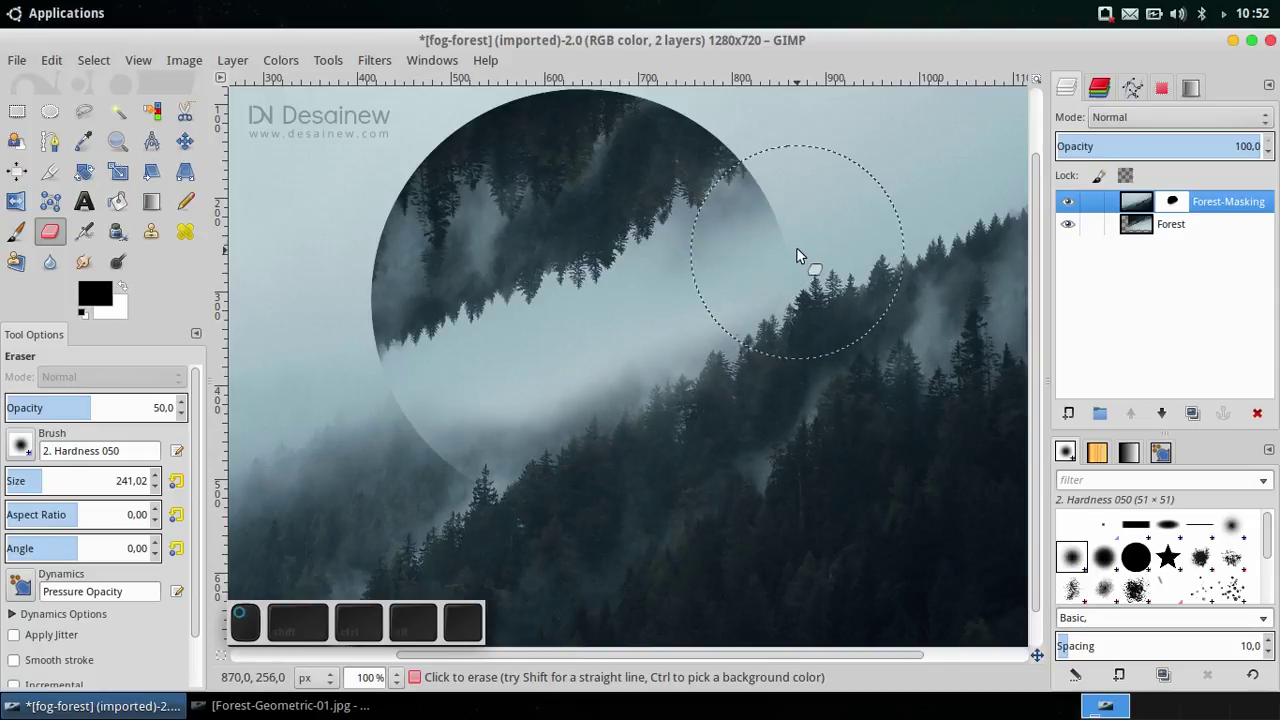
Enlarge the eraser to about 176 px and soften the circle's lower right edge
{"action": "left_click", "coordinate": [796, 236]}
{"action": "left_click", "coordinate": [800, 212]}
{"action": "left_click_drag", "start_coordinate": [818, 317], "coordinate": [547, 522]}
{"action": "left_click_drag", "start_coordinate": [547, 522], "coordinate": [516, 493]}
{"action": "left_click", "coordinate": [455, 459]}
{"action": "left_click", "coordinate": [440, 420]}
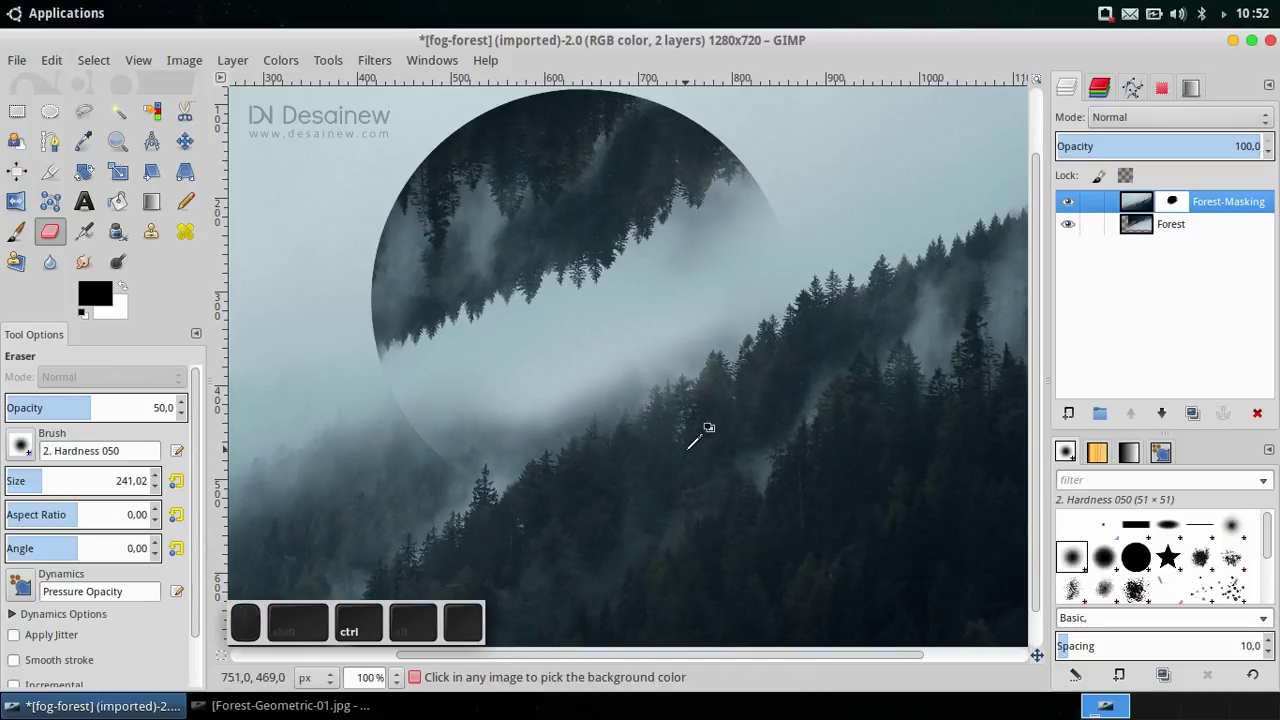
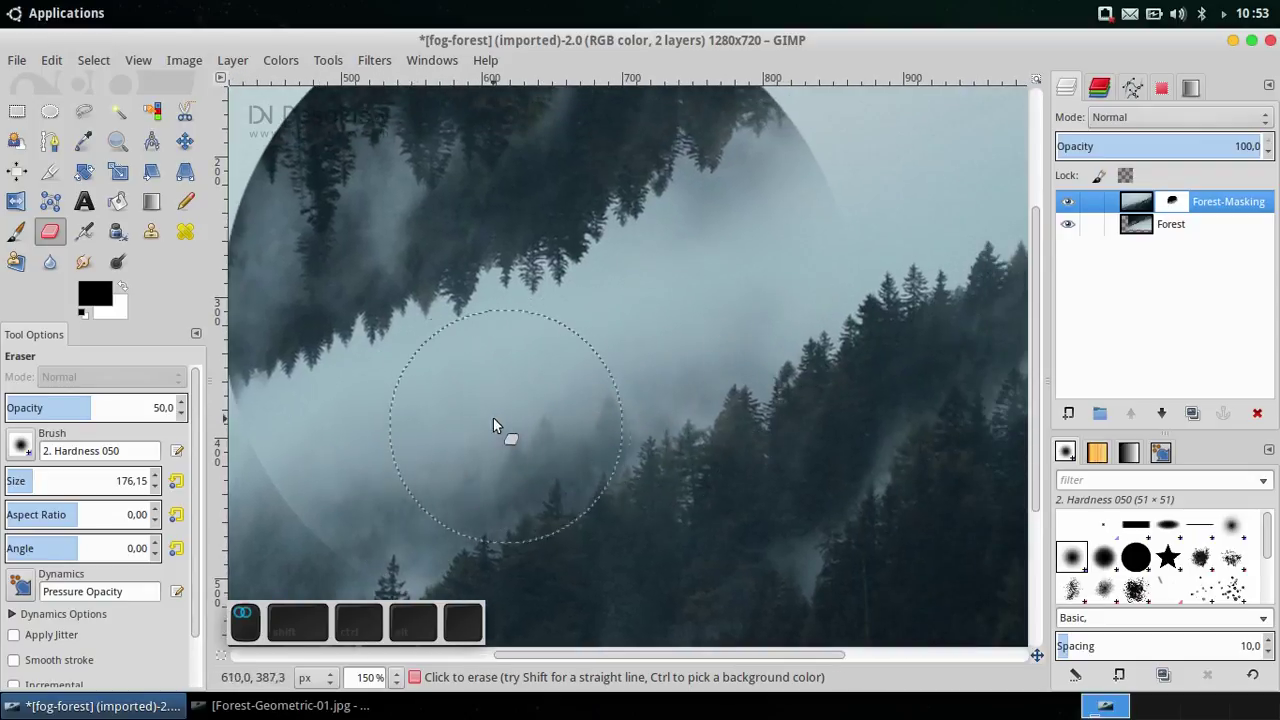
Blend the remaining hard lower edge of the circle until the inverted landscape fades into fog
{"action": "left_click_drag", "start_coordinate": [576, 474], "coordinate": [475, 453]}
{"action": "left_click_drag", "start_coordinate": [688, 379], "coordinate": [622, 297]}
{"action": "left_click_drag", "start_coordinate": [622, 297], "coordinate": [651, 346]}
{"action": "left_click_drag", "start_coordinate": [651, 346], "coordinate": [642, 363]}
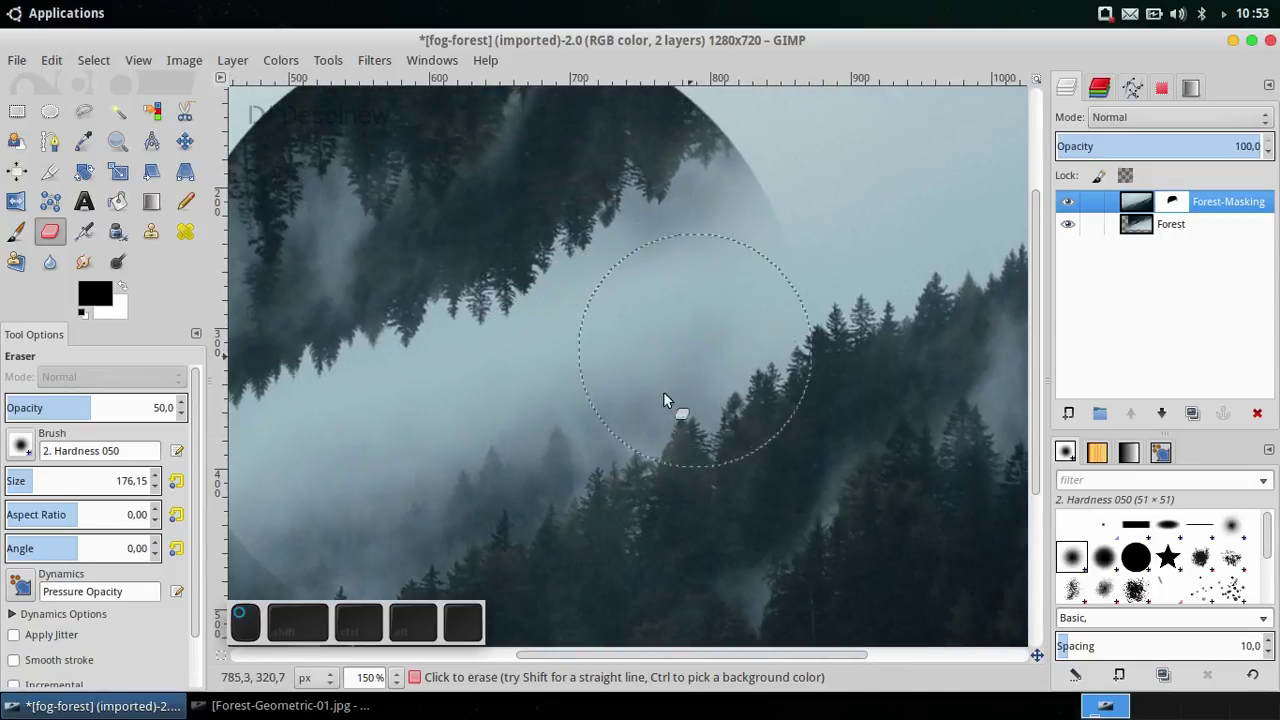
{"action": "left_click_drag", "start_coordinate": [477, 472], "coordinate": [650, 435]}
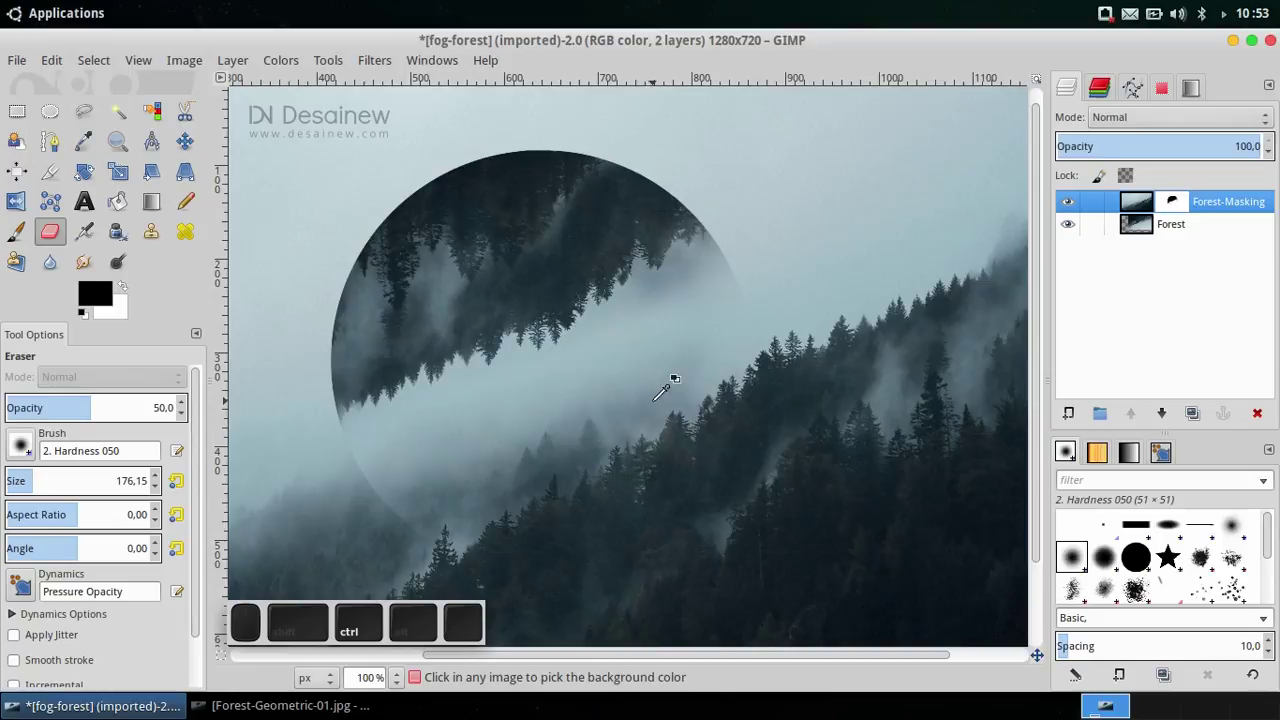
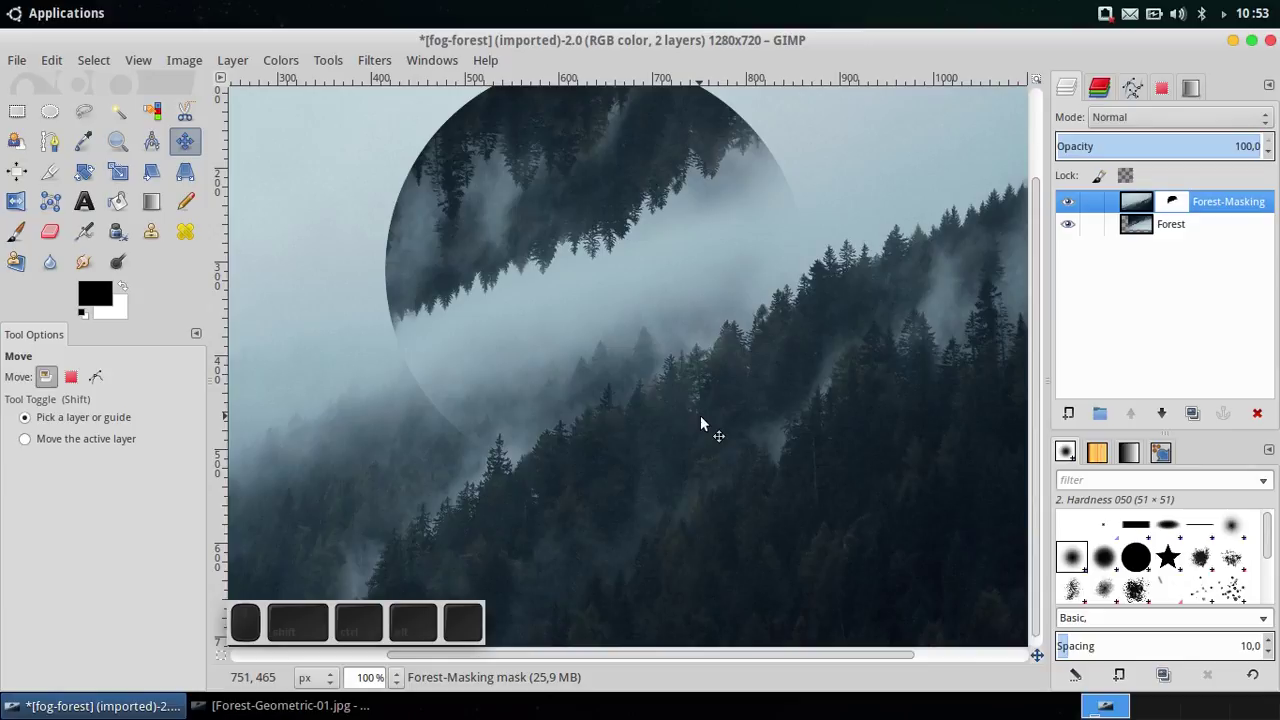
Zoom out to view the whole composition, then minimize the windows to show the desktop
{"action": "scroll", "scroll_direction": "up", "scroll_amount": 3}
{"action": "scroll", "scroll_direction": "down", "scroll_amount": 3}
{"action": "scroll", "scroll_direction": "up", "scroll_amount": 3}
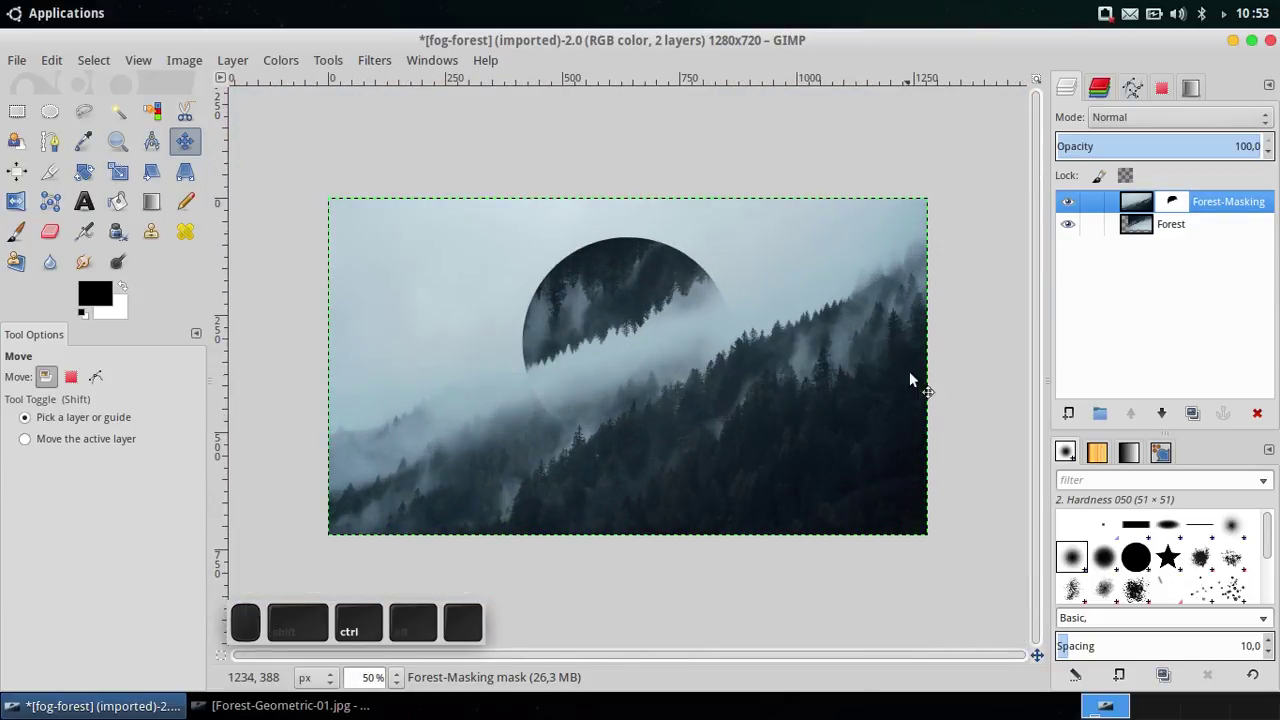
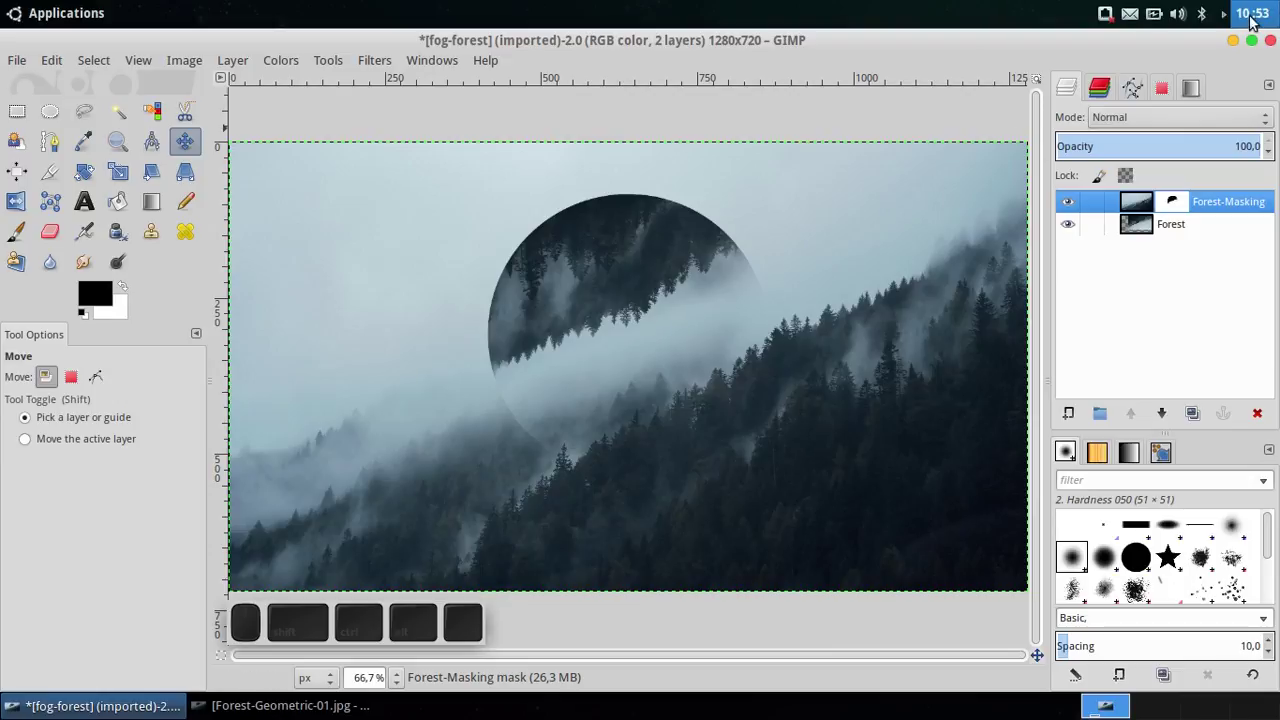
{"action": "left_click", "coordinate": [1241, 45]}
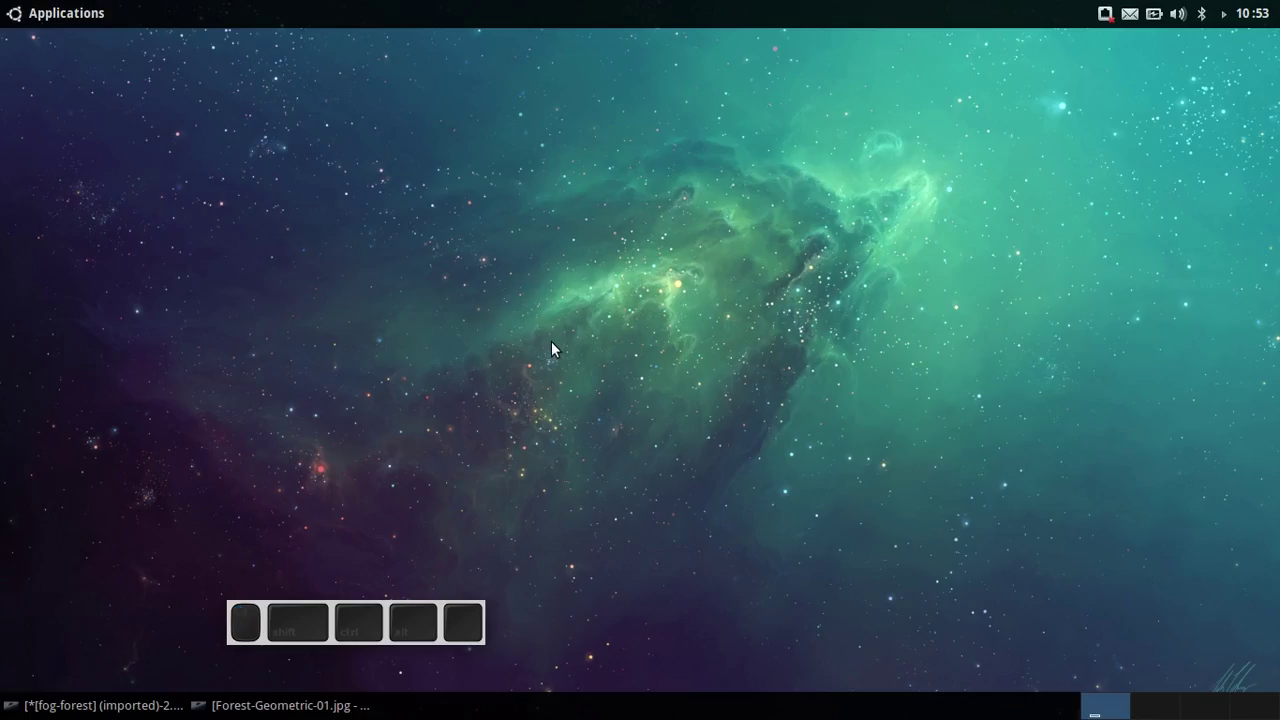